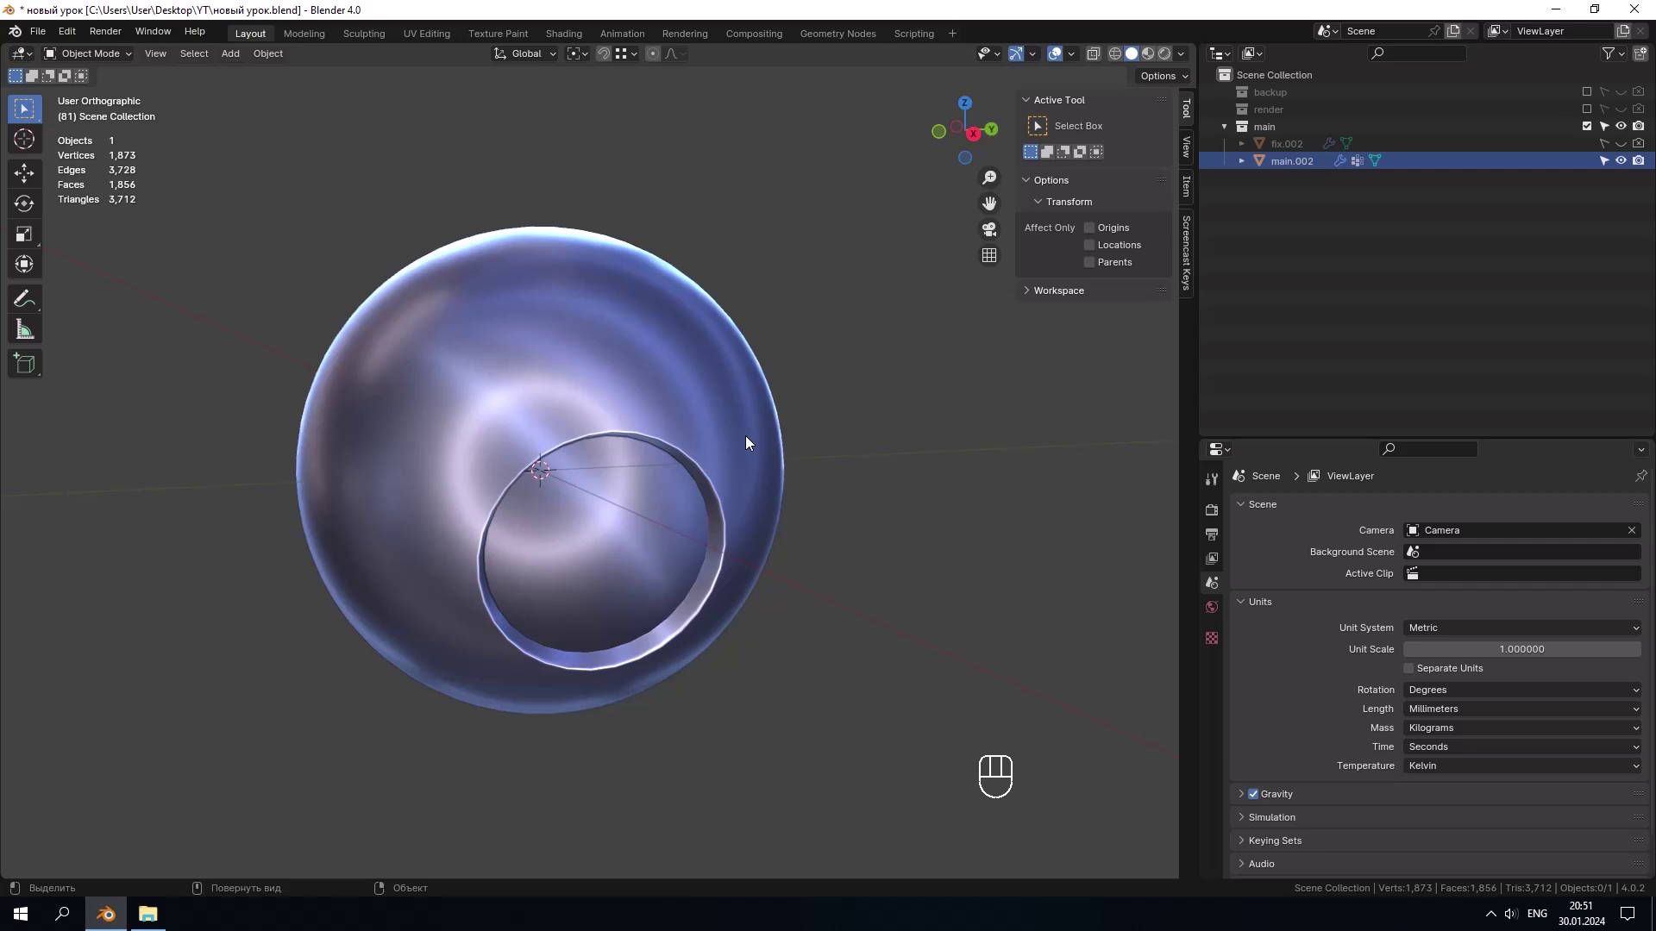
Step: Inspect the holed sphere, then exclude its collection so the viewport shows zero objects
{"action": "left_click_drag", "start_coordinate": [736, 415], "coordinate": [804, 376]}
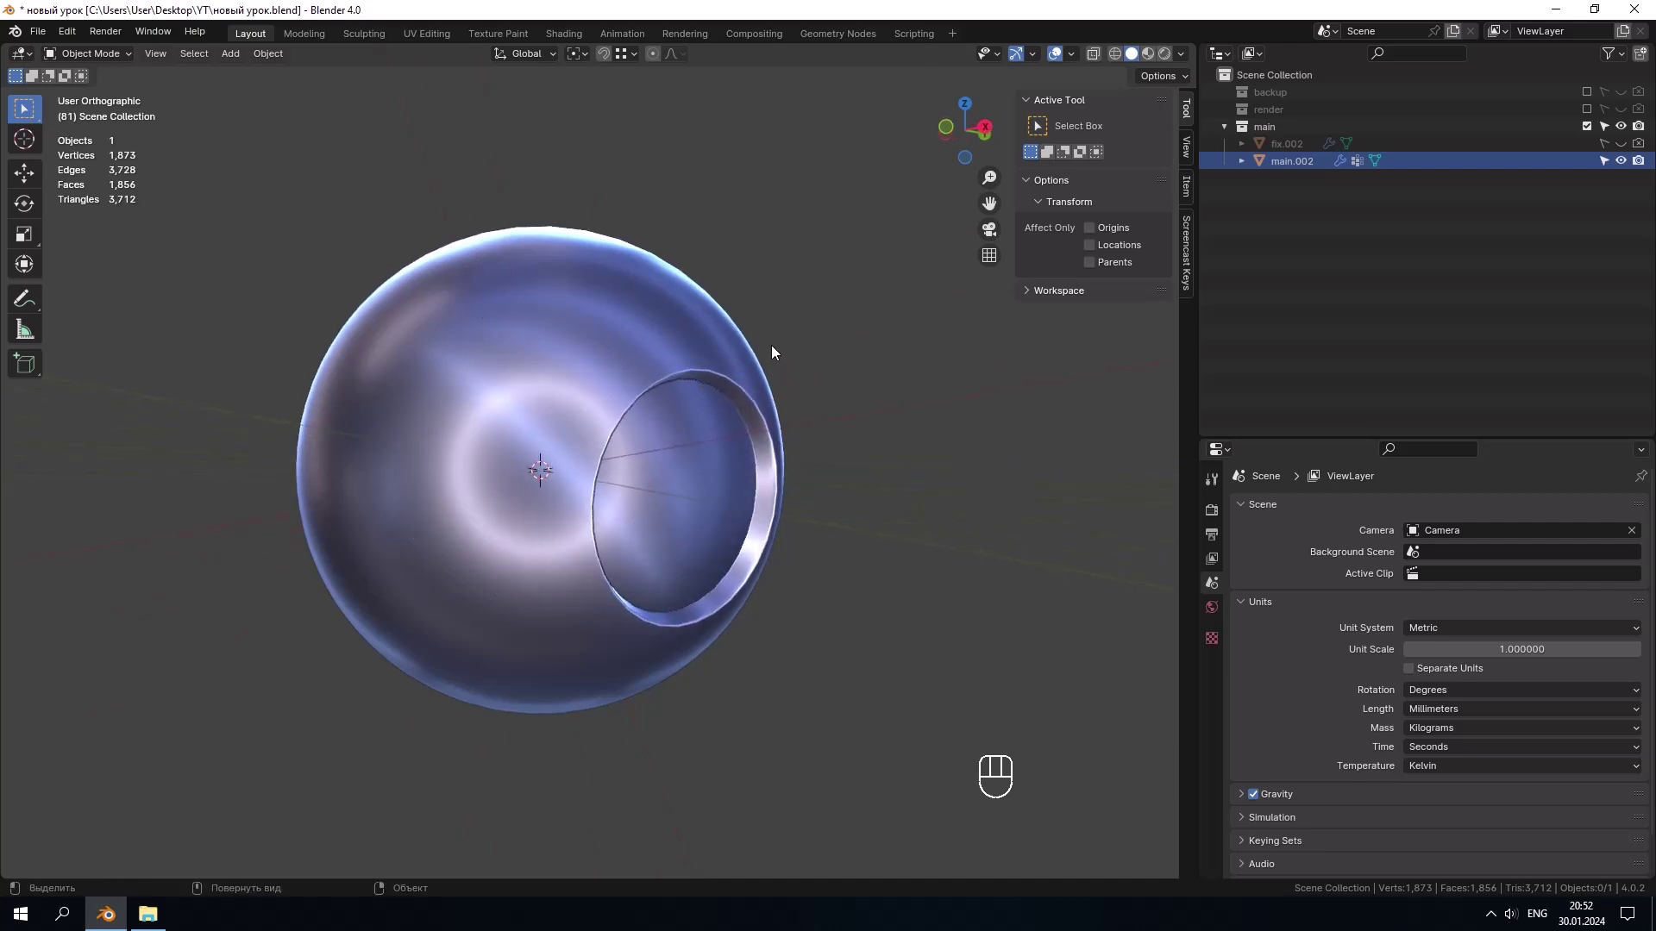
{"action": "left_click_drag", "start_coordinate": [692, 327], "coordinate": [605, 346]}
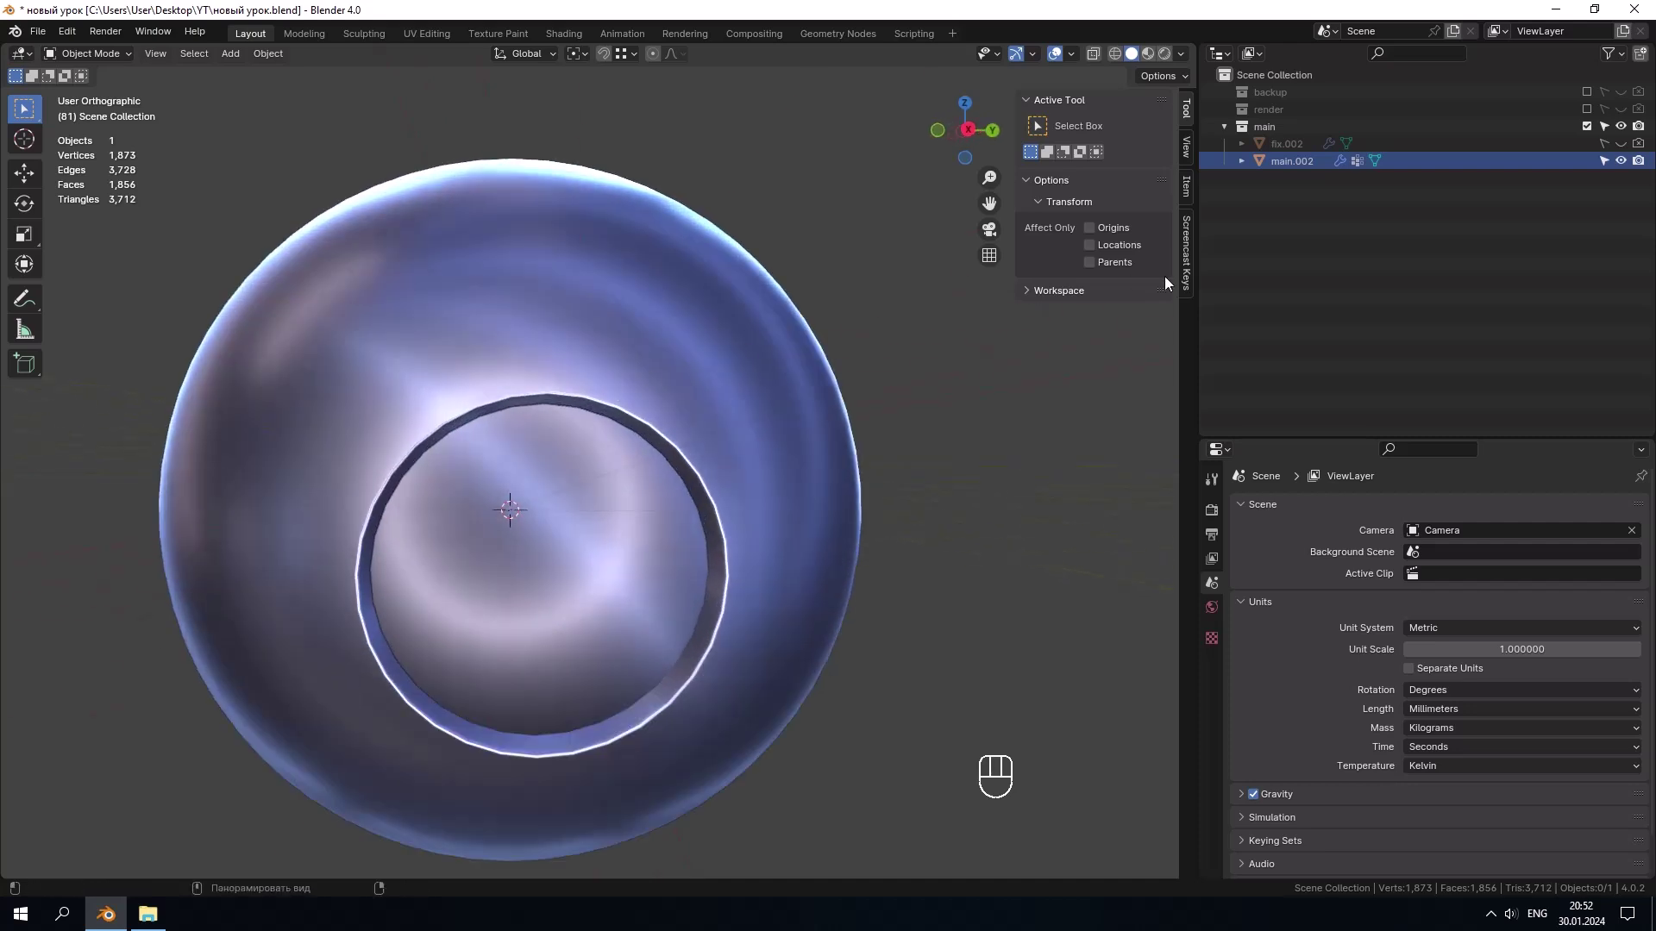
{"action": "left_click", "coordinate": [1594, 130]}
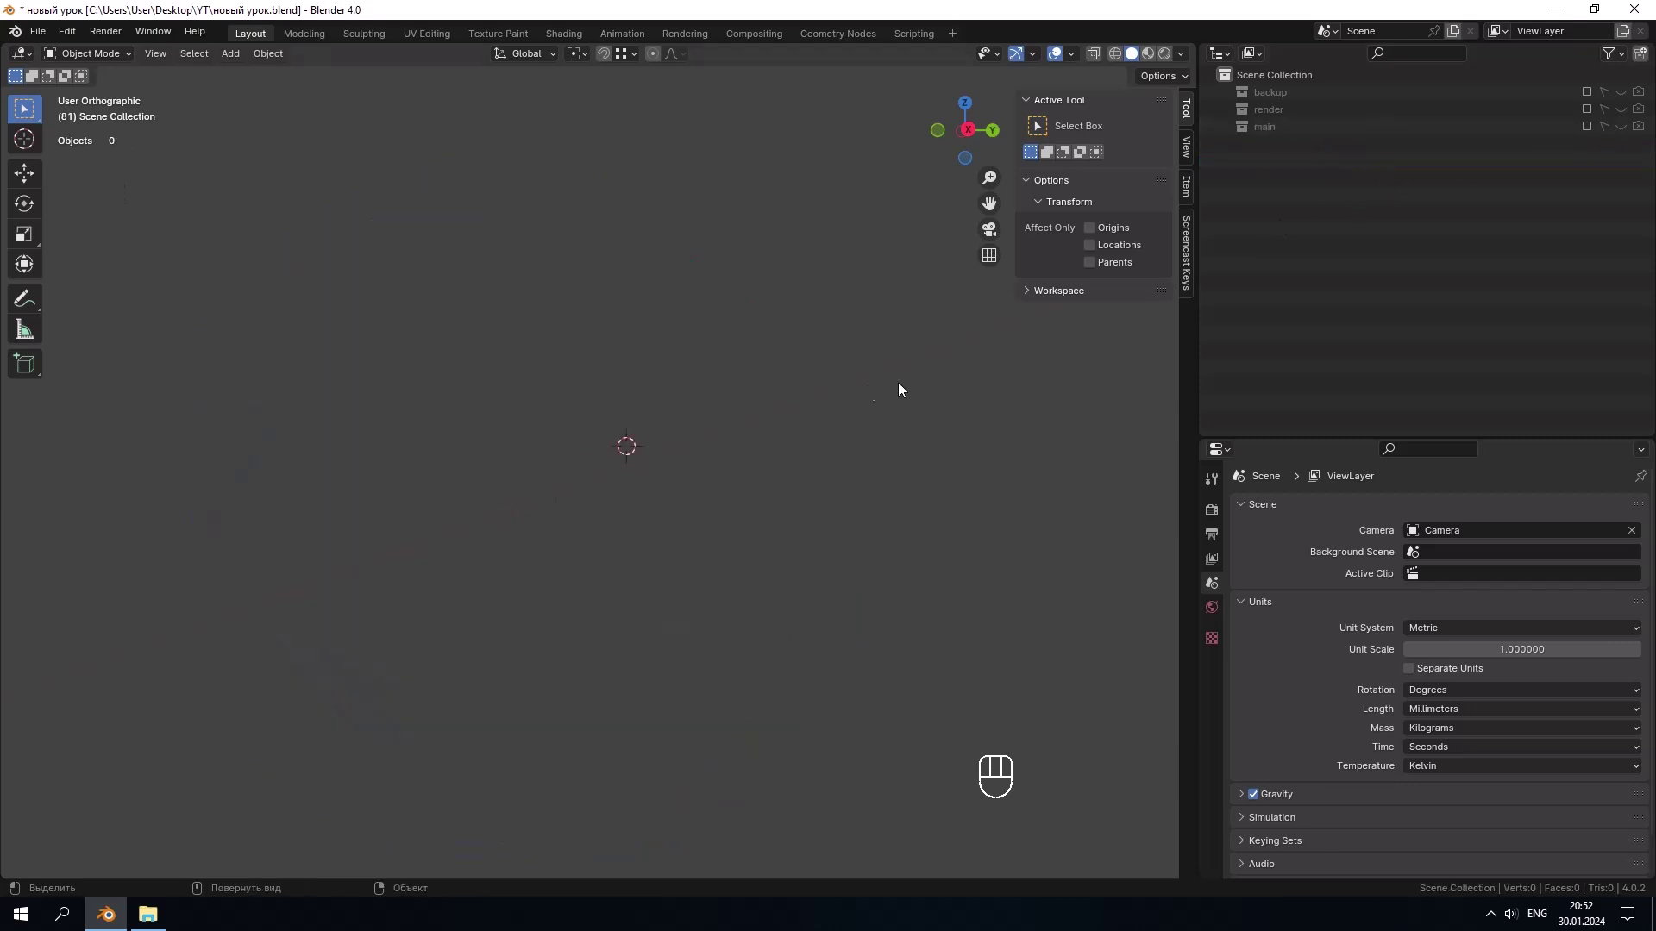
Step: Add a cube to the empty scene, viewed from the front
{"action": "left_click_drag", "start_coordinate": [754, 290], "coordinate": [692, 408]}
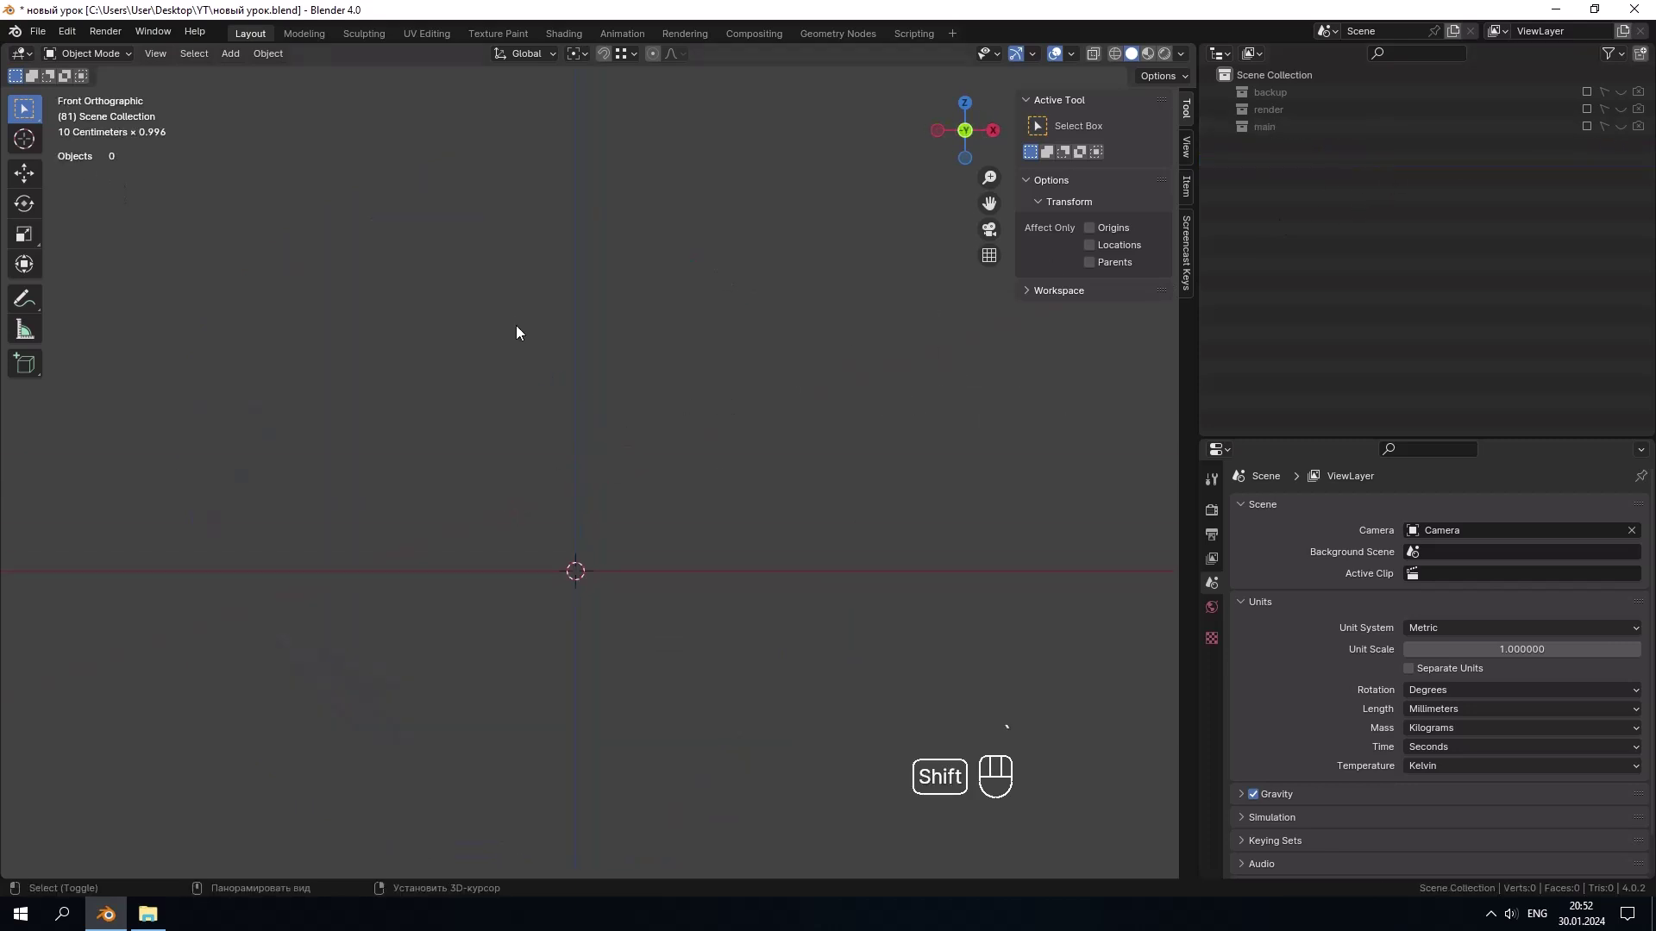
{"action": "key", "text": "shift+a"}
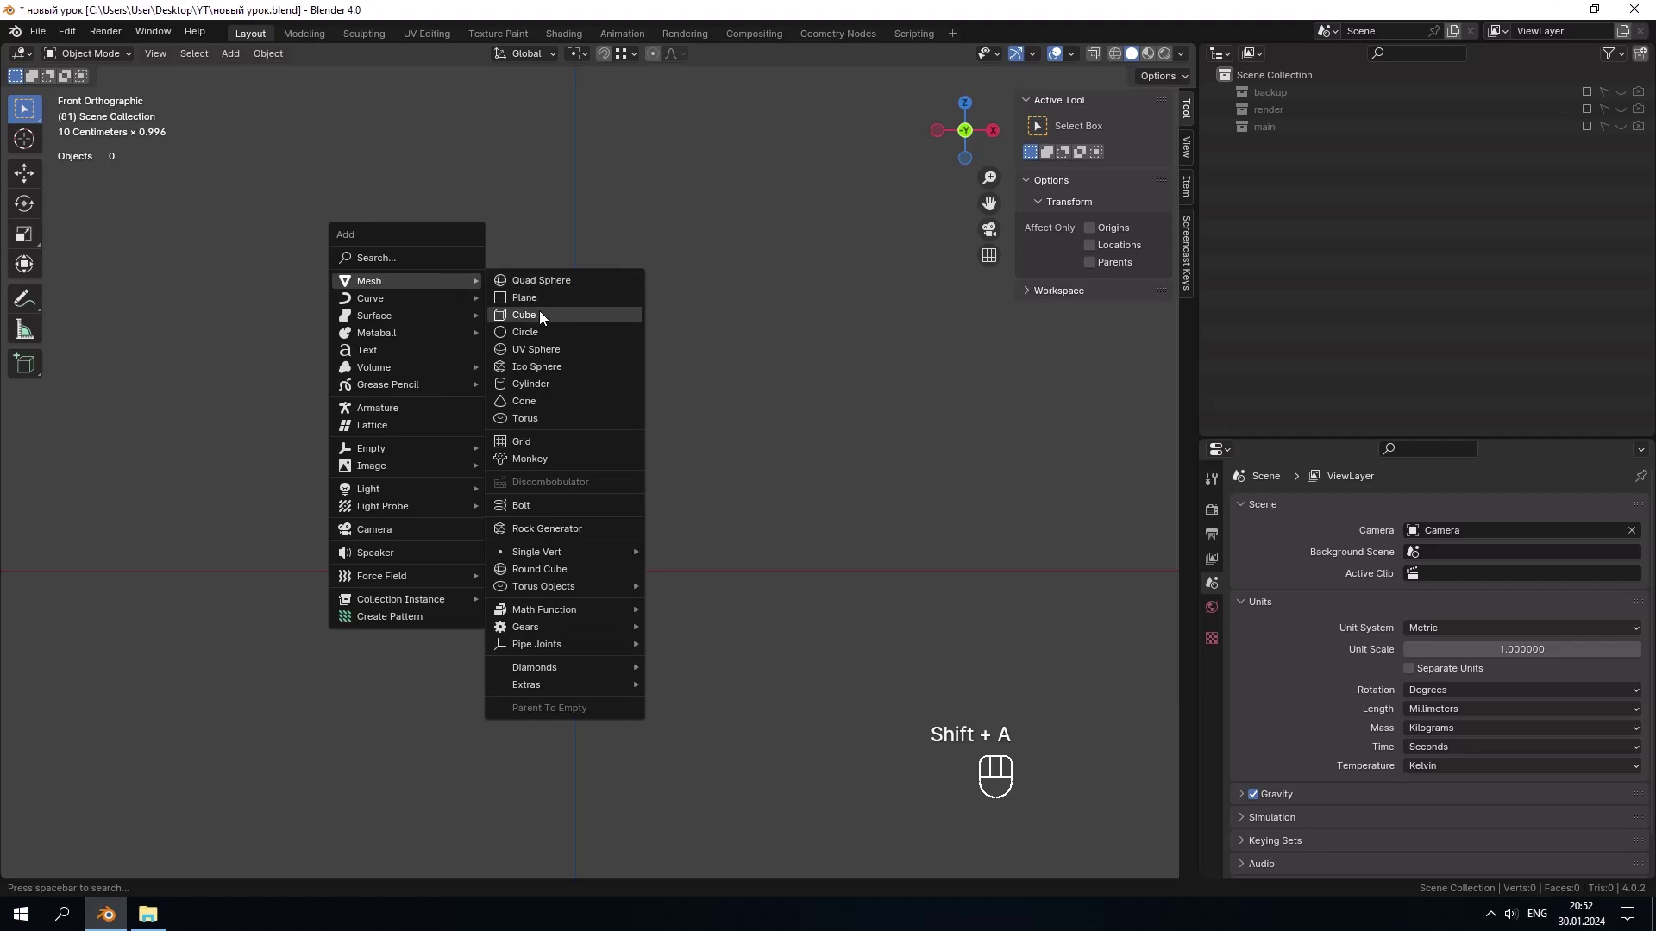
{"action": "left_click_drag", "start_coordinate": [616, 352], "coordinate": [568, 395]}
{"action": "left_click", "coordinate": [619, 389]}
{"action": "middle_click", "coordinate": [621, 386]}
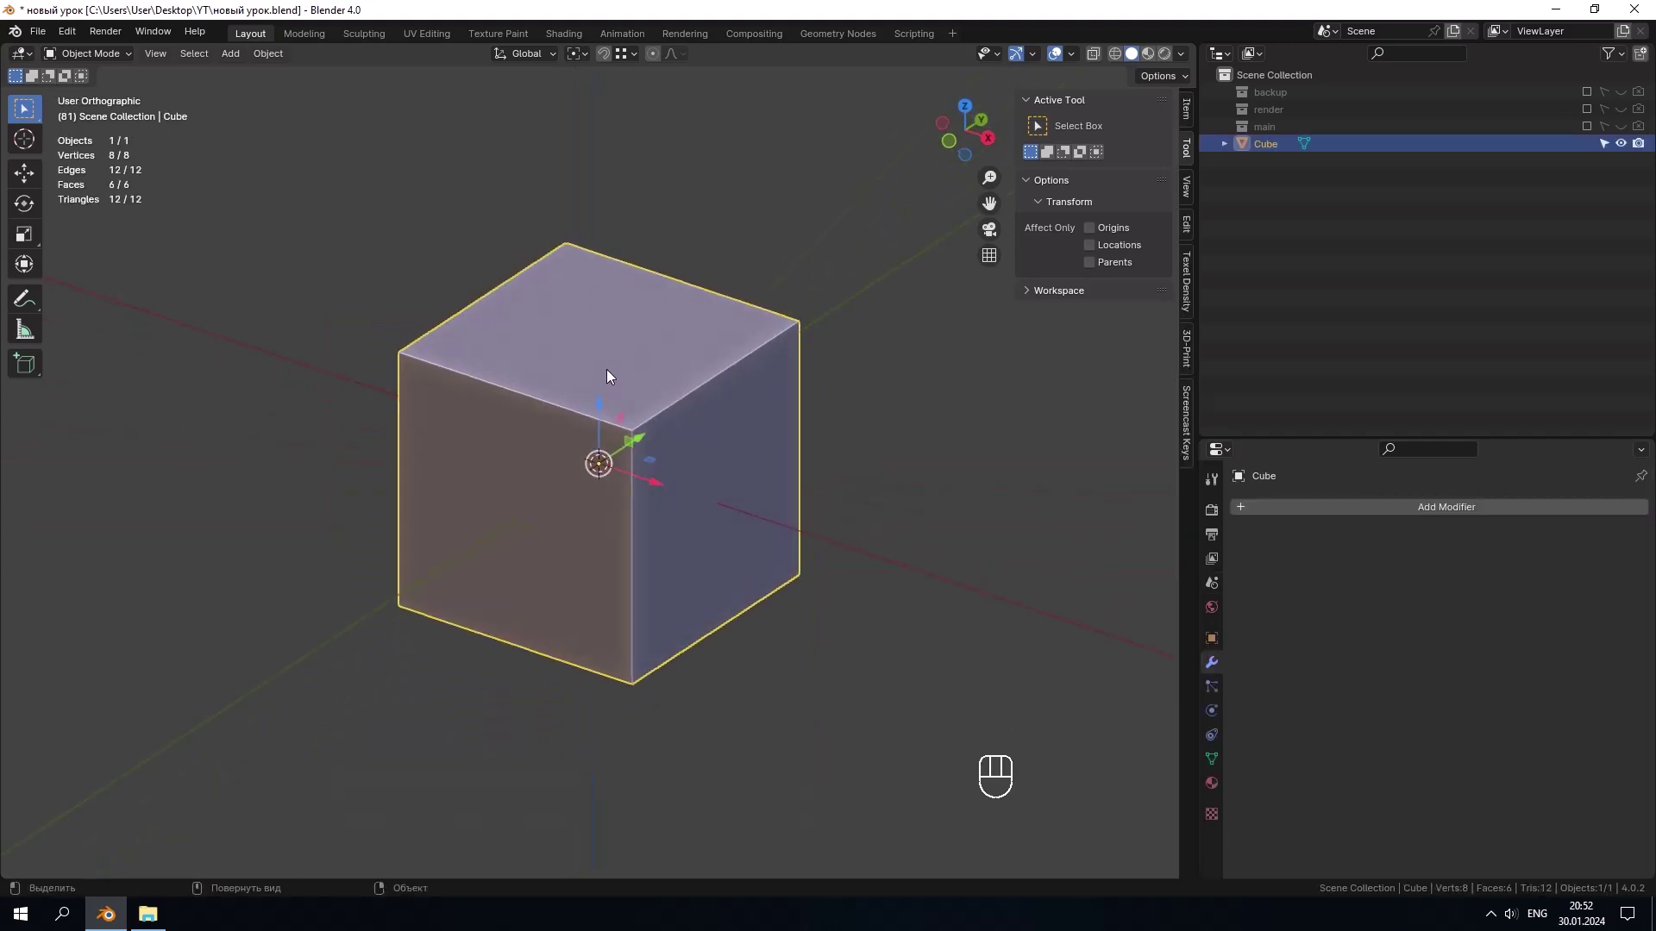
Step: Give the cube a level-2 Subdivision, shade it smooth and apply the modifier
{"action": "key", "text": "ctrl+2"}
{"action": "right_click", "coordinate": [630, 394]}
{"action": "left_click_drag", "start_coordinate": [701, 432], "coordinate": [645, 426]}
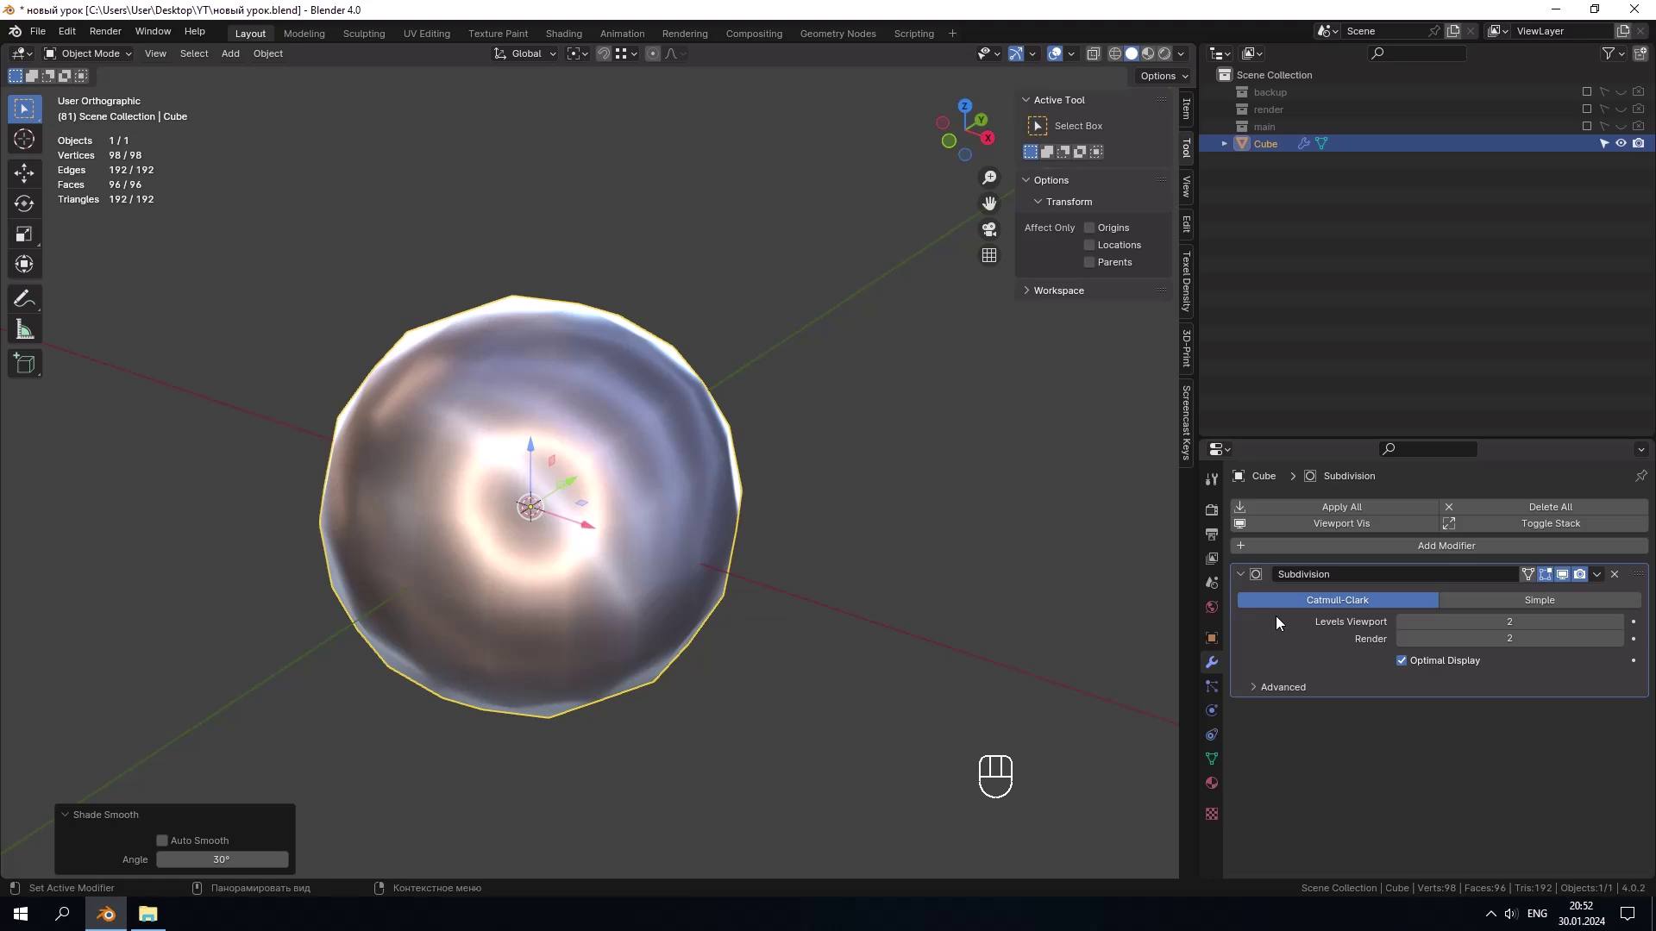
{"action": "left_click", "coordinate": [1302, 634]}
{"action": "left_click", "coordinate": [1282, 636]}
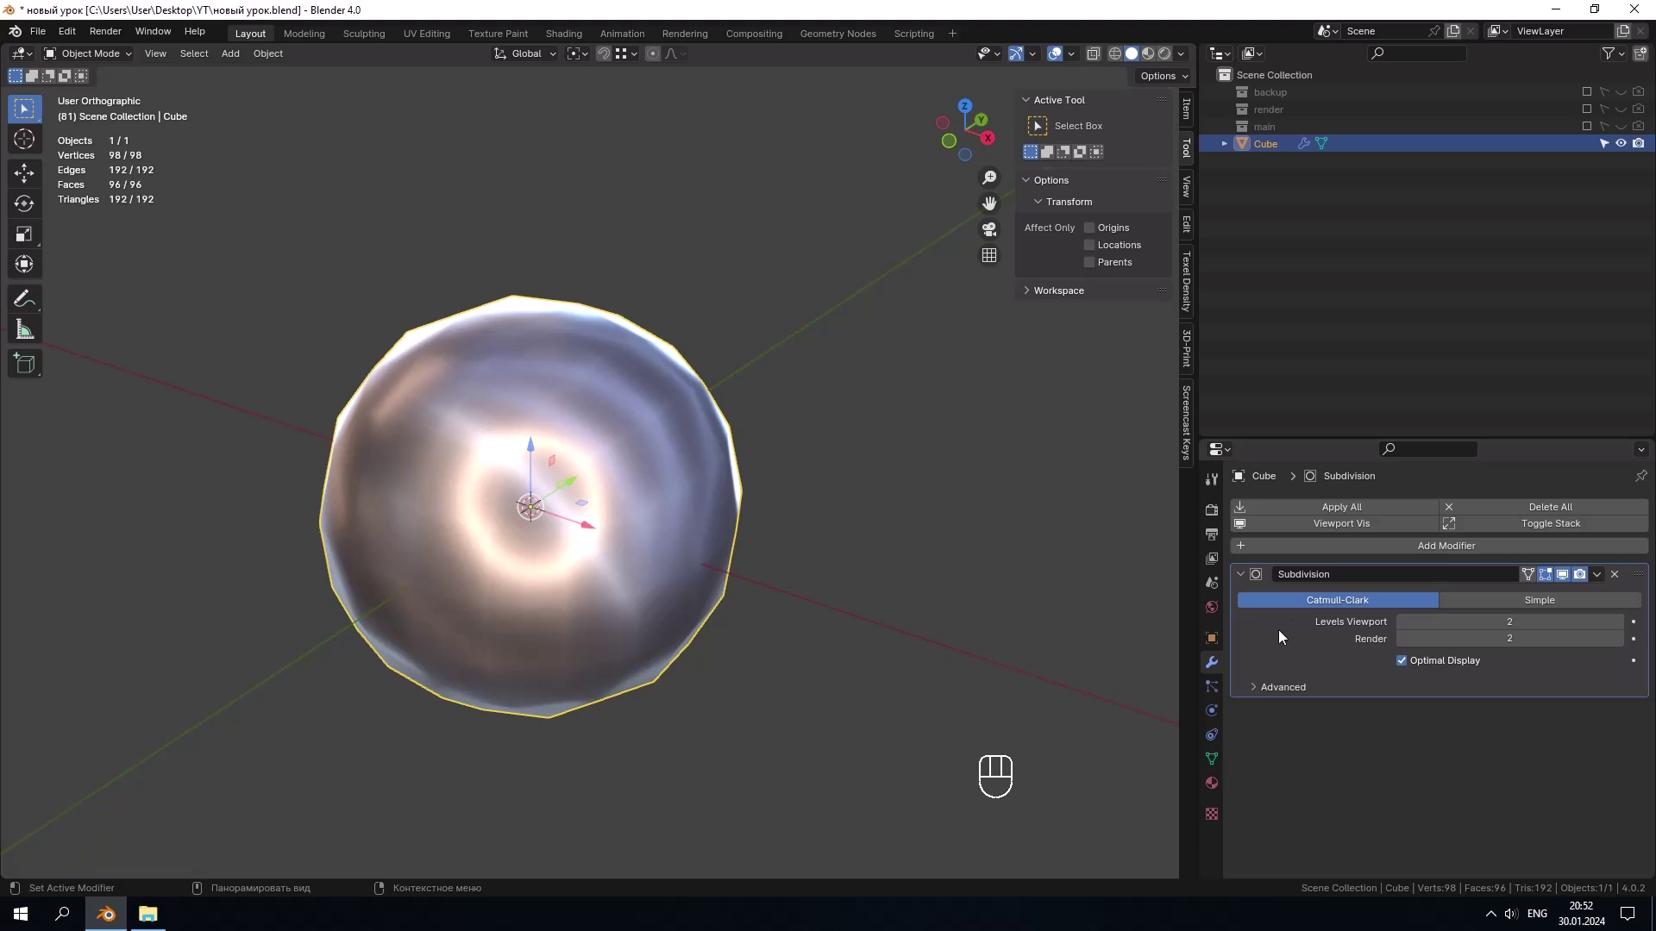
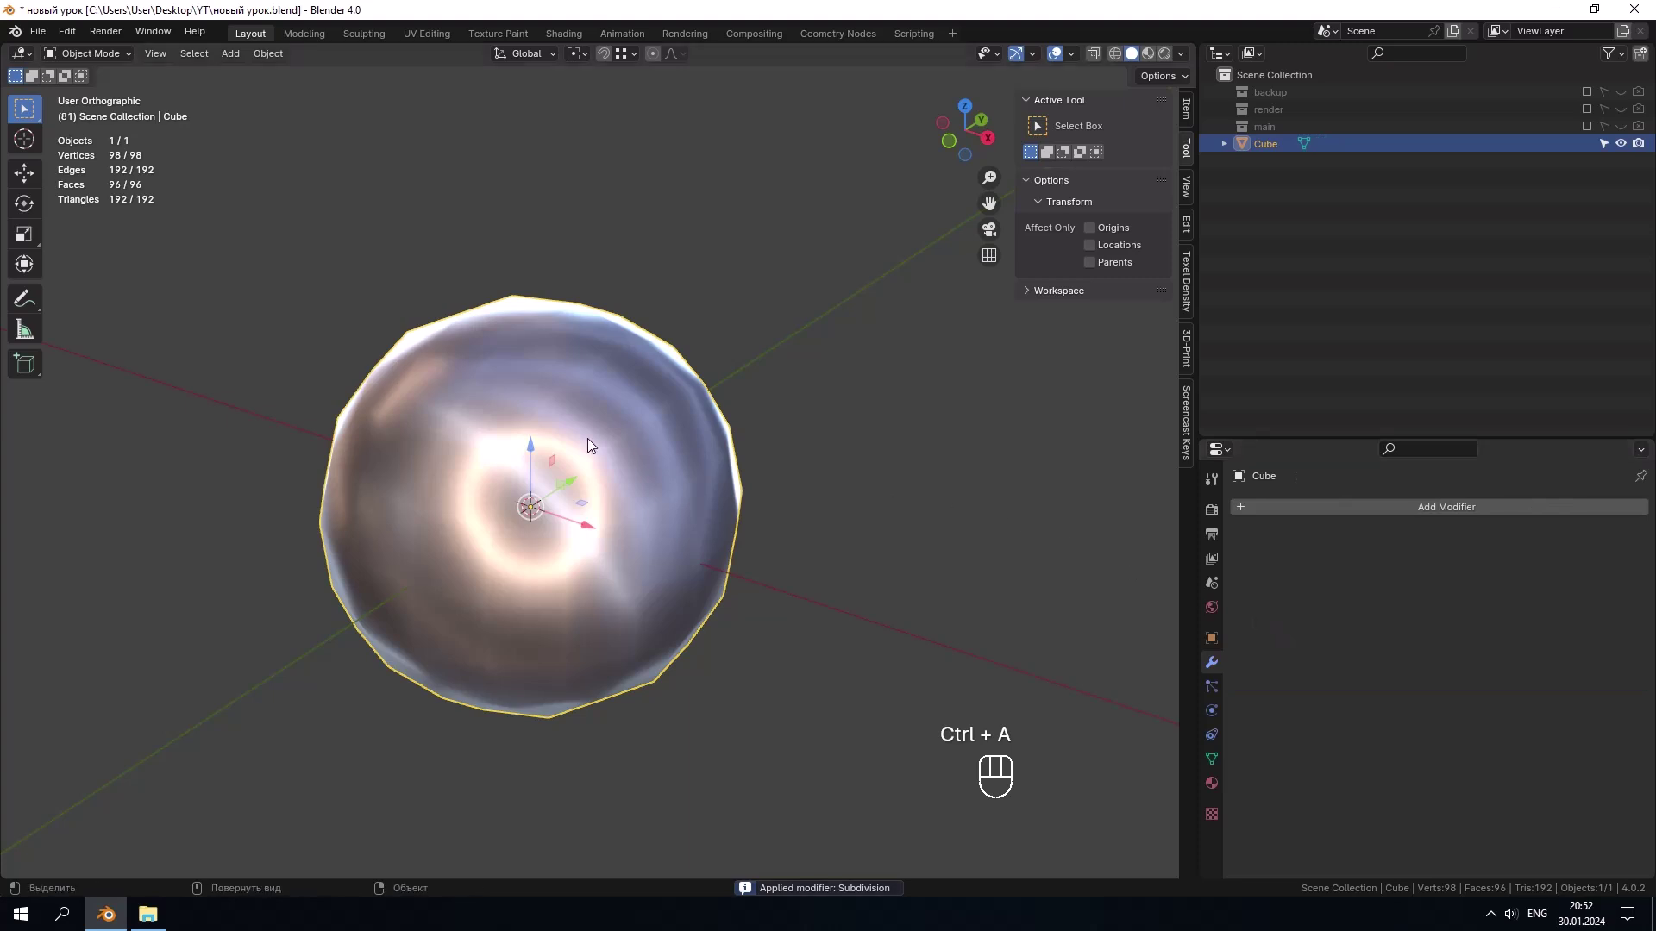
Step: Add another Subdivision and a Cast modifier to sphere with Factor 1.00
{"action": "key", "text": "ctrl+2"}
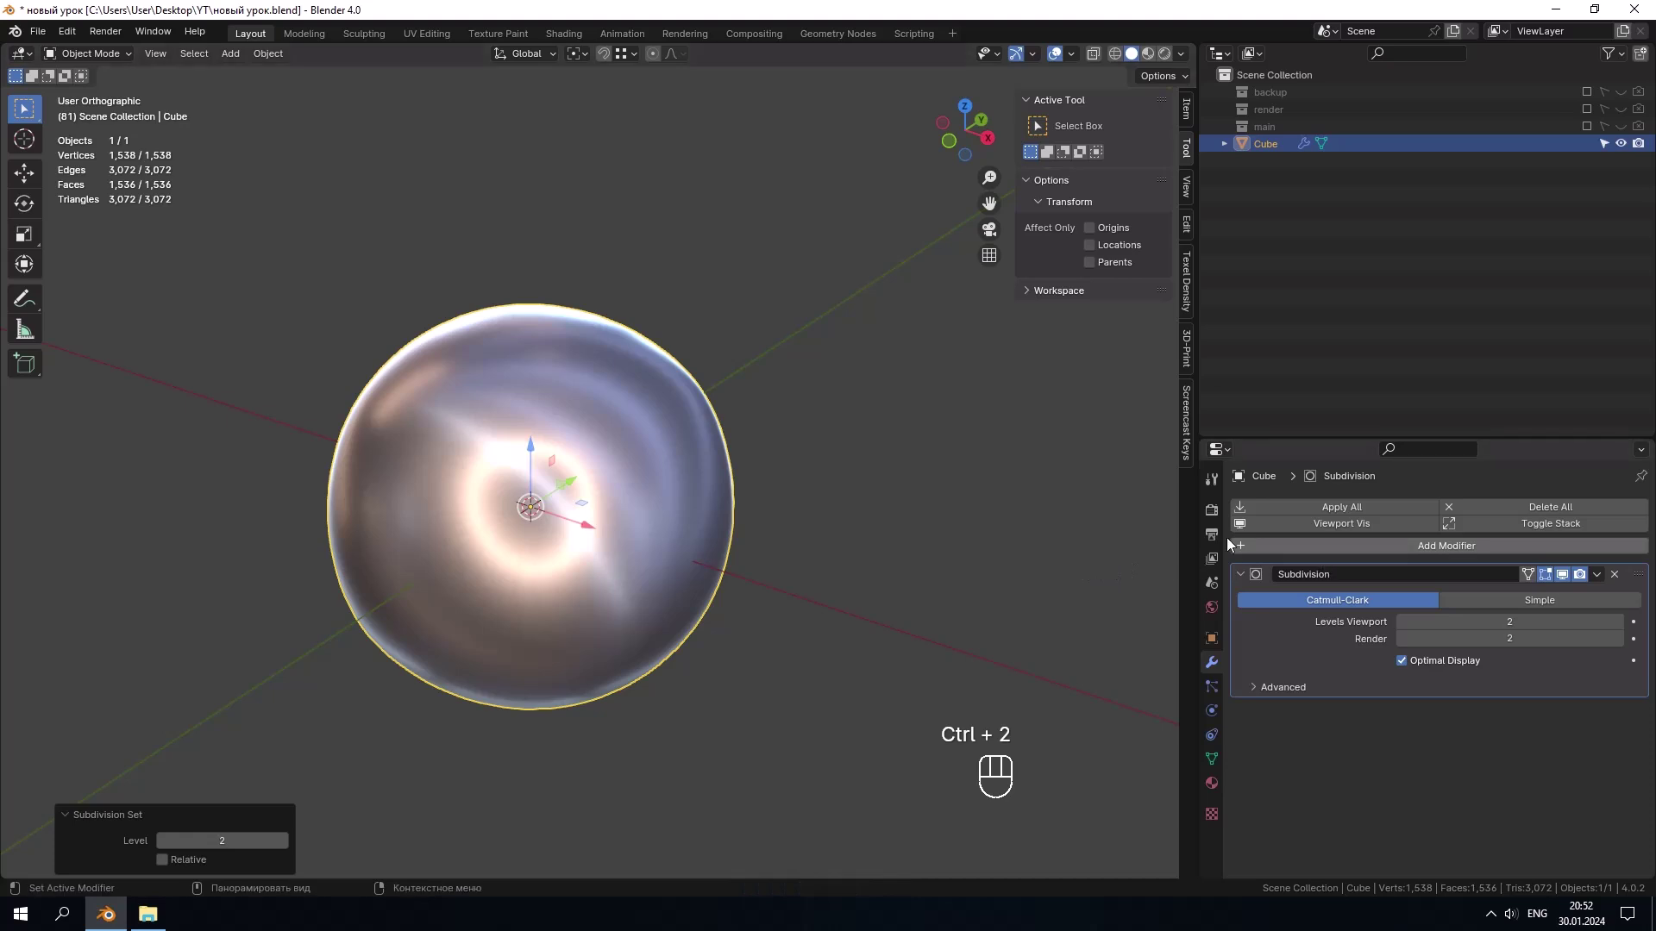
{"action": "left_click_drag", "start_coordinate": [781, 467], "coordinate": [961, 476]}
{"action": "left_click_drag", "start_coordinate": [766, 409], "coordinate": [741, 348]}
{"action": "left_click_drag", "start_coordinate": [666, 374], "coordinate": [623, 413]}
{"action": "left_click_drag", "start_coordinate": [1439, 554], "coordinate": [1328, 589]}
{"action": "left_click", "coordinate": [1242, 582]}
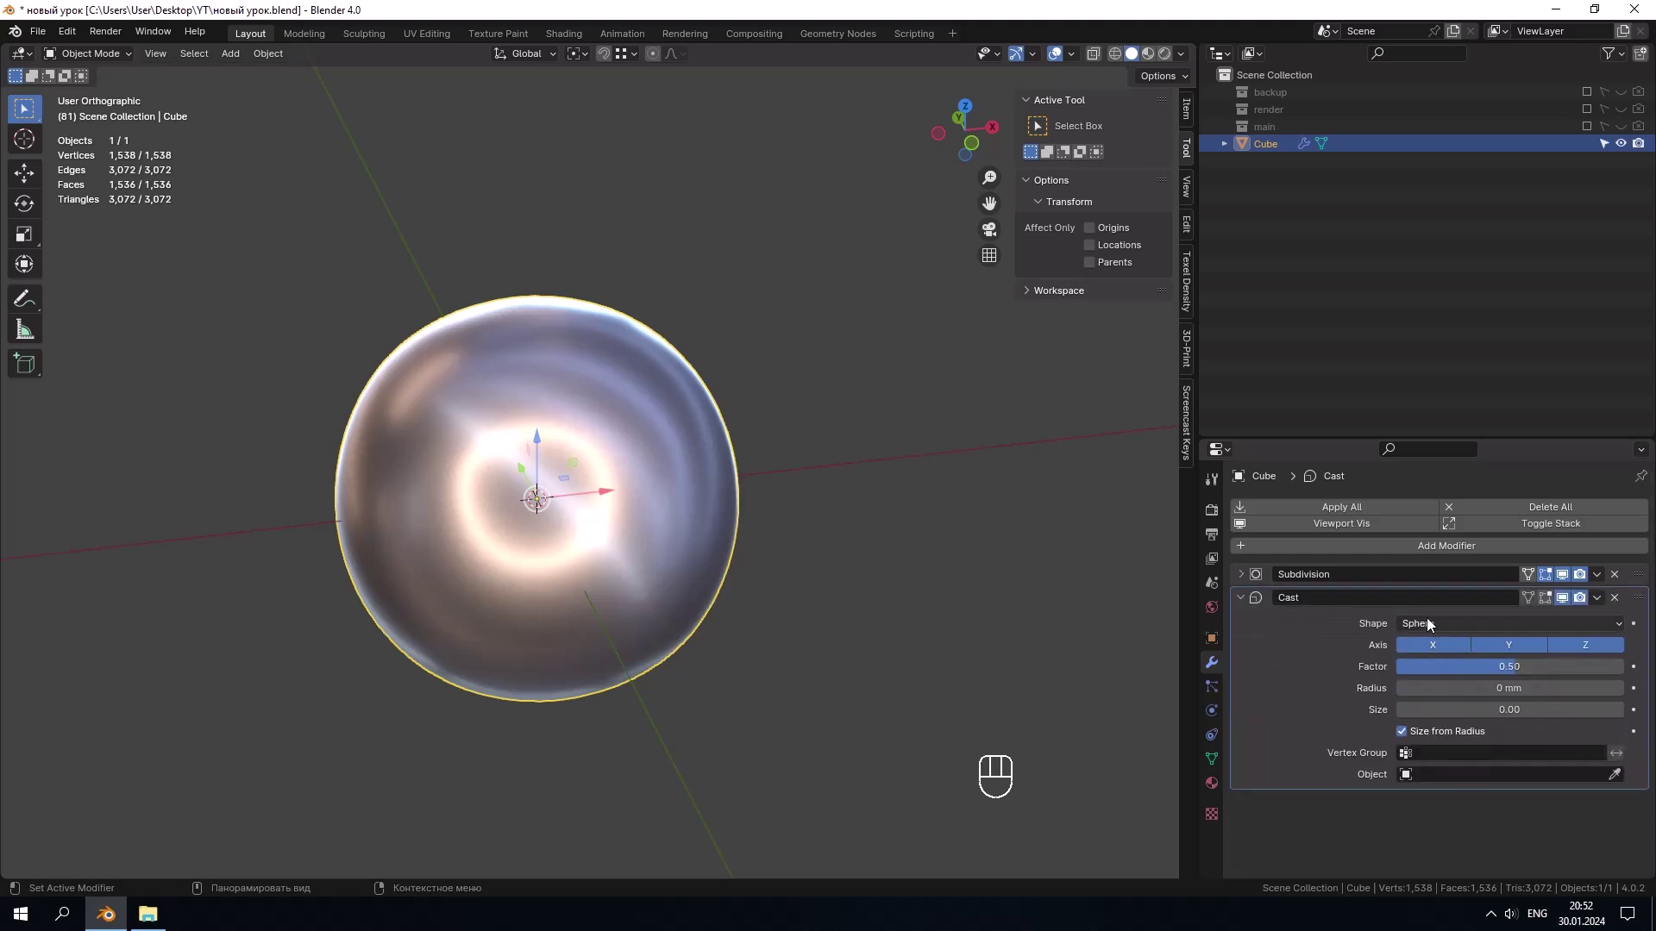
{"action": "left_click", "coordinate": [1496, 670]}
{"action": "left_click_drag", "start_coordinate": [544, 502], "coordinate": [519, 462]}
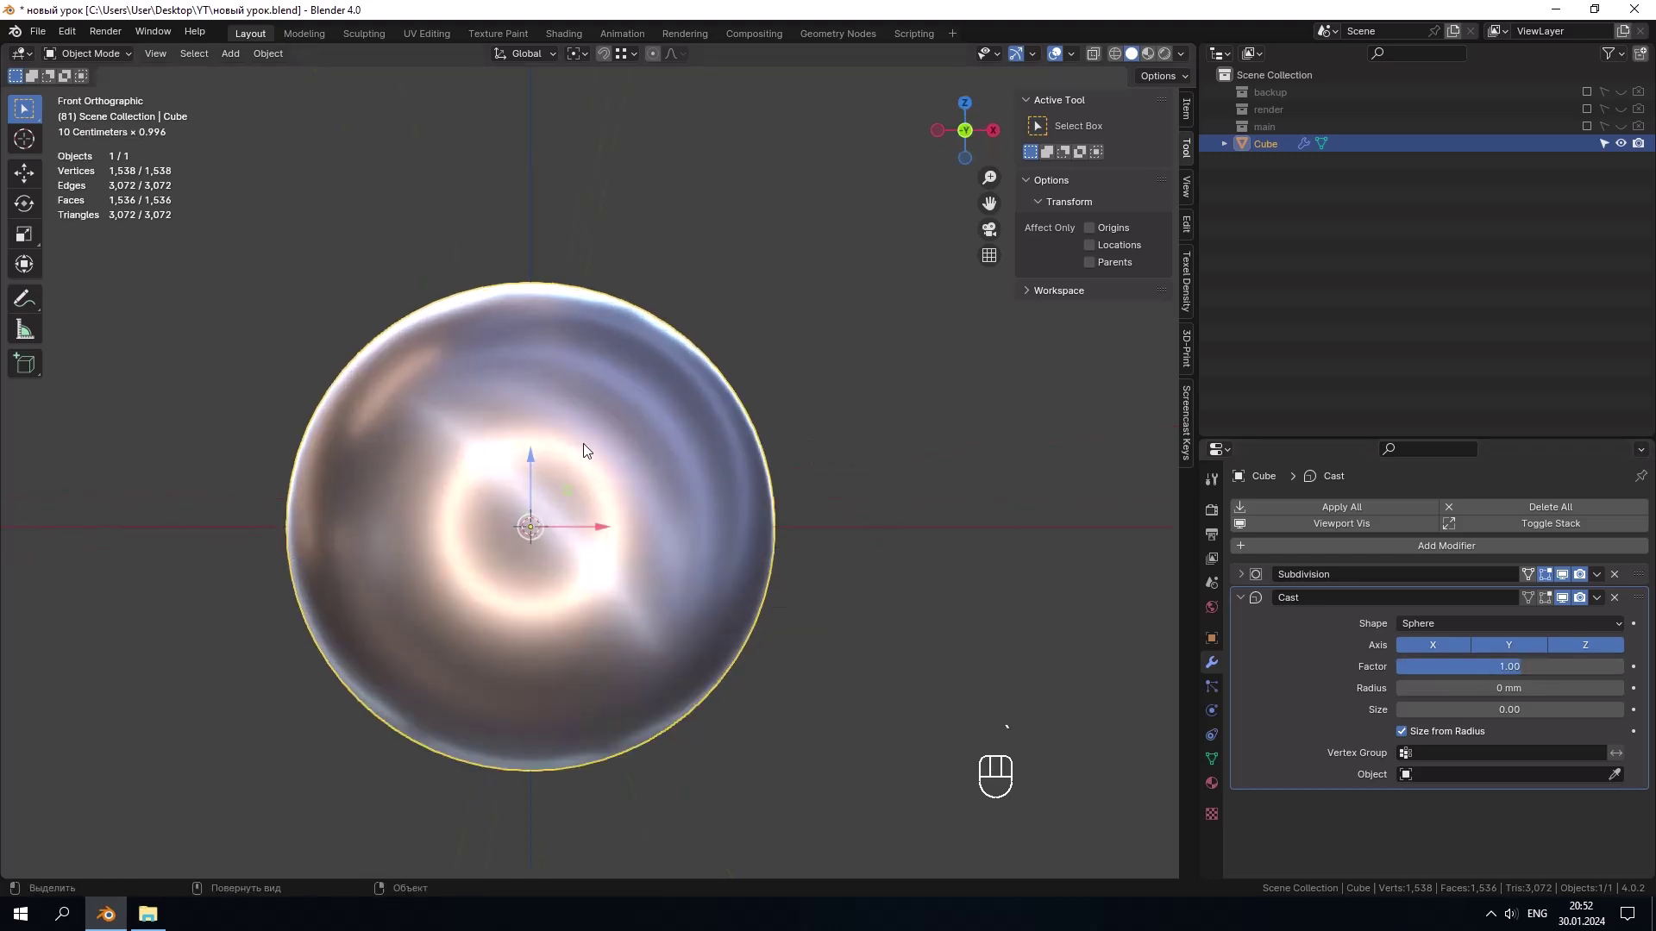
Step: Collapse both modifier panels and rename the object 'fix'
{"action": "left_click", "coordinate": [1250, 602]}
{"action": "left_click", "coordinate": [1278, 153]}
{"action": "left_click_drag", "start_coordinate": [1278, 153], "coordinate": [1278, 154]}
{"action": "key", "text": "BackSpace"}
{"action": "key", "text": "BackSpace"}
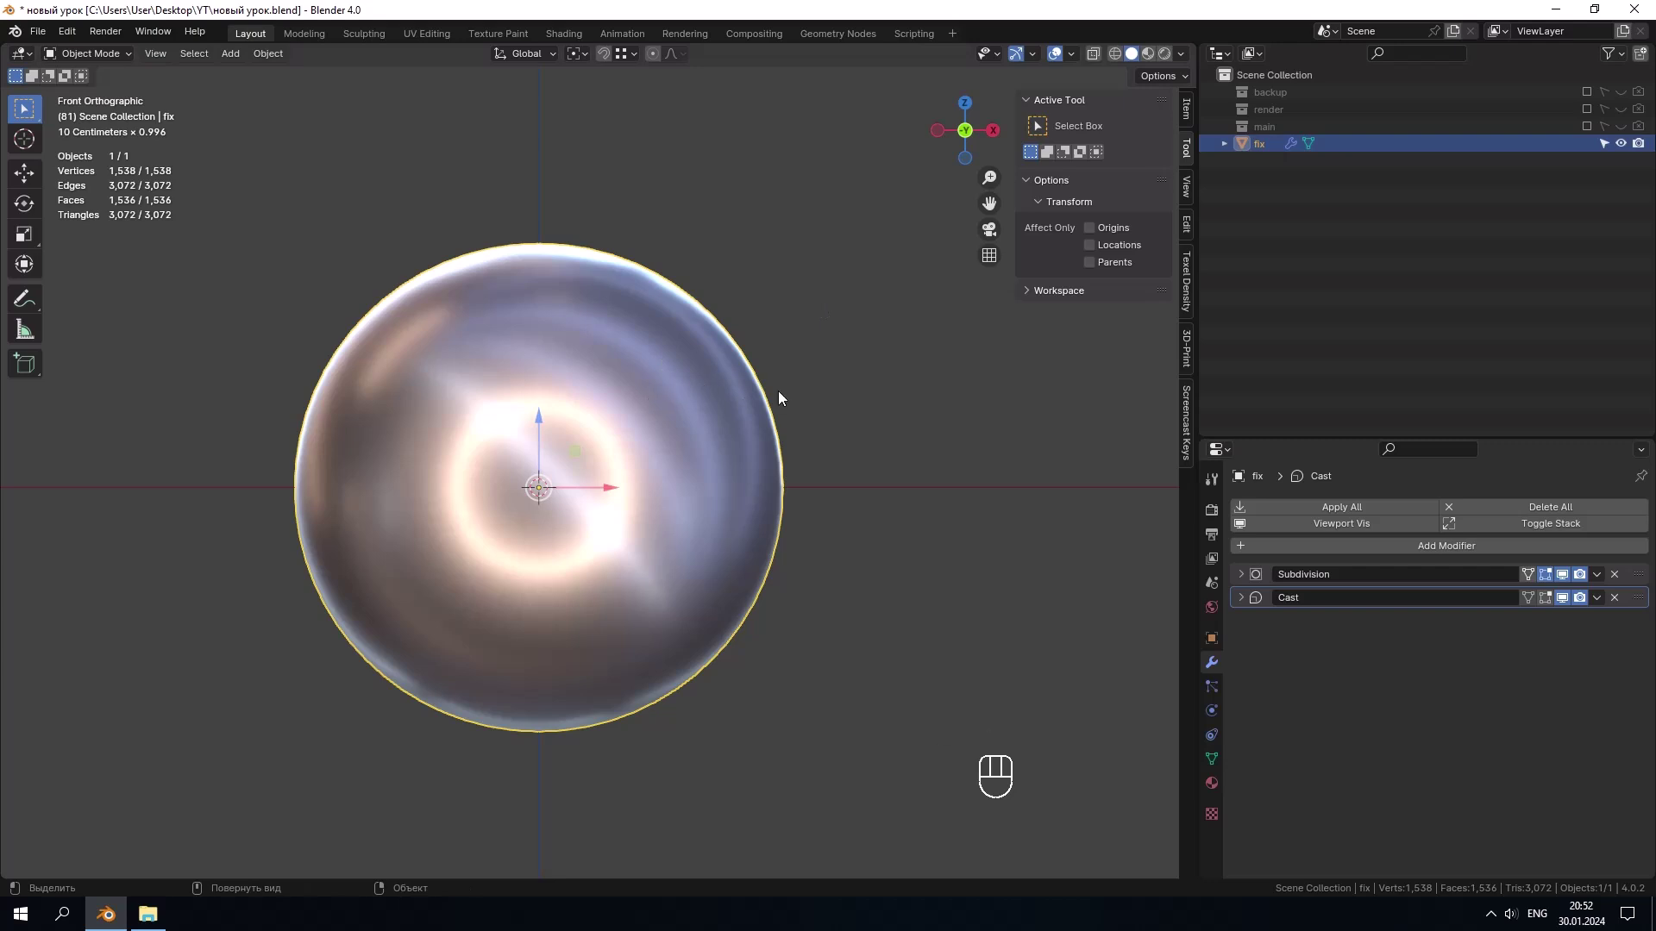
Step: Duplicate the sphere as 'main' and hide the 'fix' object
{"action": "key", "text": "shift+d"}
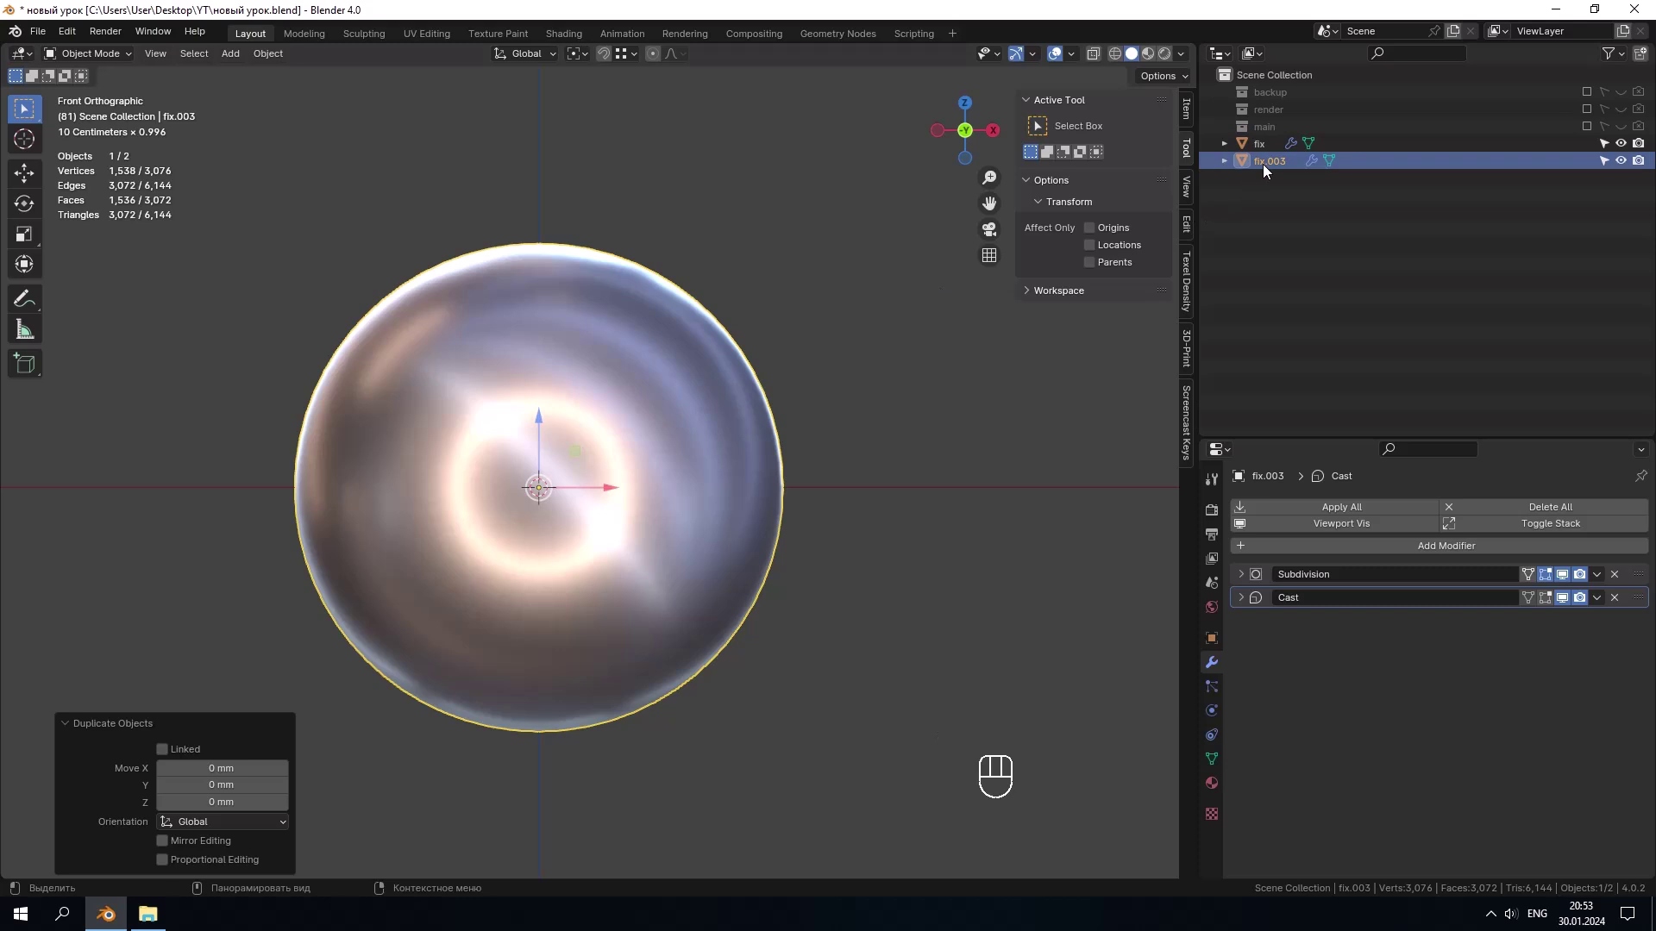
{"action": "left_click_drag", "start_coordinate": [1277, 164], "coordinate": [1277, 164]}
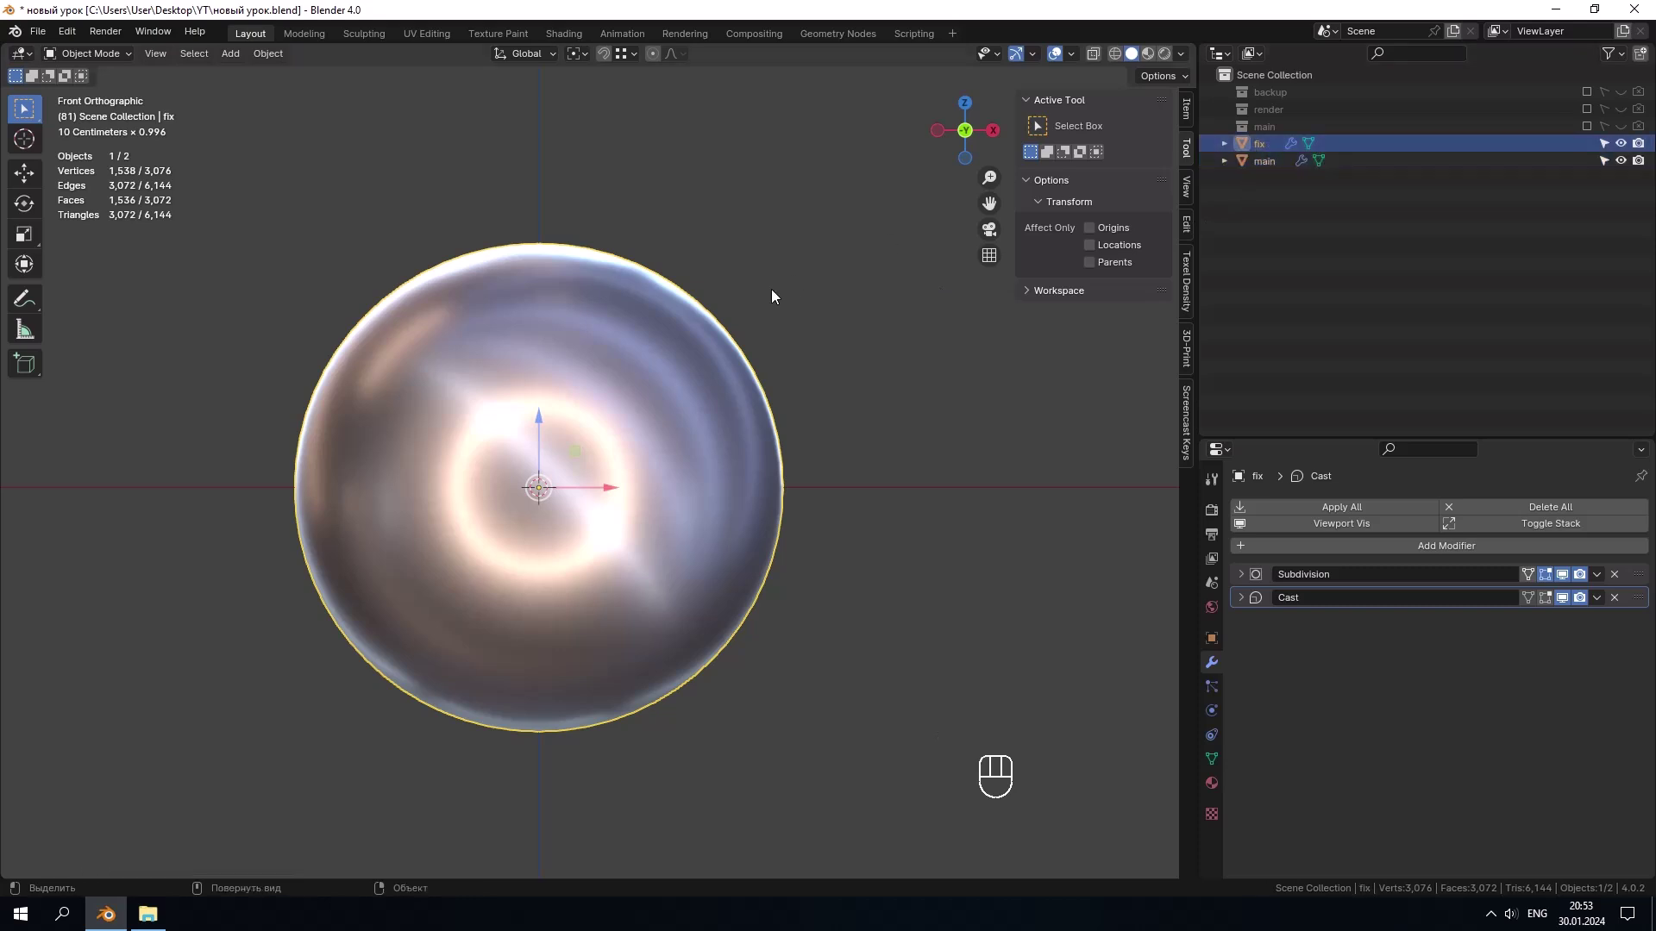
{"action": "left_click", "coordinate": [595, 386]}
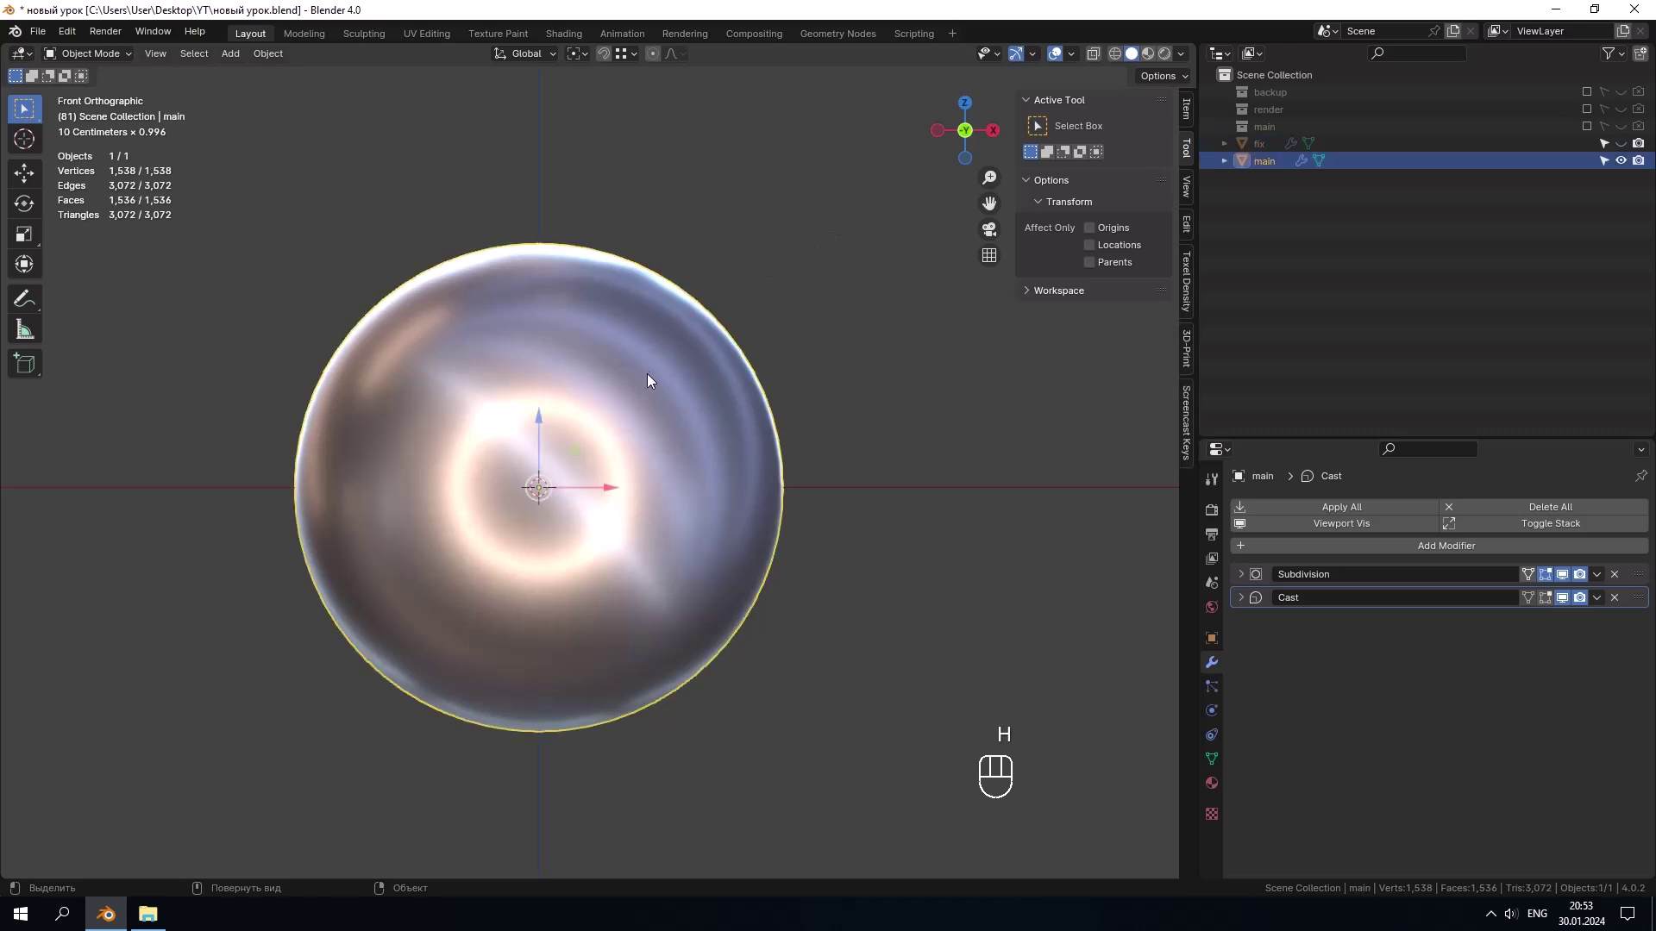
Step: Add an eight-vertex circle aligned to the front view
{"action": "key", "text": "Tab"}
{"action": "left_click", "coordinate": [902, 389]}
{"action": "key", "text": "Tab"}
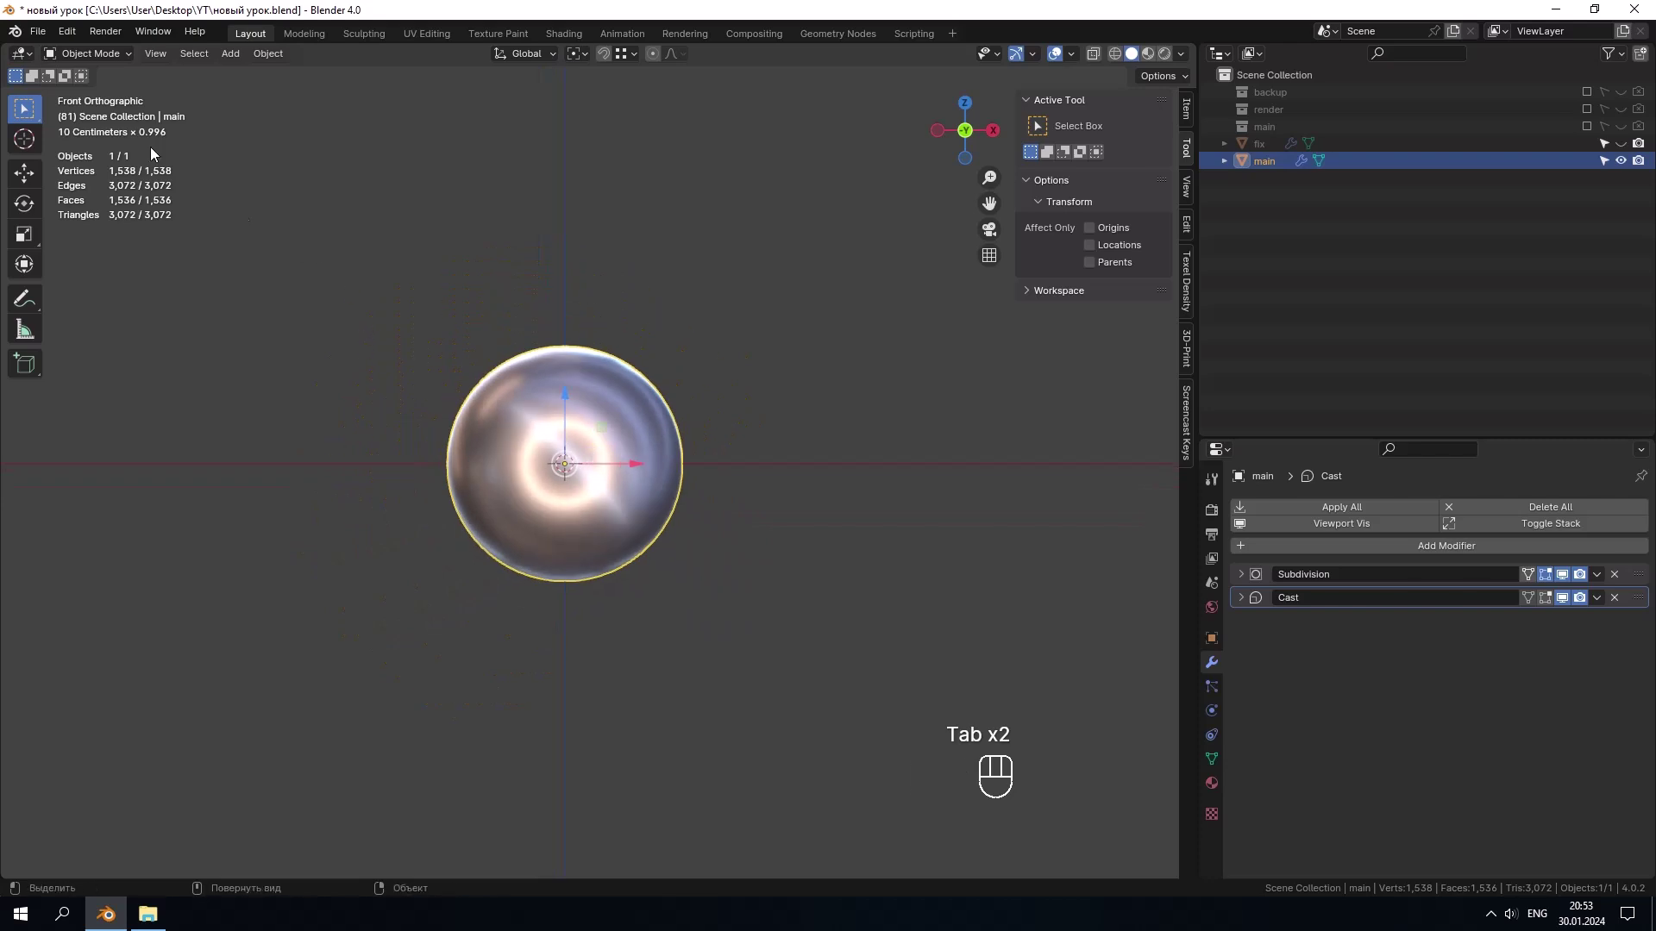
Step: Move the circle in front of the sphere and scale it down to the hole size, then select main
{"action": "key", "text": "shift+a"}
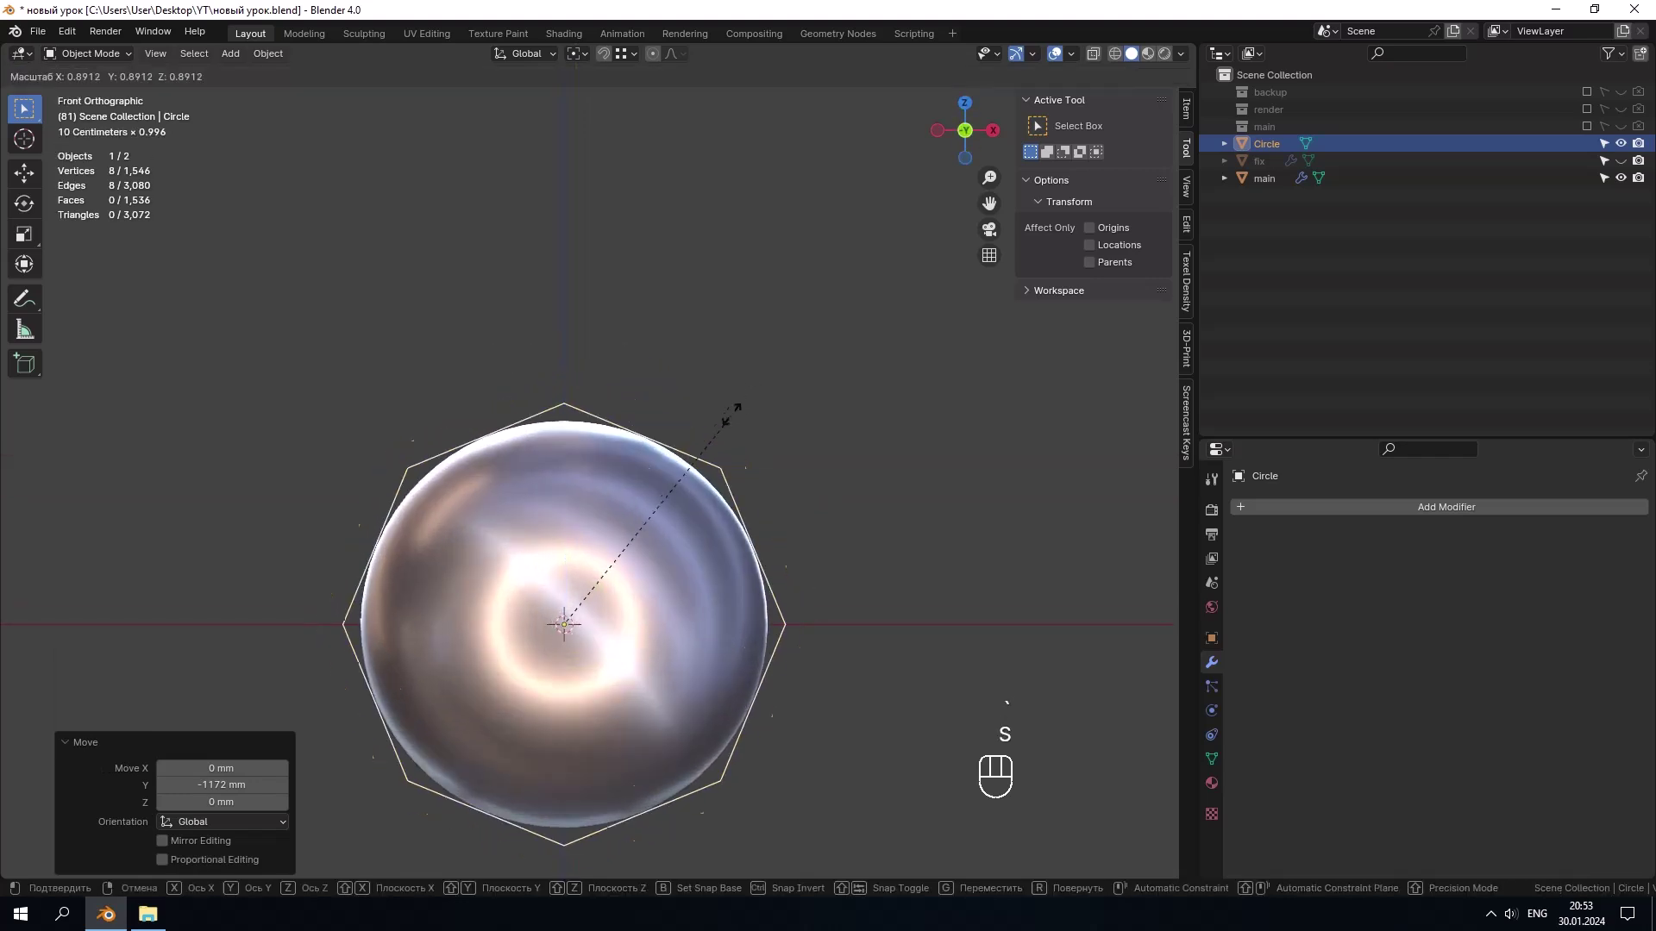
{"action": "left_click_drag", "start_coordinate": [1077, 65], "coordinate": [753, 356]}
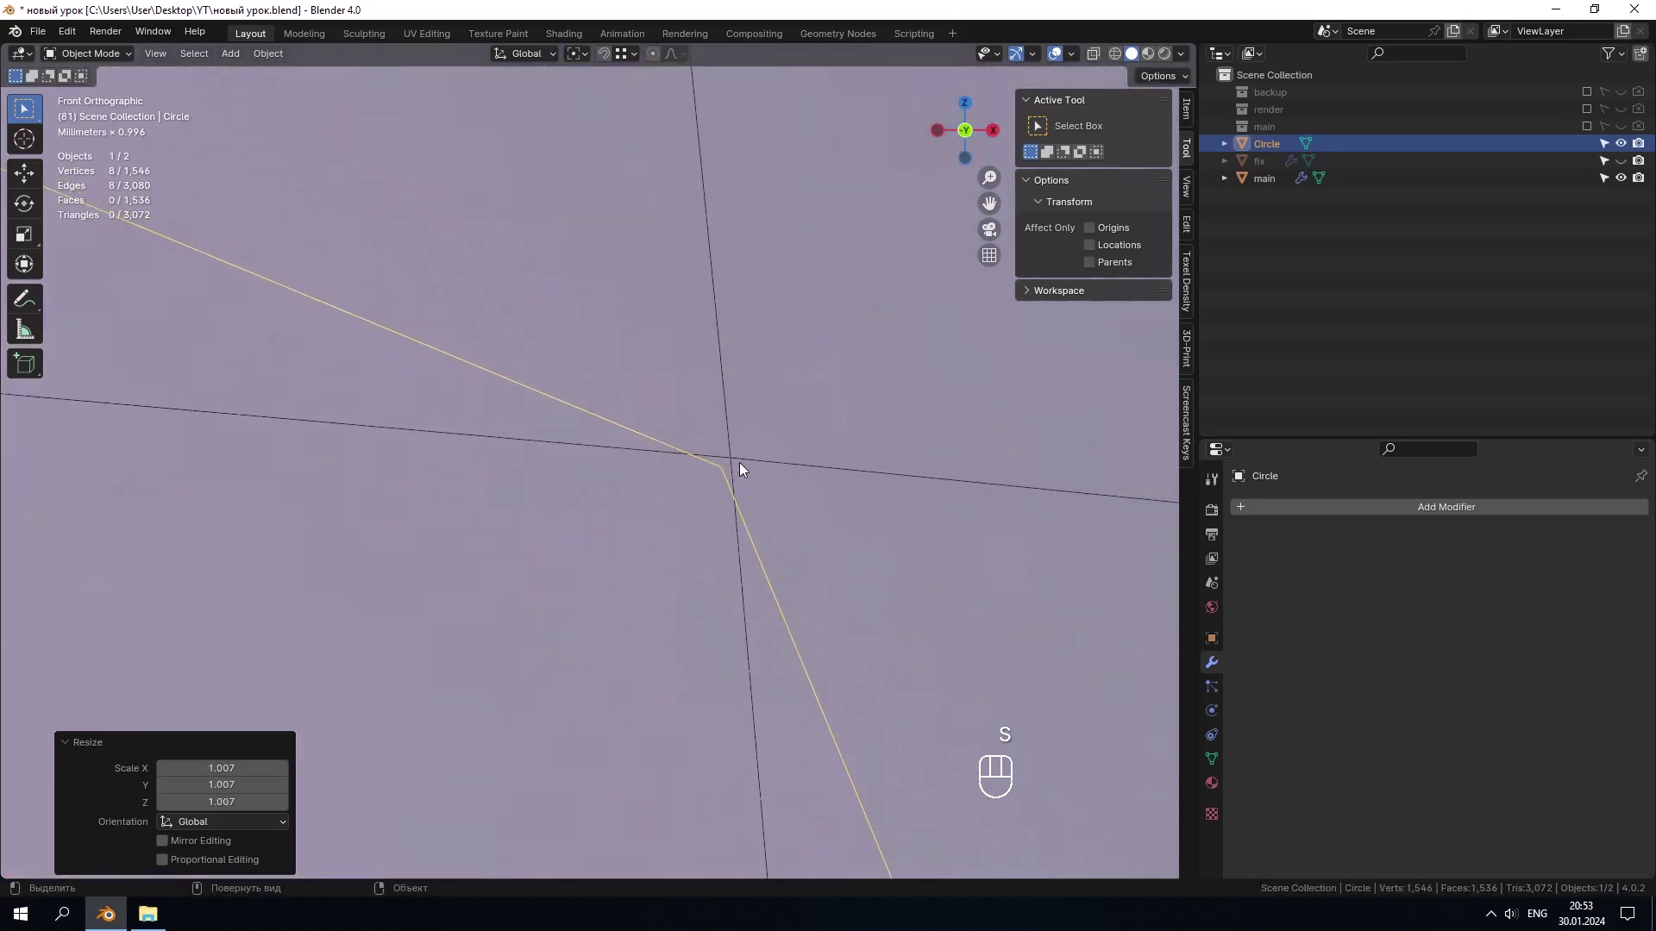
{"action": "key", "text": "s"}
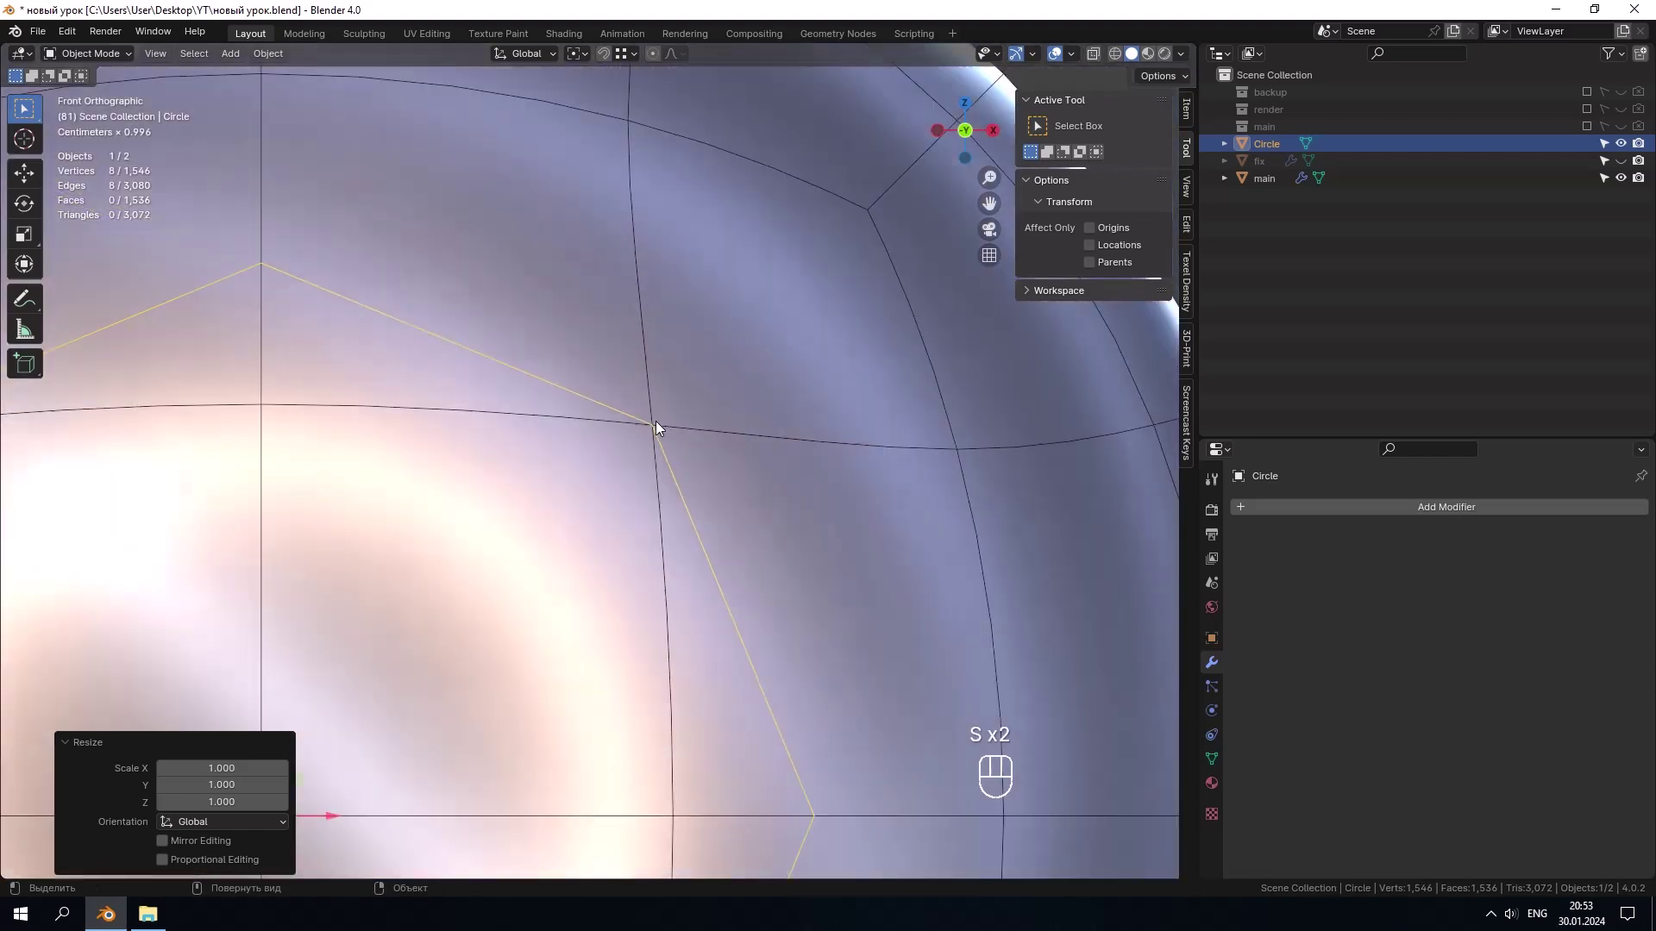
{"action": "left_click", "coordinate": [709, 401]}
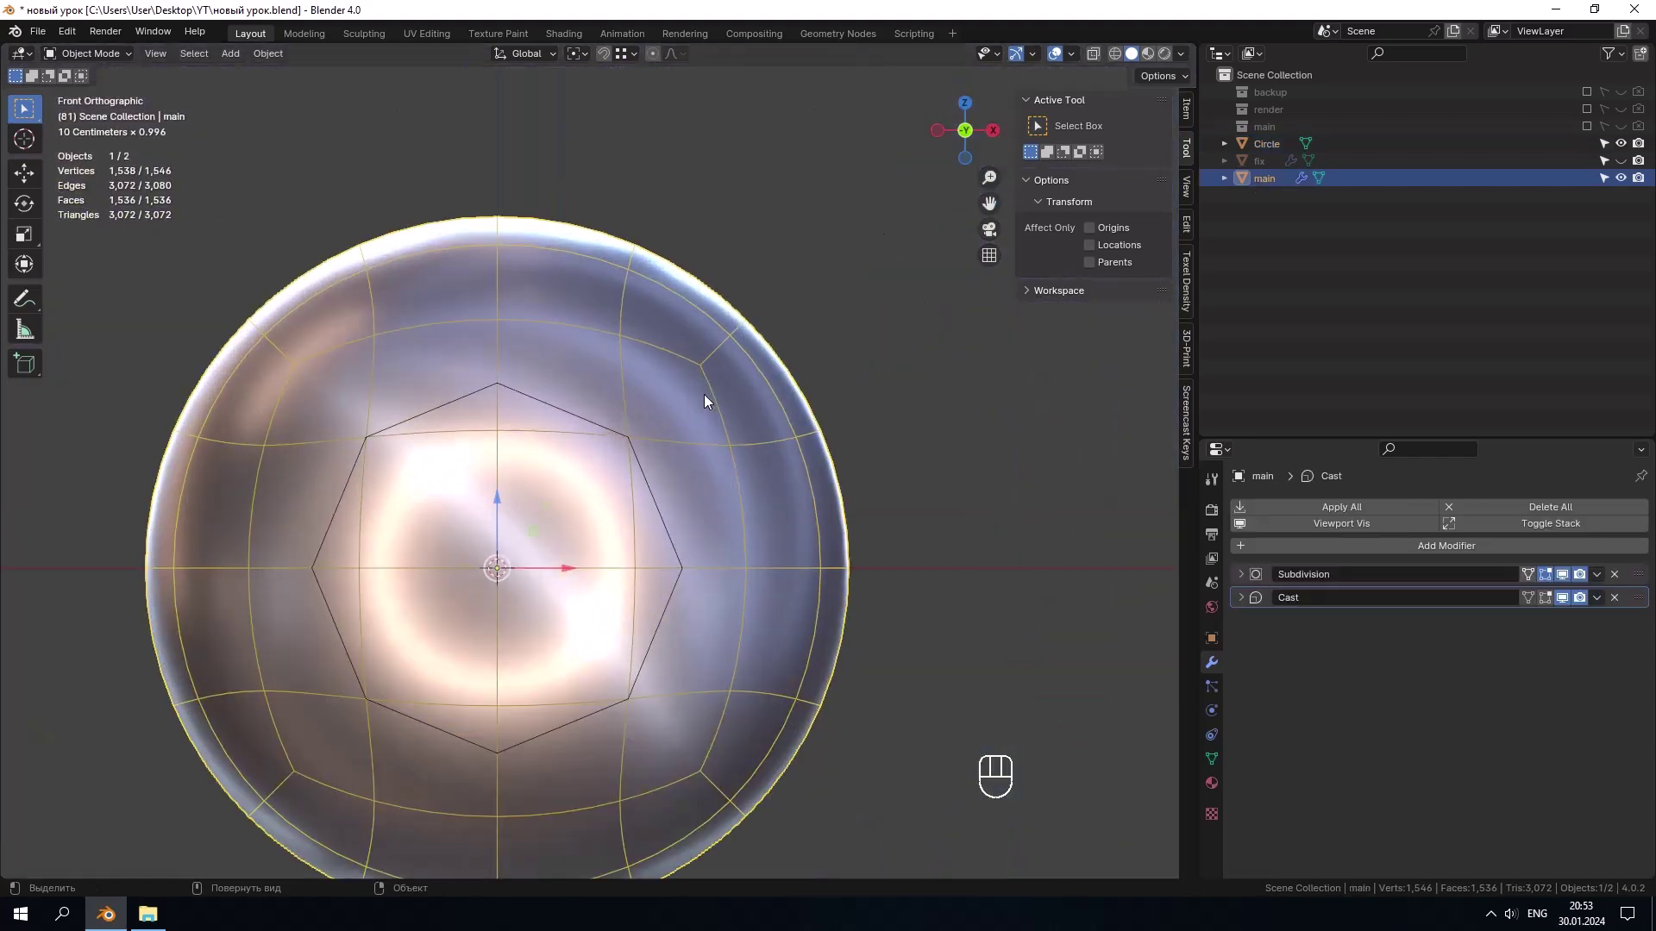
Step: In Edit Mode, knife-project the circle's outline onto the main sphere
{"action": "key", "text": "Tab"}
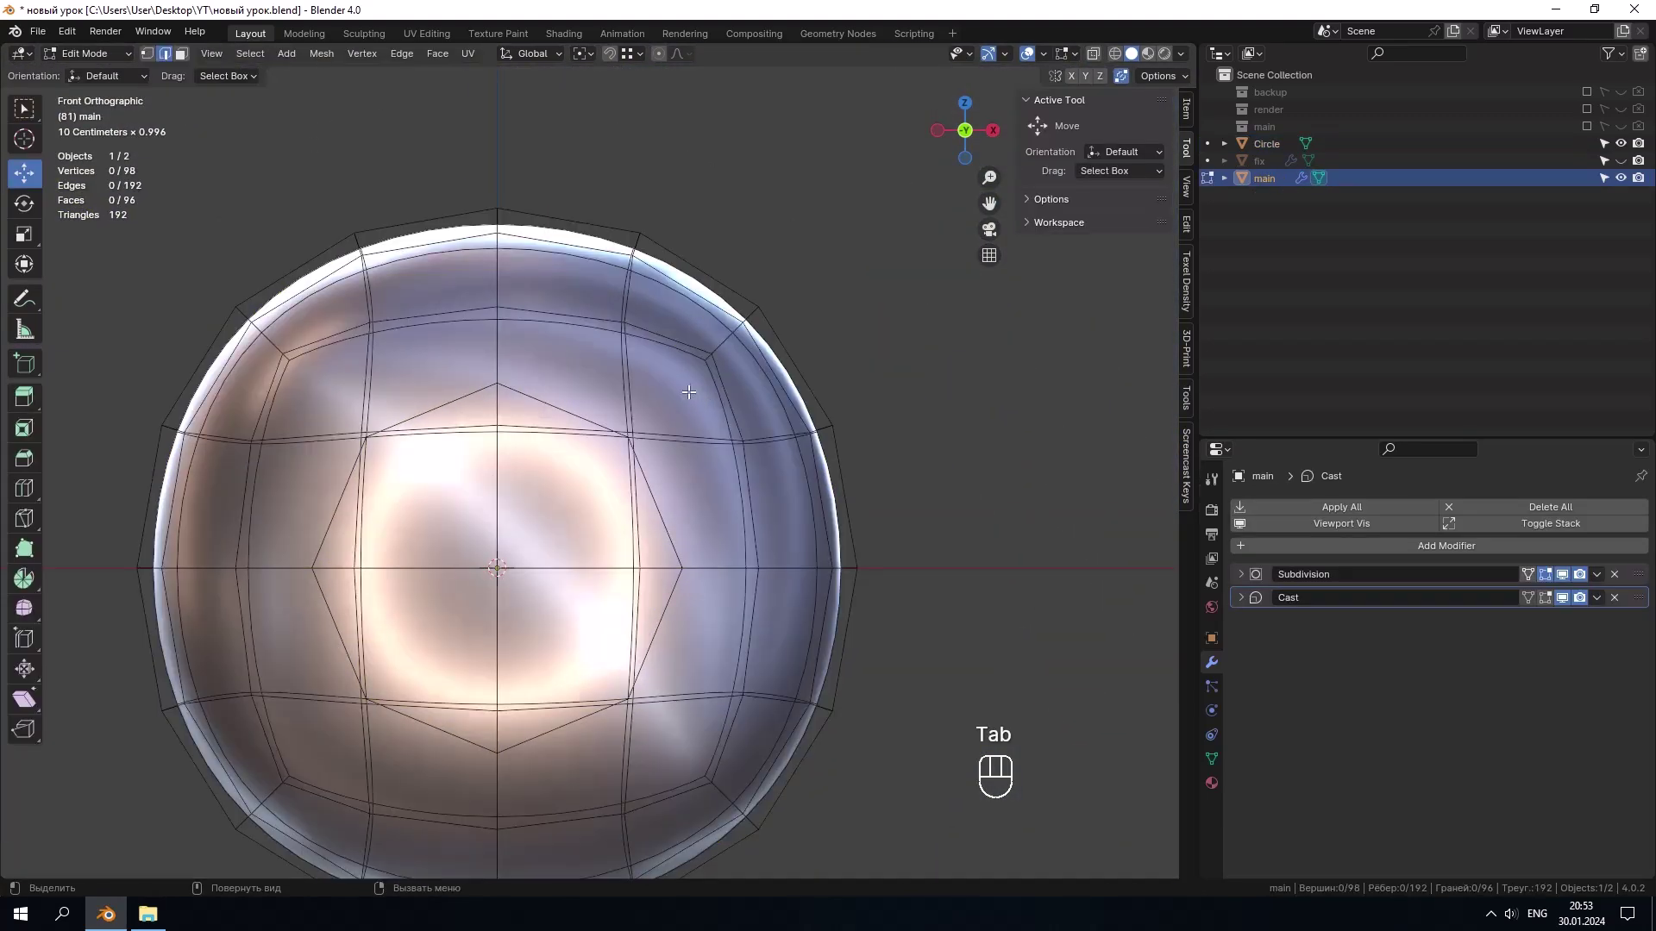
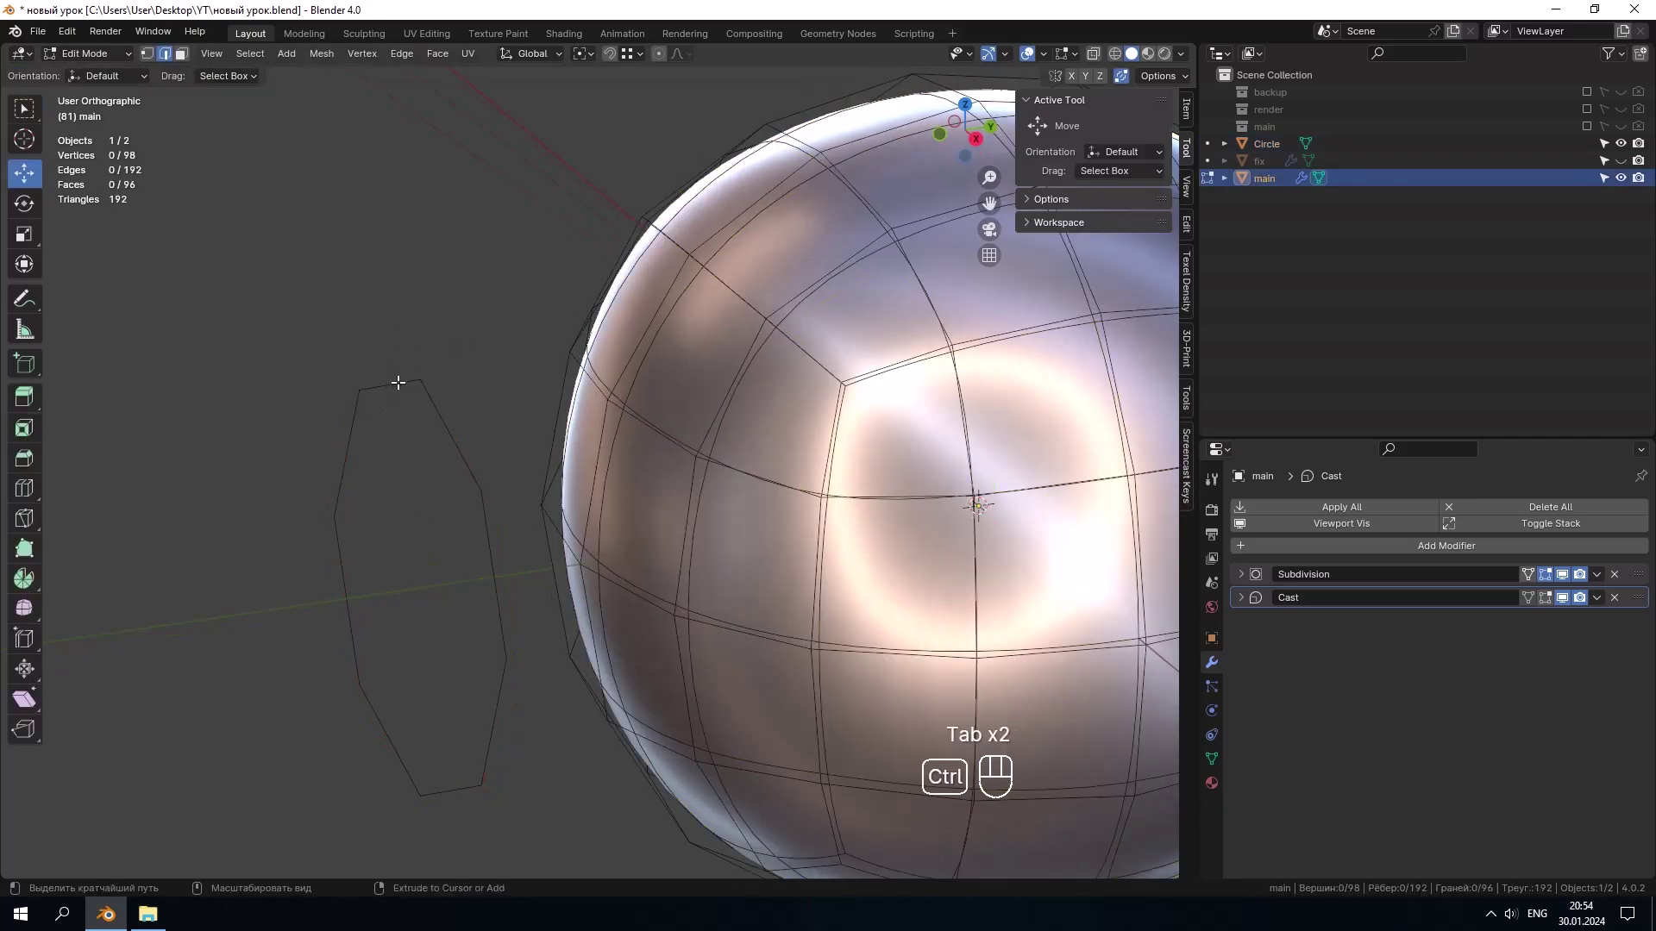
{"action": "left_click", "coordinate": [398, 379]}
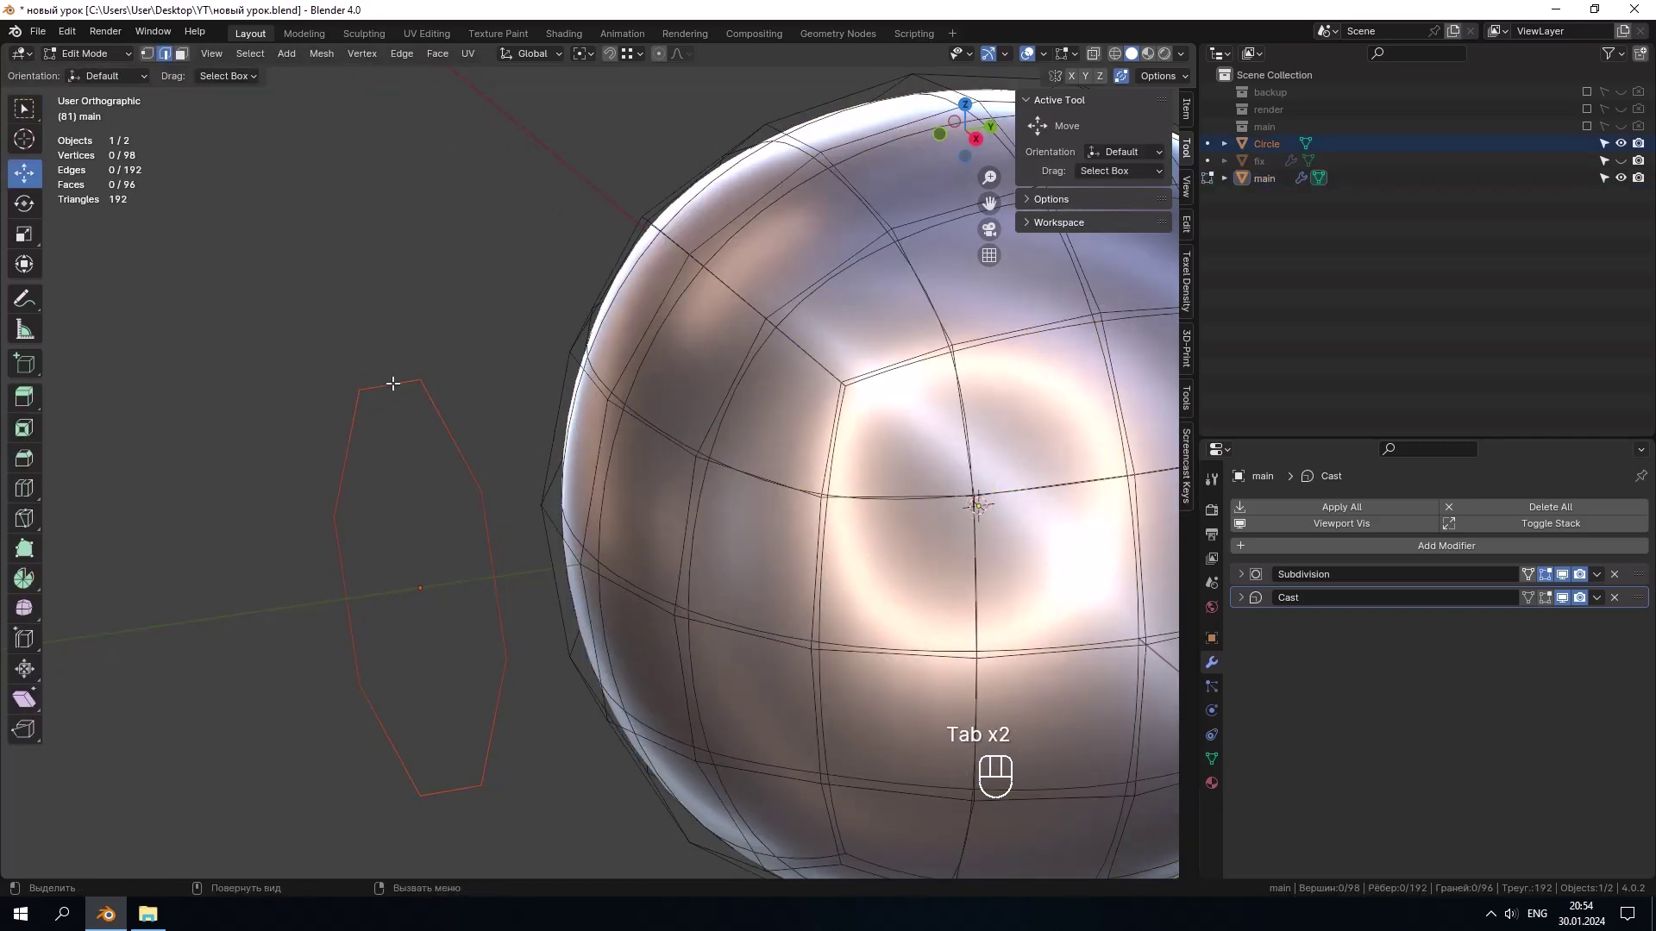
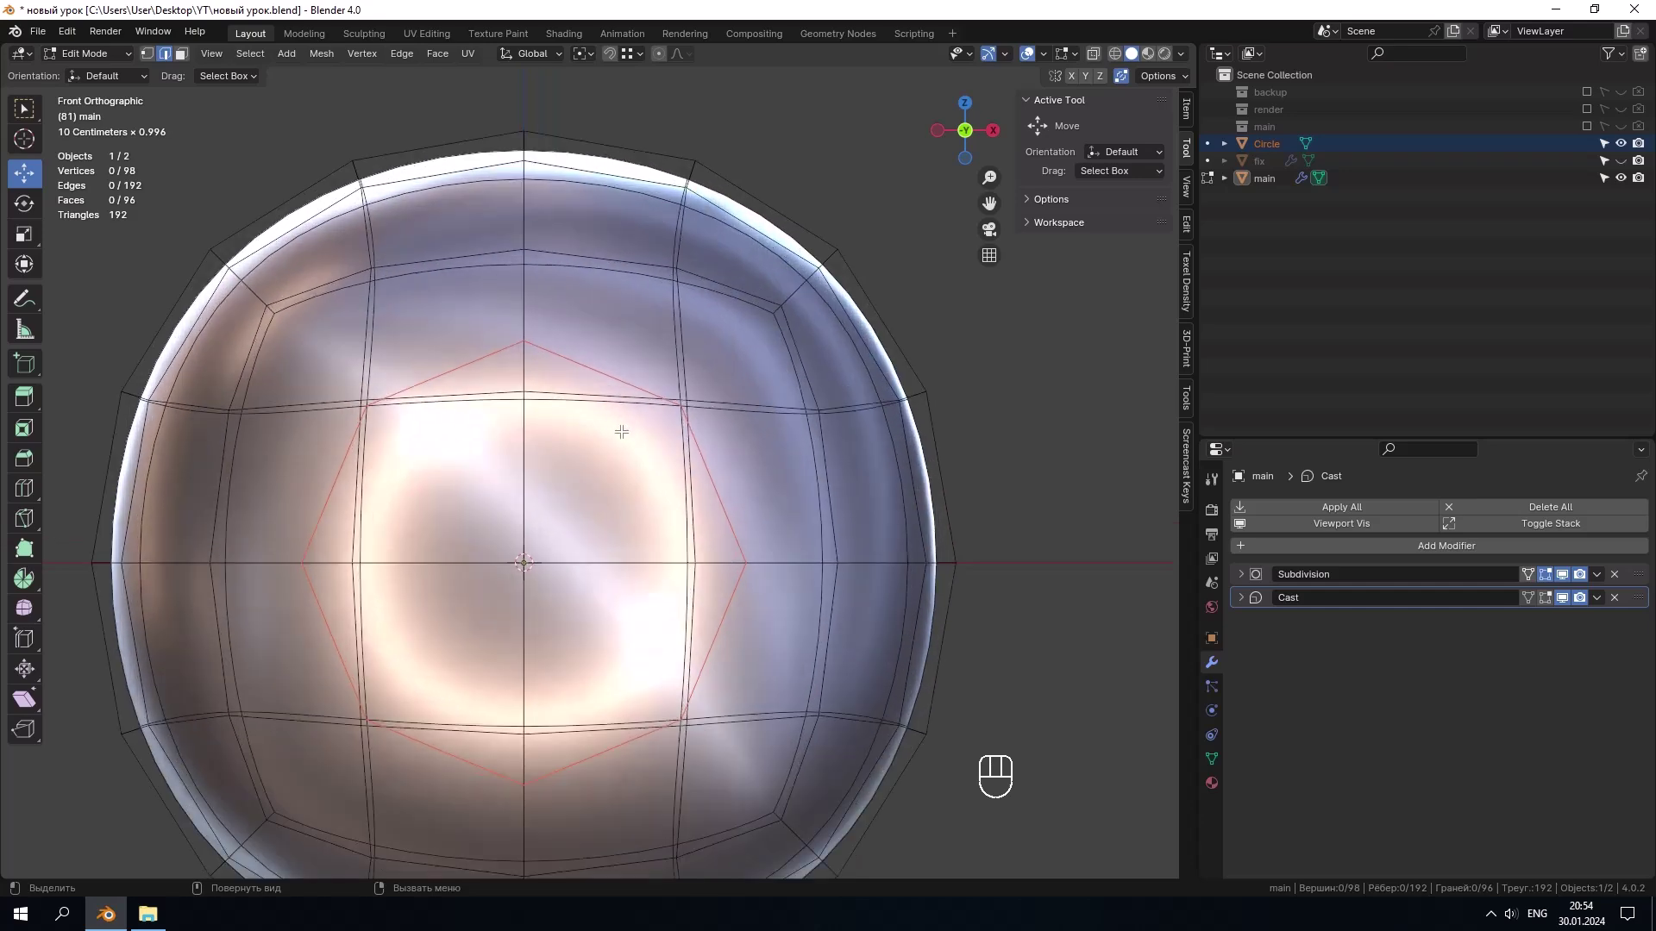
{"action": "left_click_drag", "start_coordinate": [660, 382], "coordinate": [549, 469]}
{"action": "left_click_drag", "start_coordinate": [604, 453], "coordinate": [618, 435]}
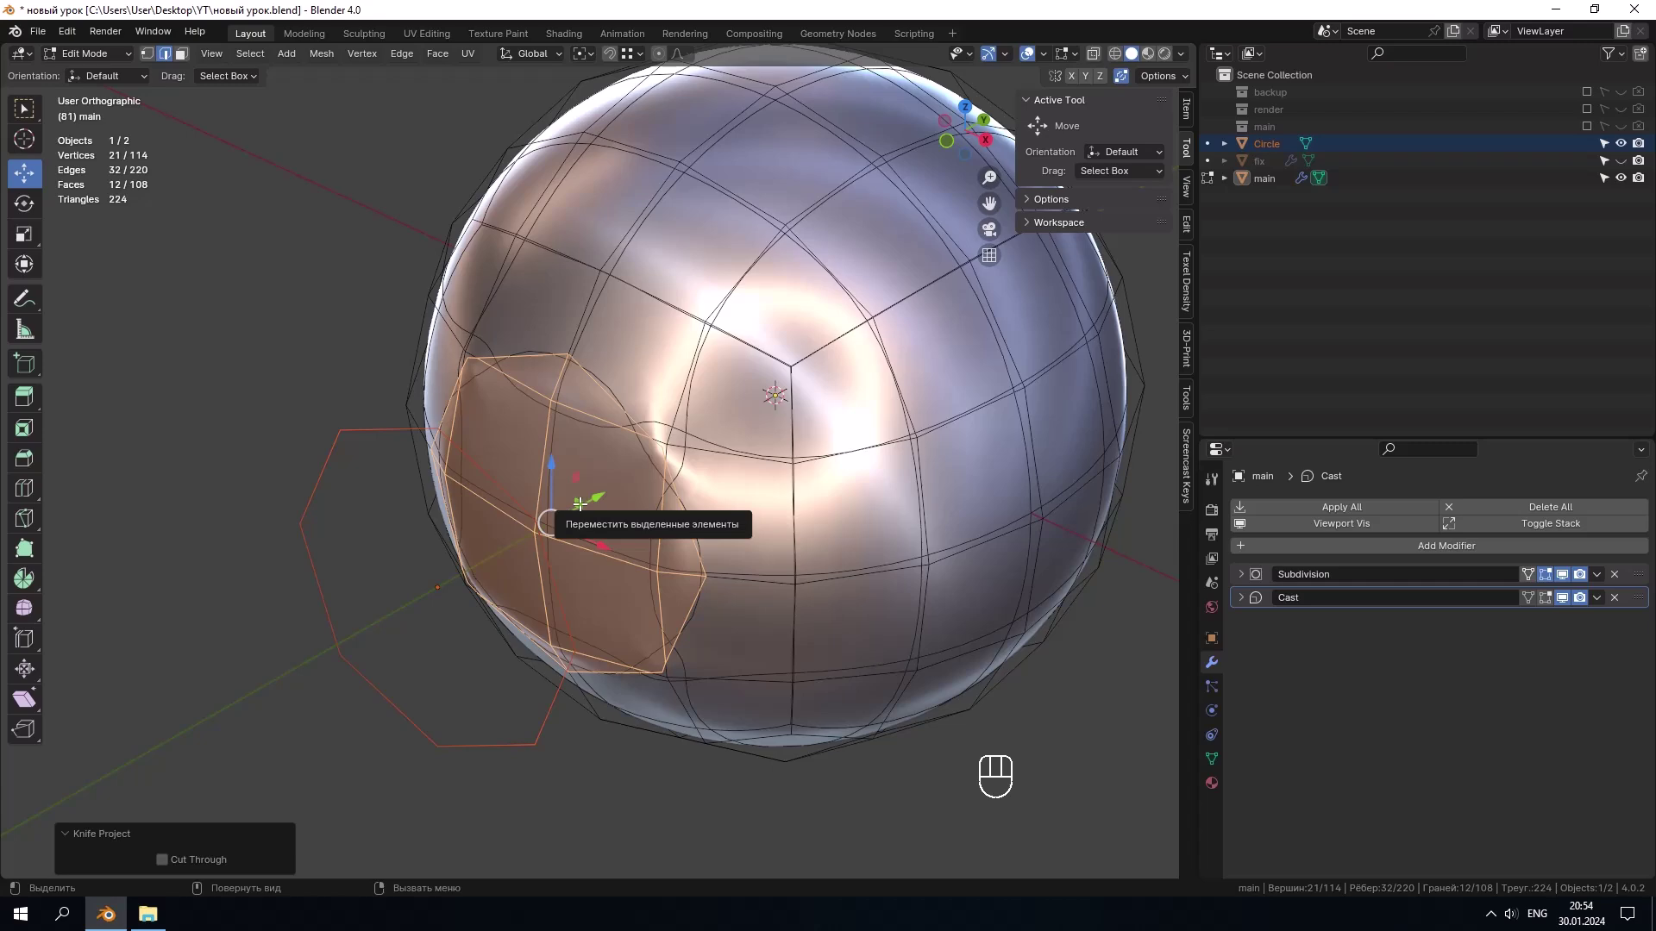
Step: Delete the faces inside the cut to leave an eight-sided opening, then return to Object Mode
{"action": "key", "text": "x"}
{"action": "left_click_drag", "start_coordinate": [572, 494], "coordinate": [543, 496]}
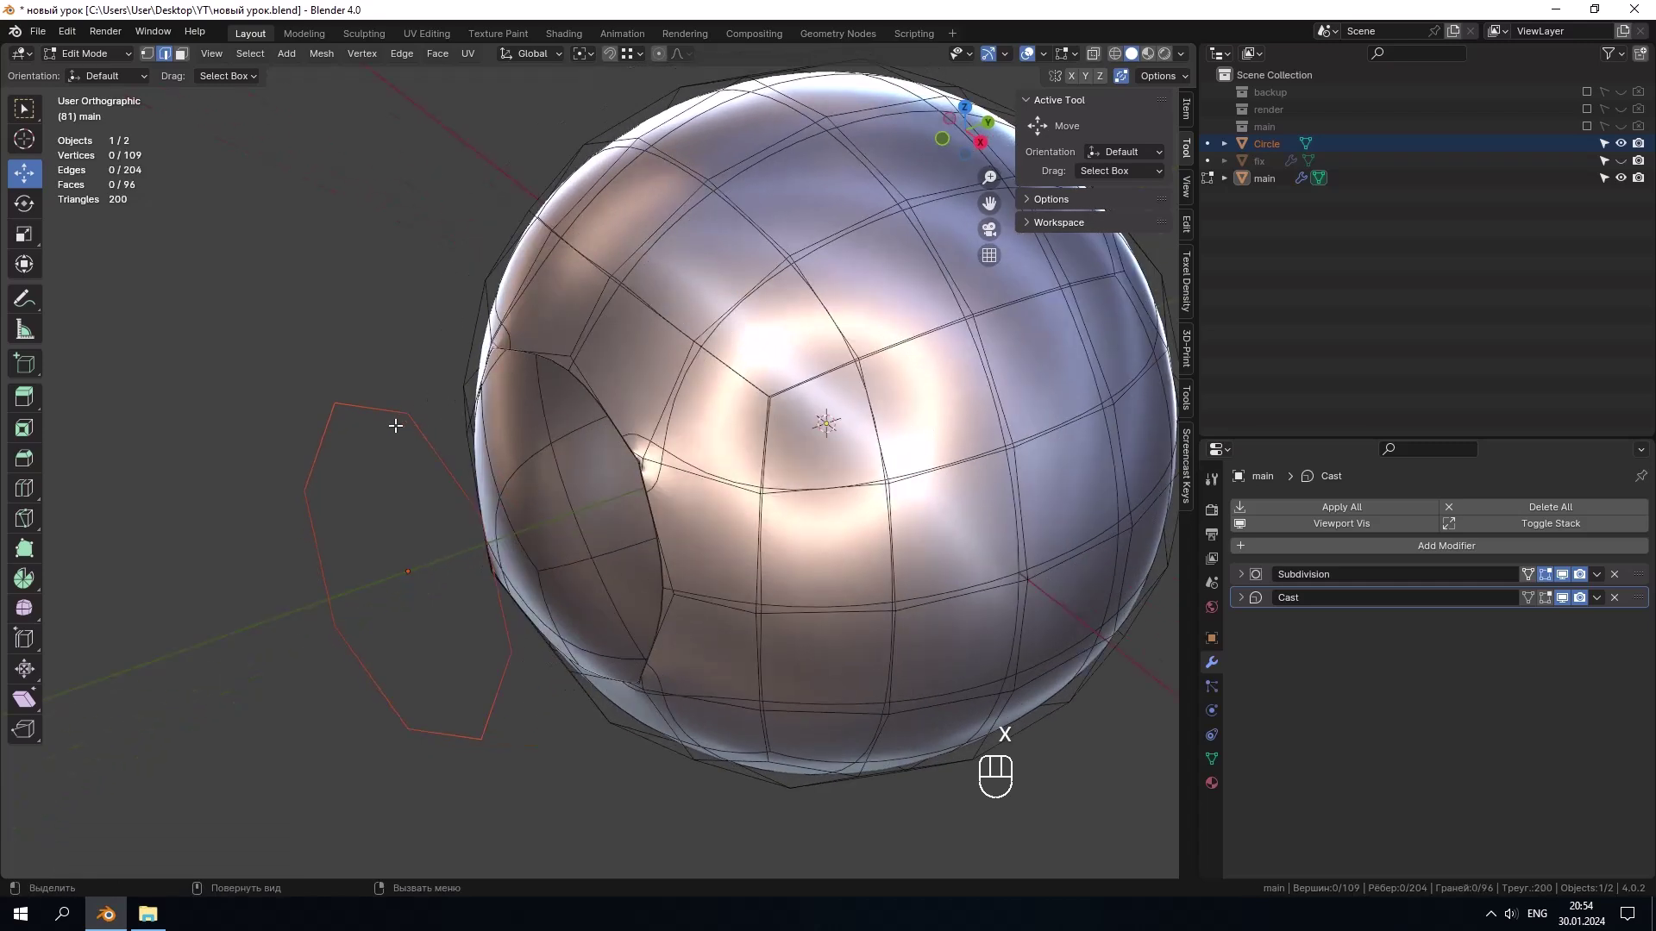
{"action": "key", "text": "Tab"}
{"action": "left_click", "coordinate": [369, 407]}
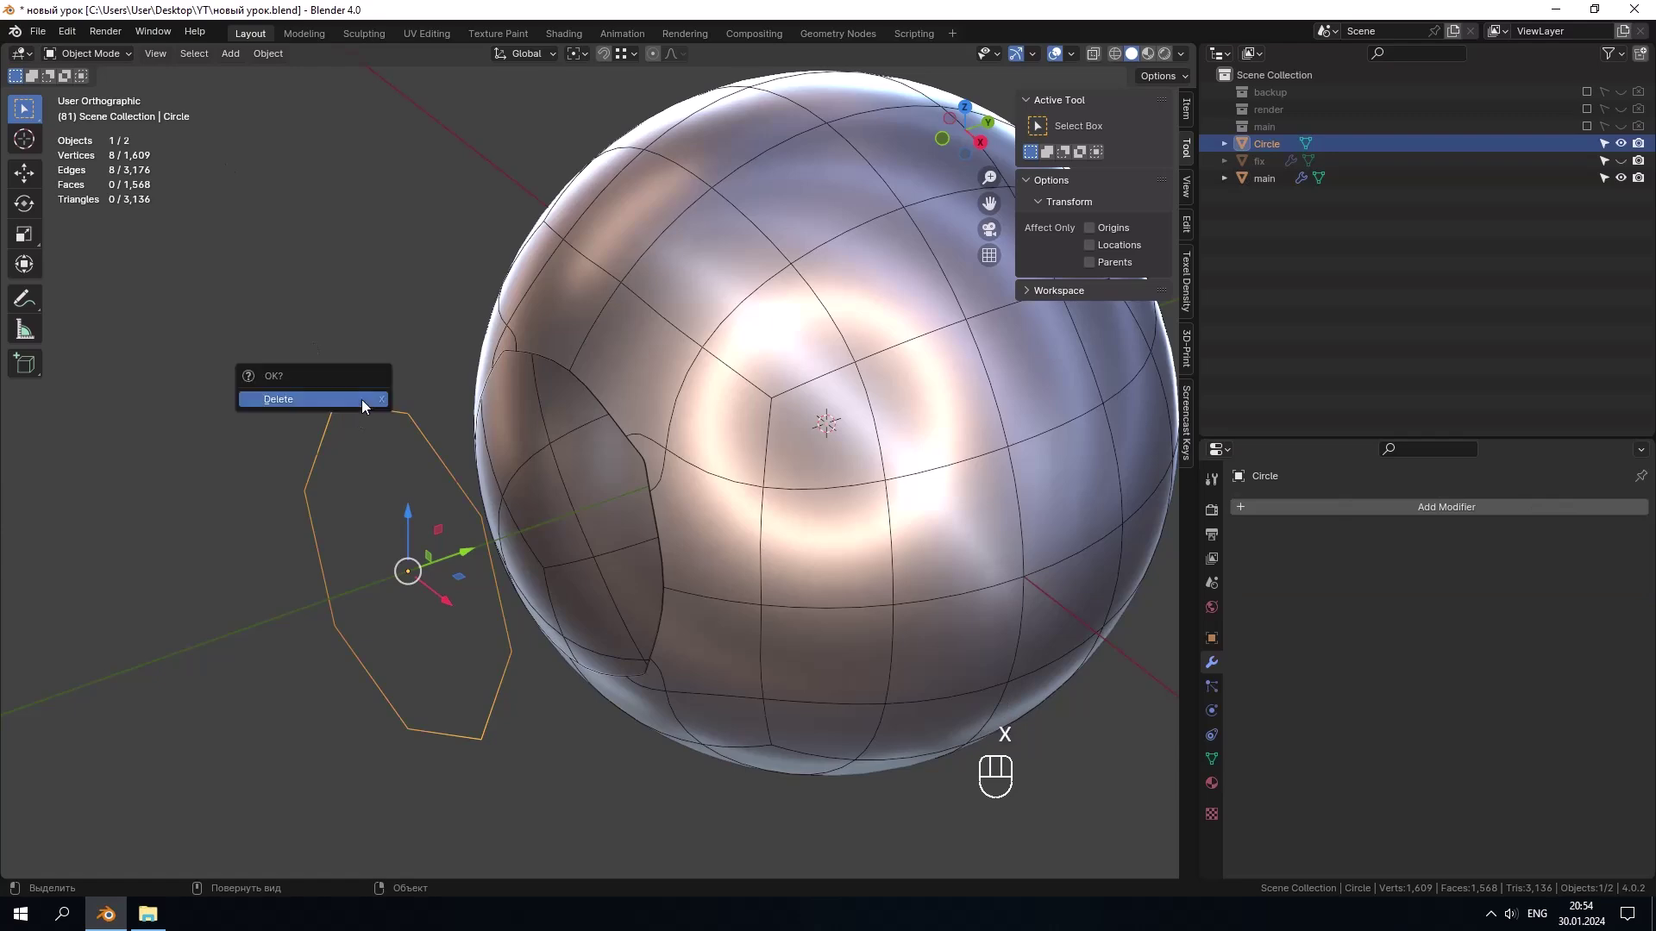
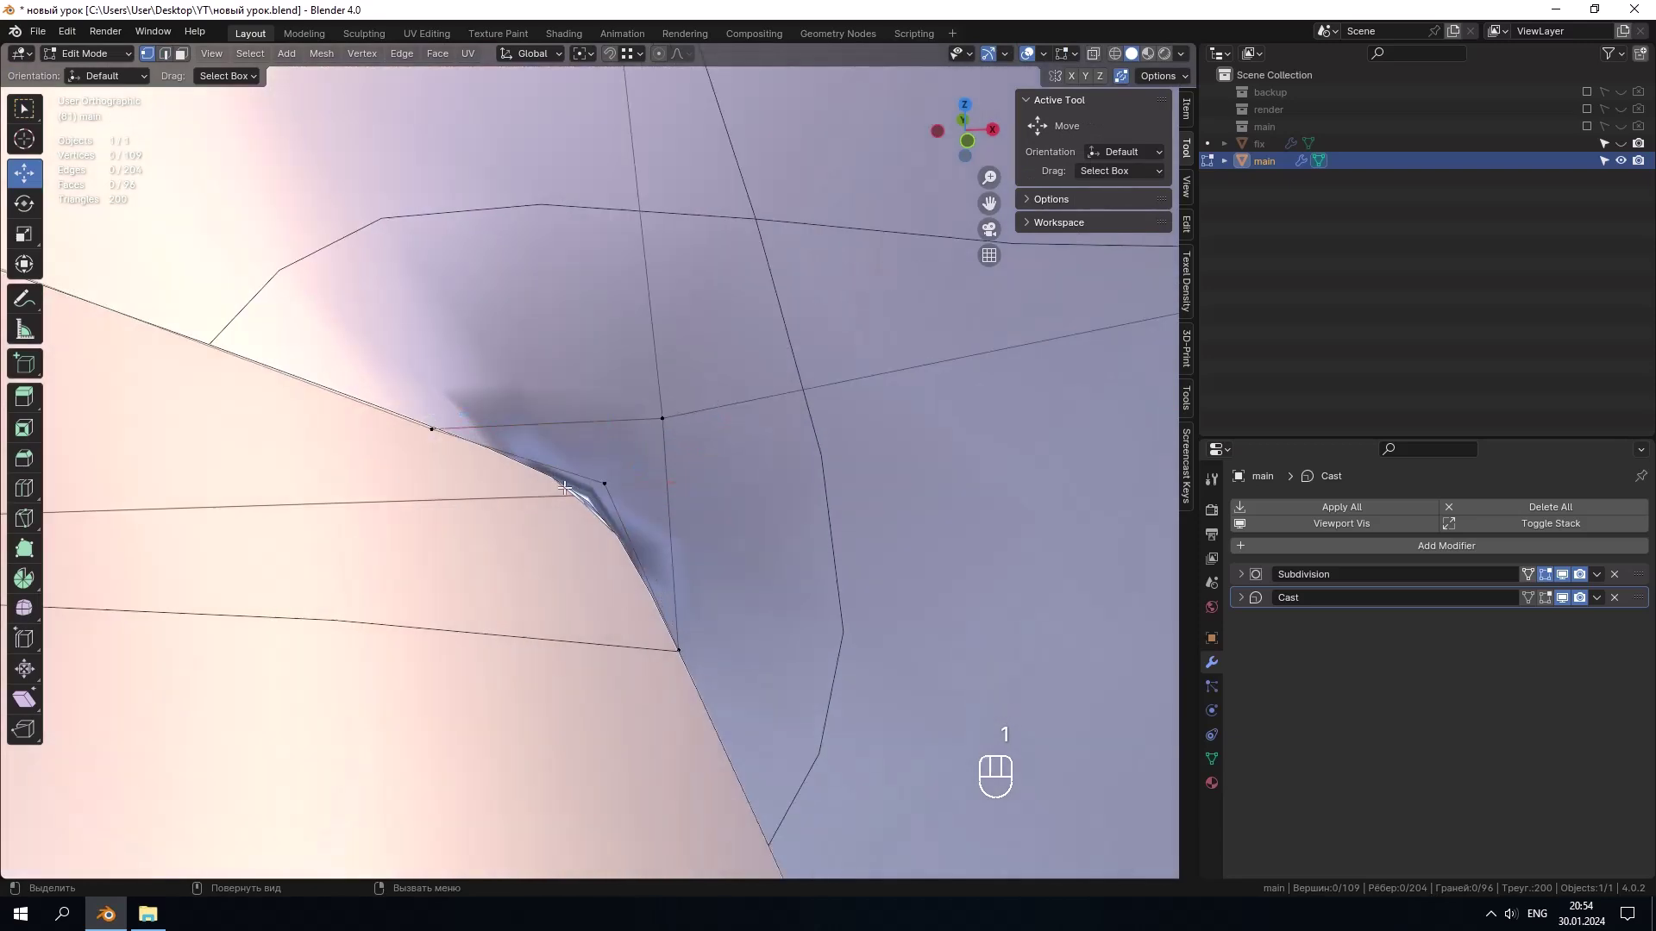
Step: Merge crowded vertex pairs around the hole rim into single vertices
{"action": "left_click_drag", "start_coordinate": [720, 523], "coordinate": [695, 488]}
{"action": "left_click", "coordinate": [619, 477]}
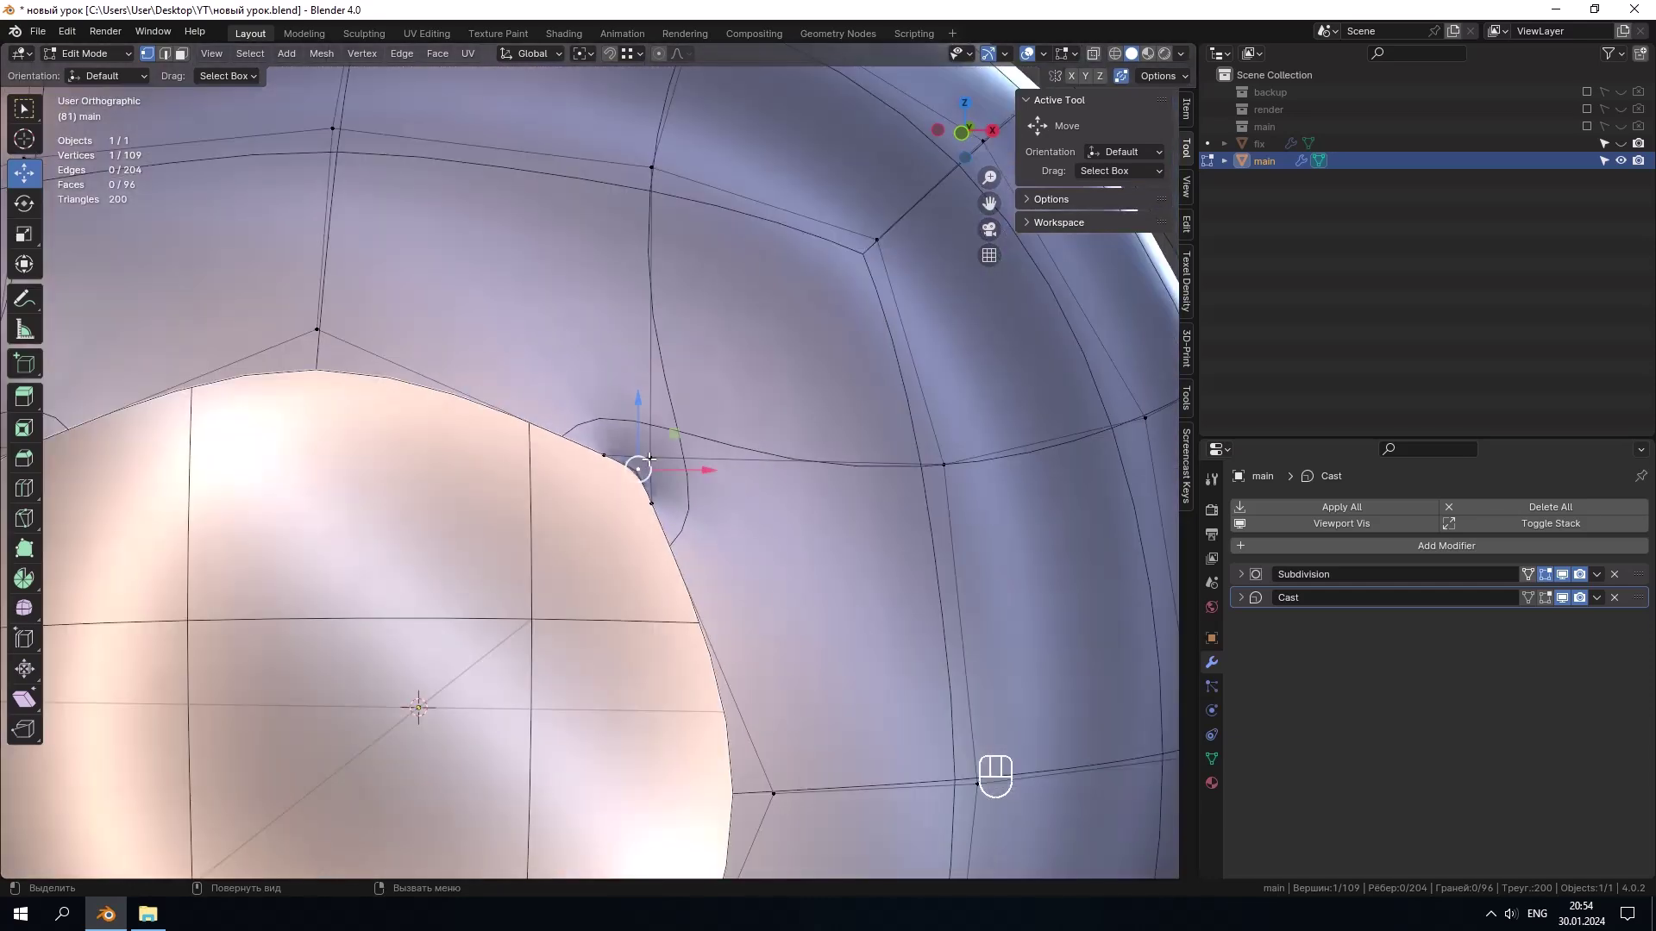
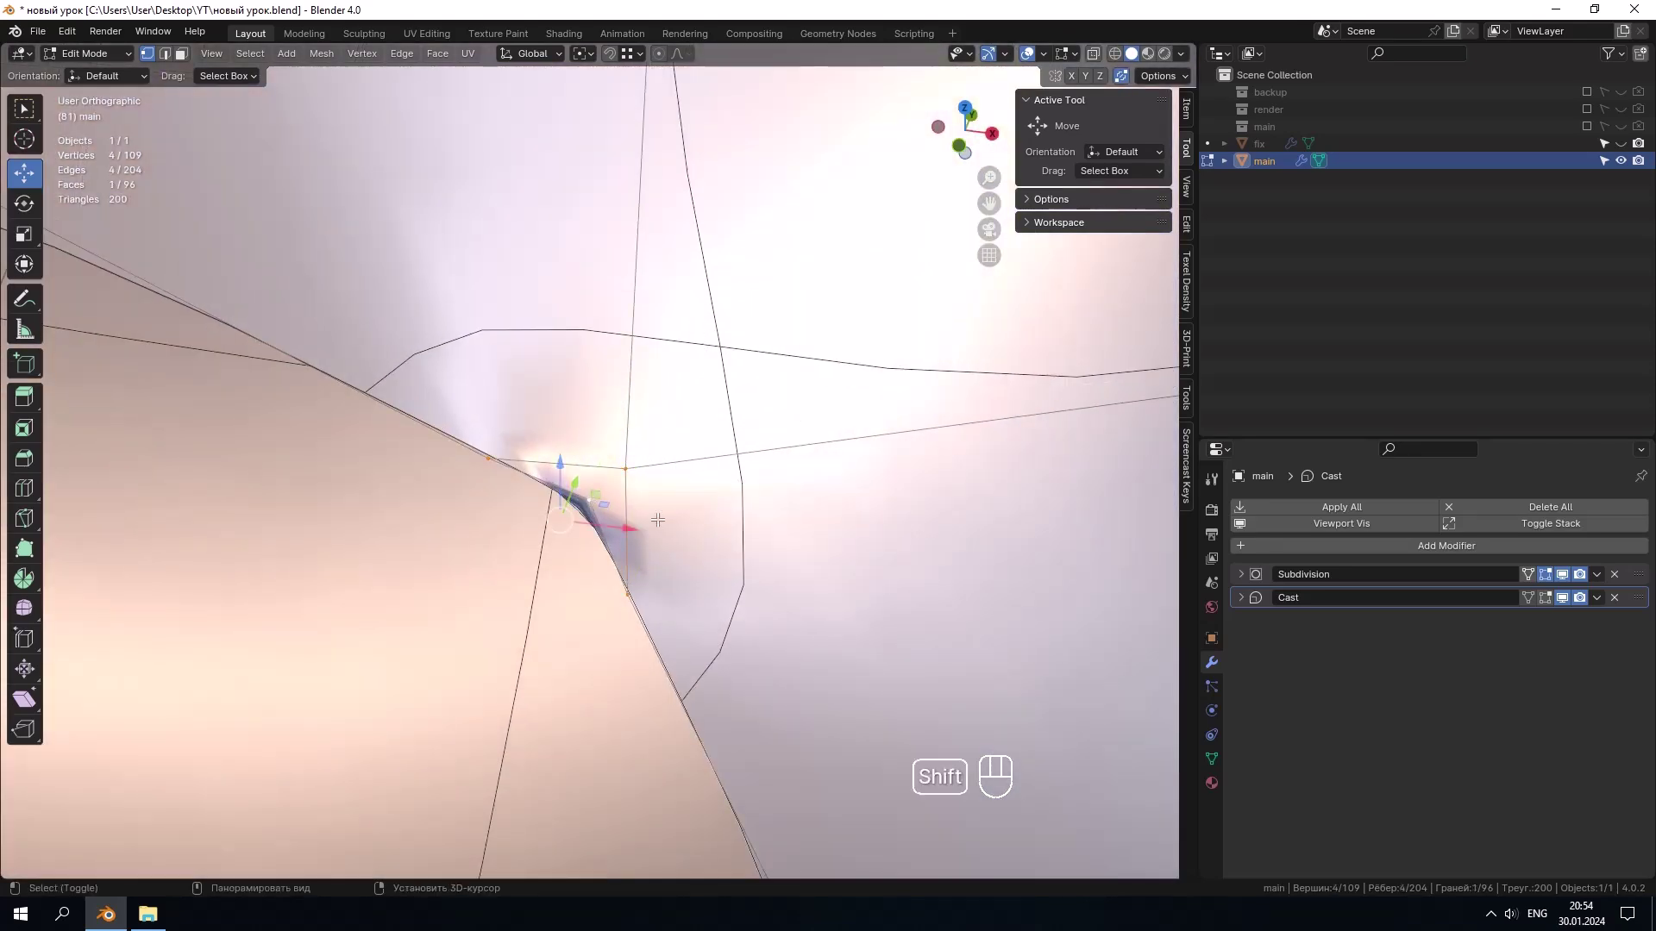
{"action": "key", "text": "m"}
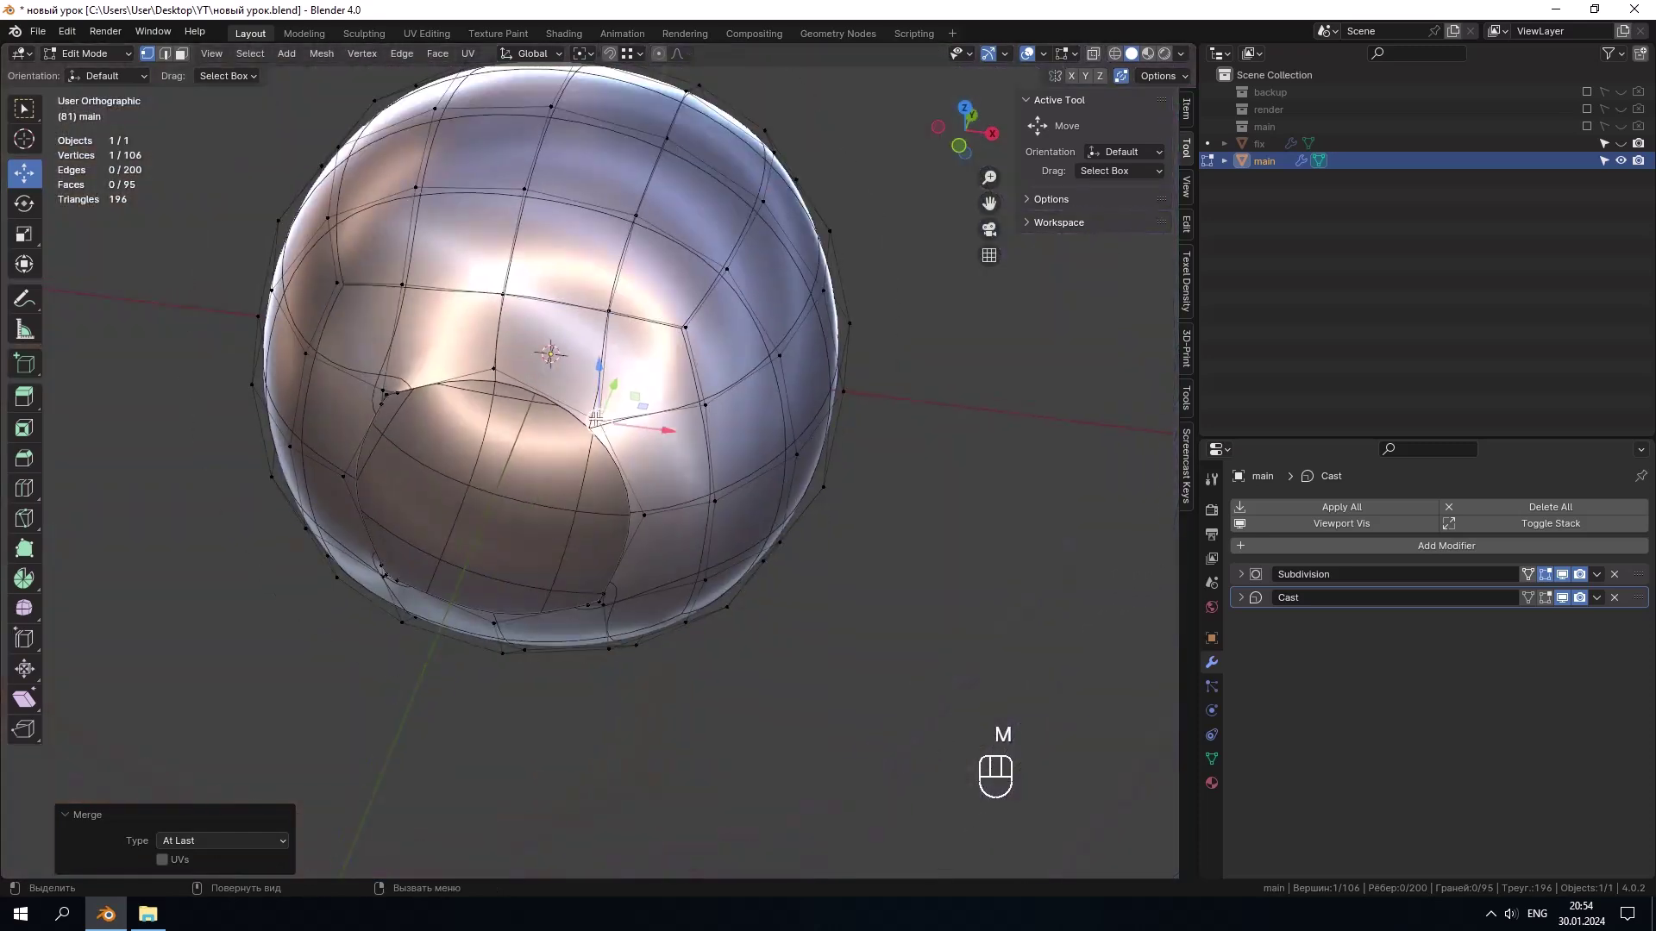
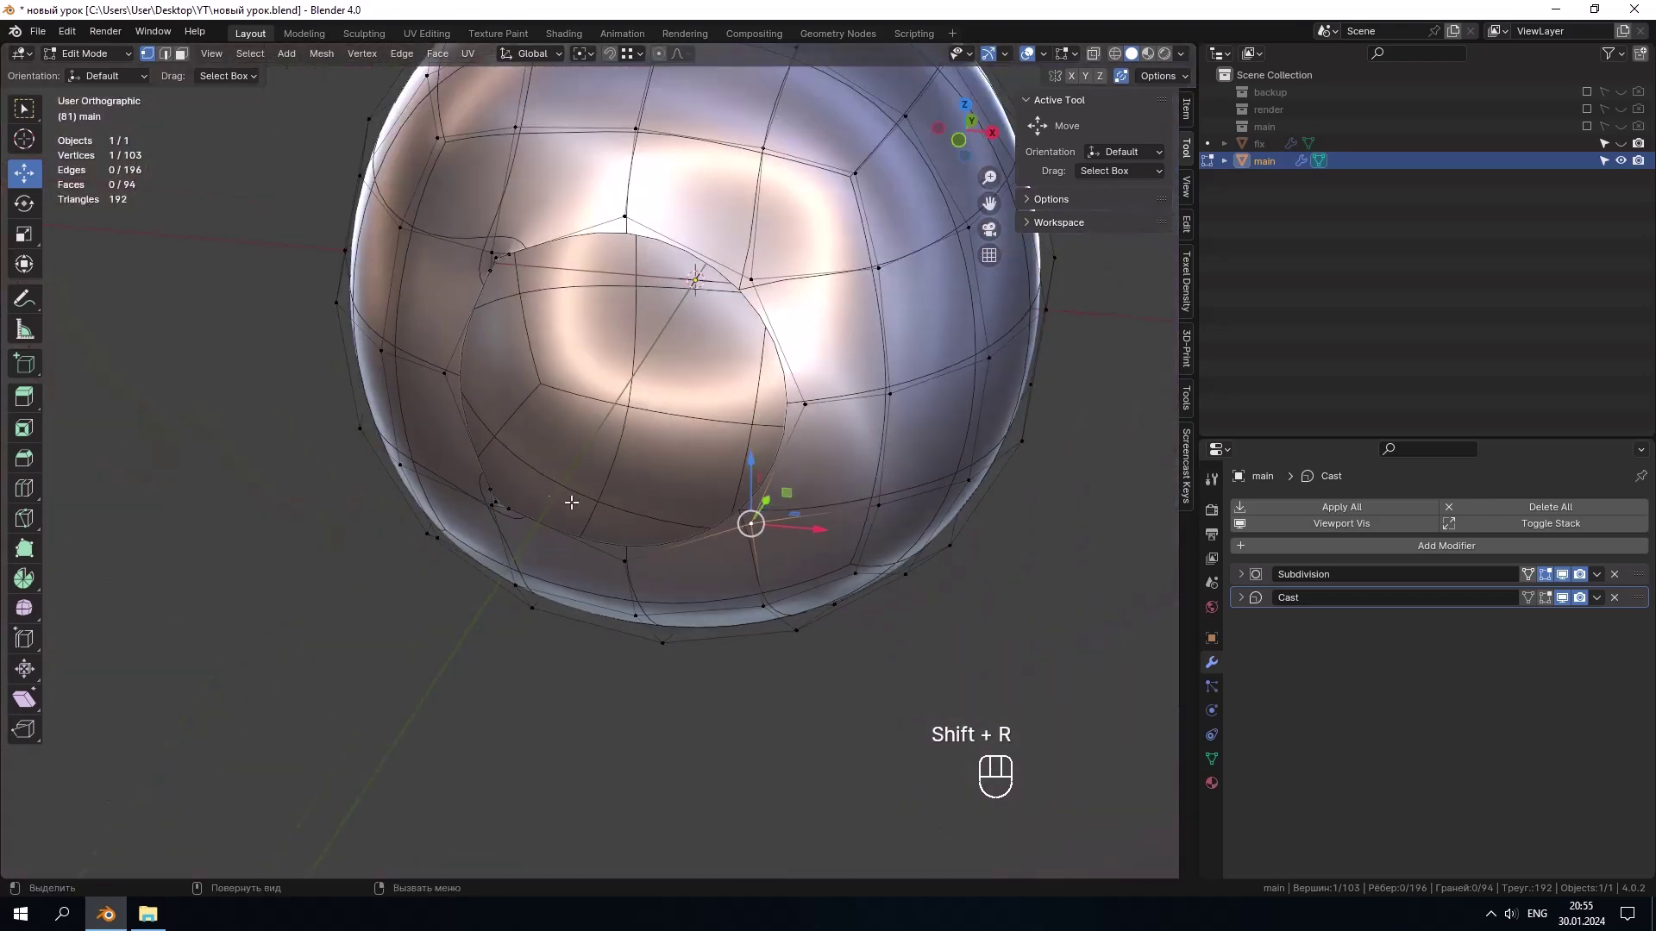
{"action": "left_click_drag", "start_coordinate": [503, 495], "coordinate": [521, 474]}
{"action": "left_click", "coordinate": [649, 483]}
{"action": "left_click", "coordinate": [490, 326]}
{"action": "left_click", "coordinate": [516, 409]}
{"action": "key", "text": "shift+r"}
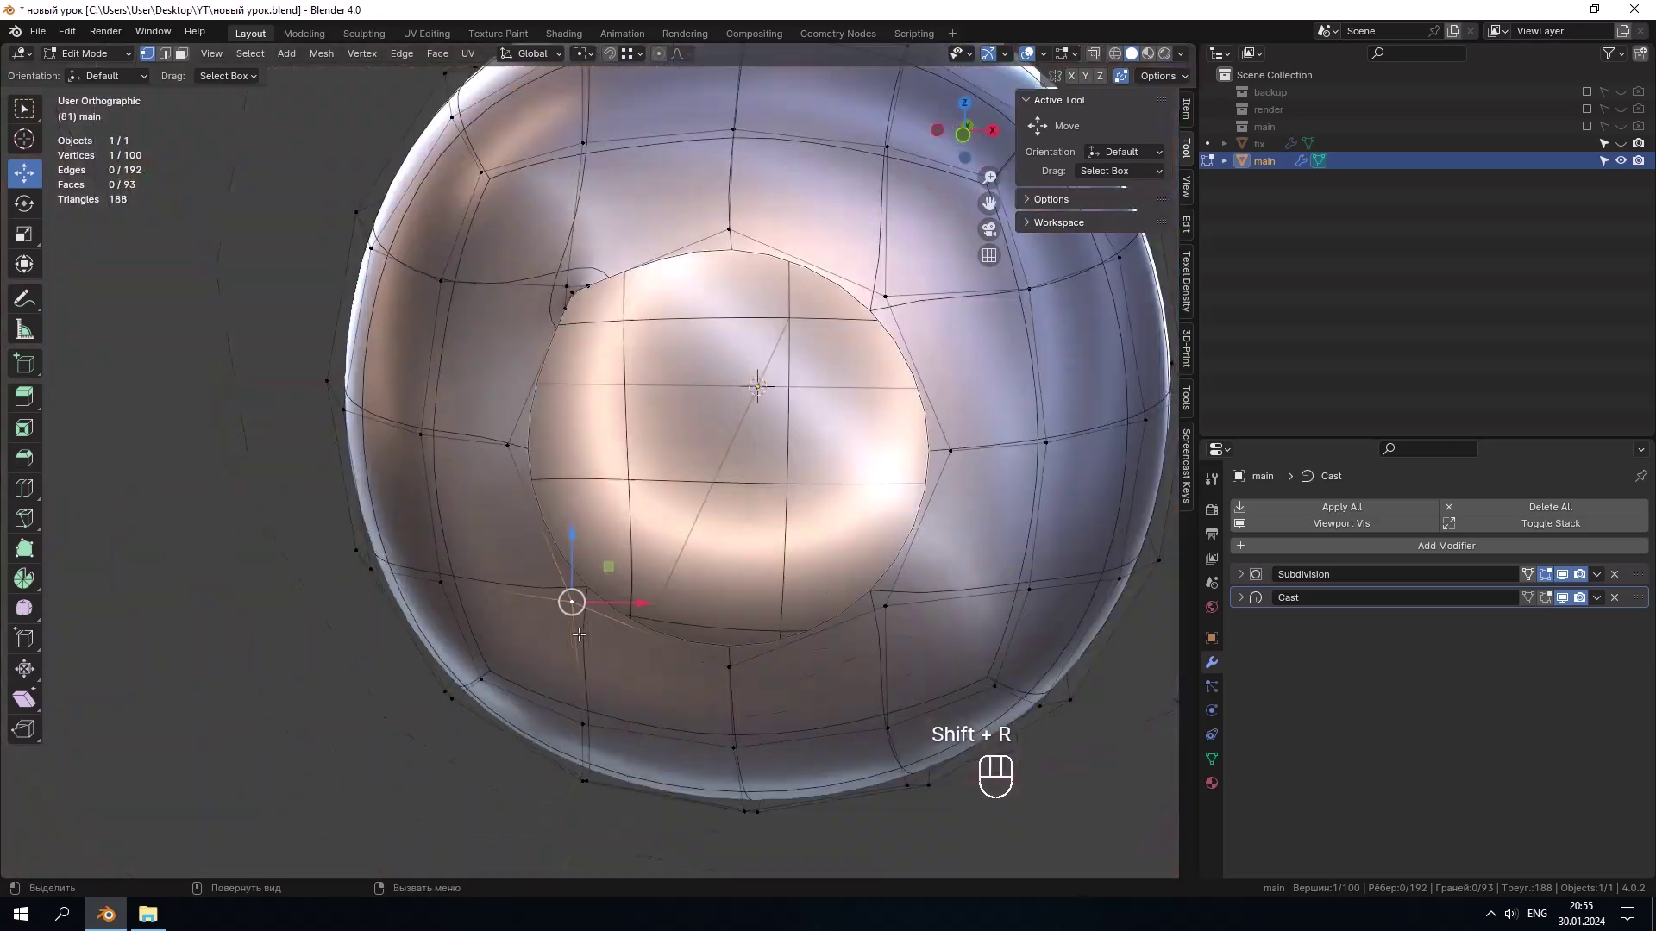
Step: Merge the remaining rim-corner vertices and finish editing the mesh
{"action": "left_click_drag", "start_coordinate": [609, 367], "coordinate": [534, 466]}
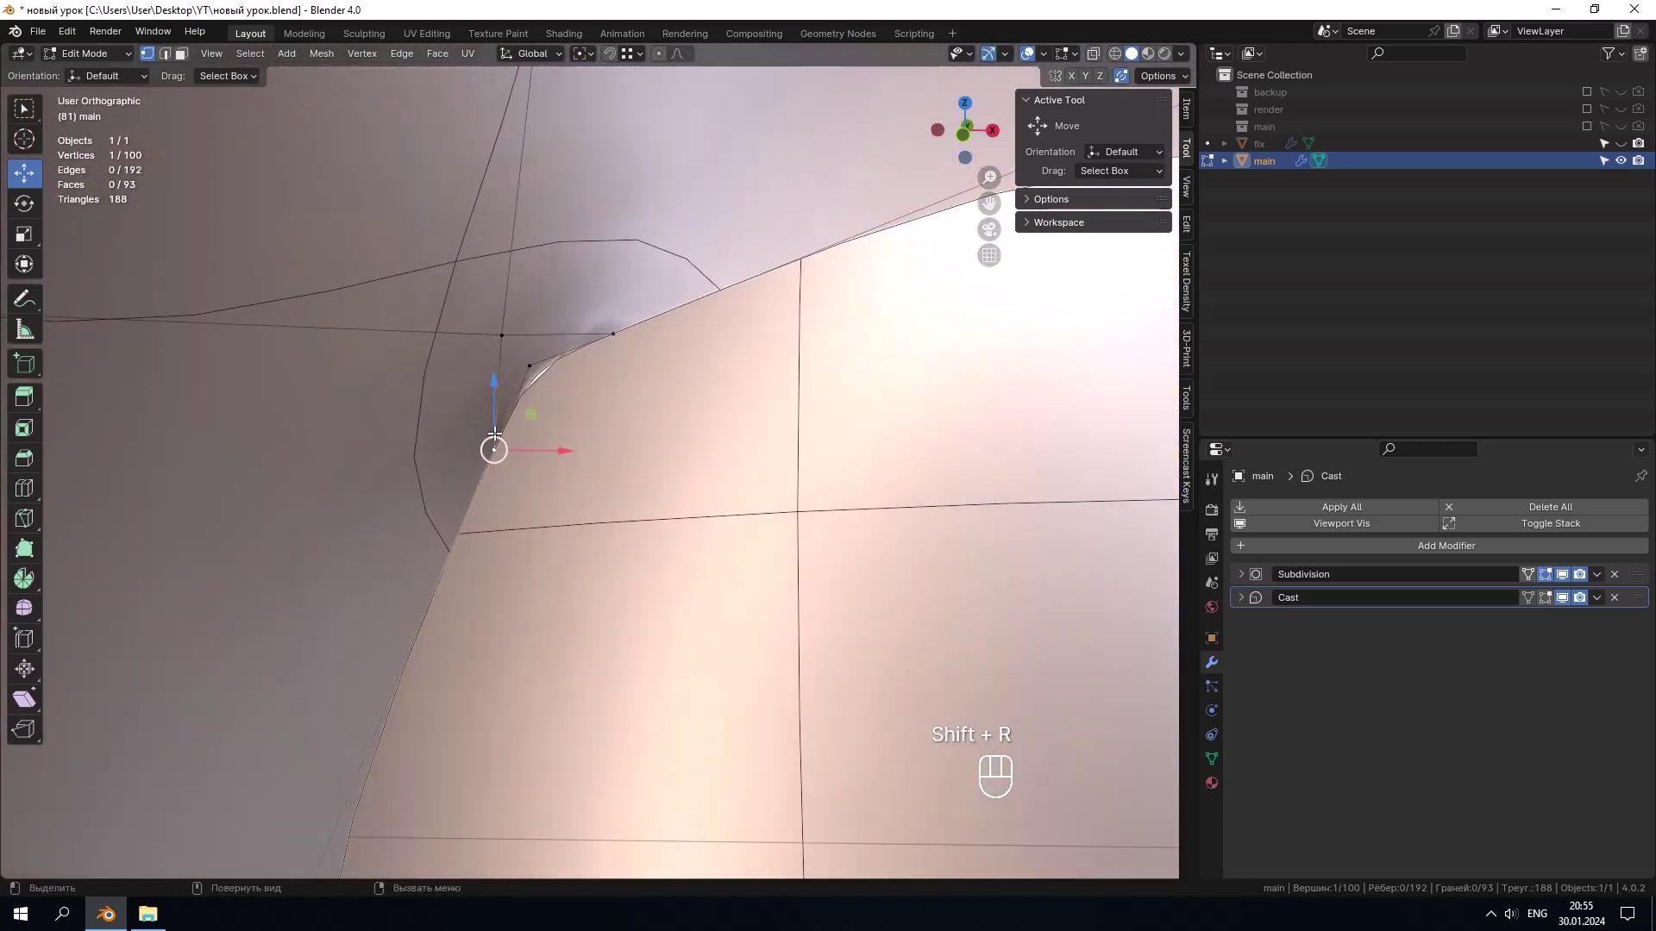
{"action": "left_click_drag", "start_coordinate": [496, 339], "coordinate": [497, 339]}
{"action": "left_click", "coordinate": [639, 323]}
{"action": "left_click", "coordinate": [552, 356]}
{"action": "key", "text": "shift+r"}
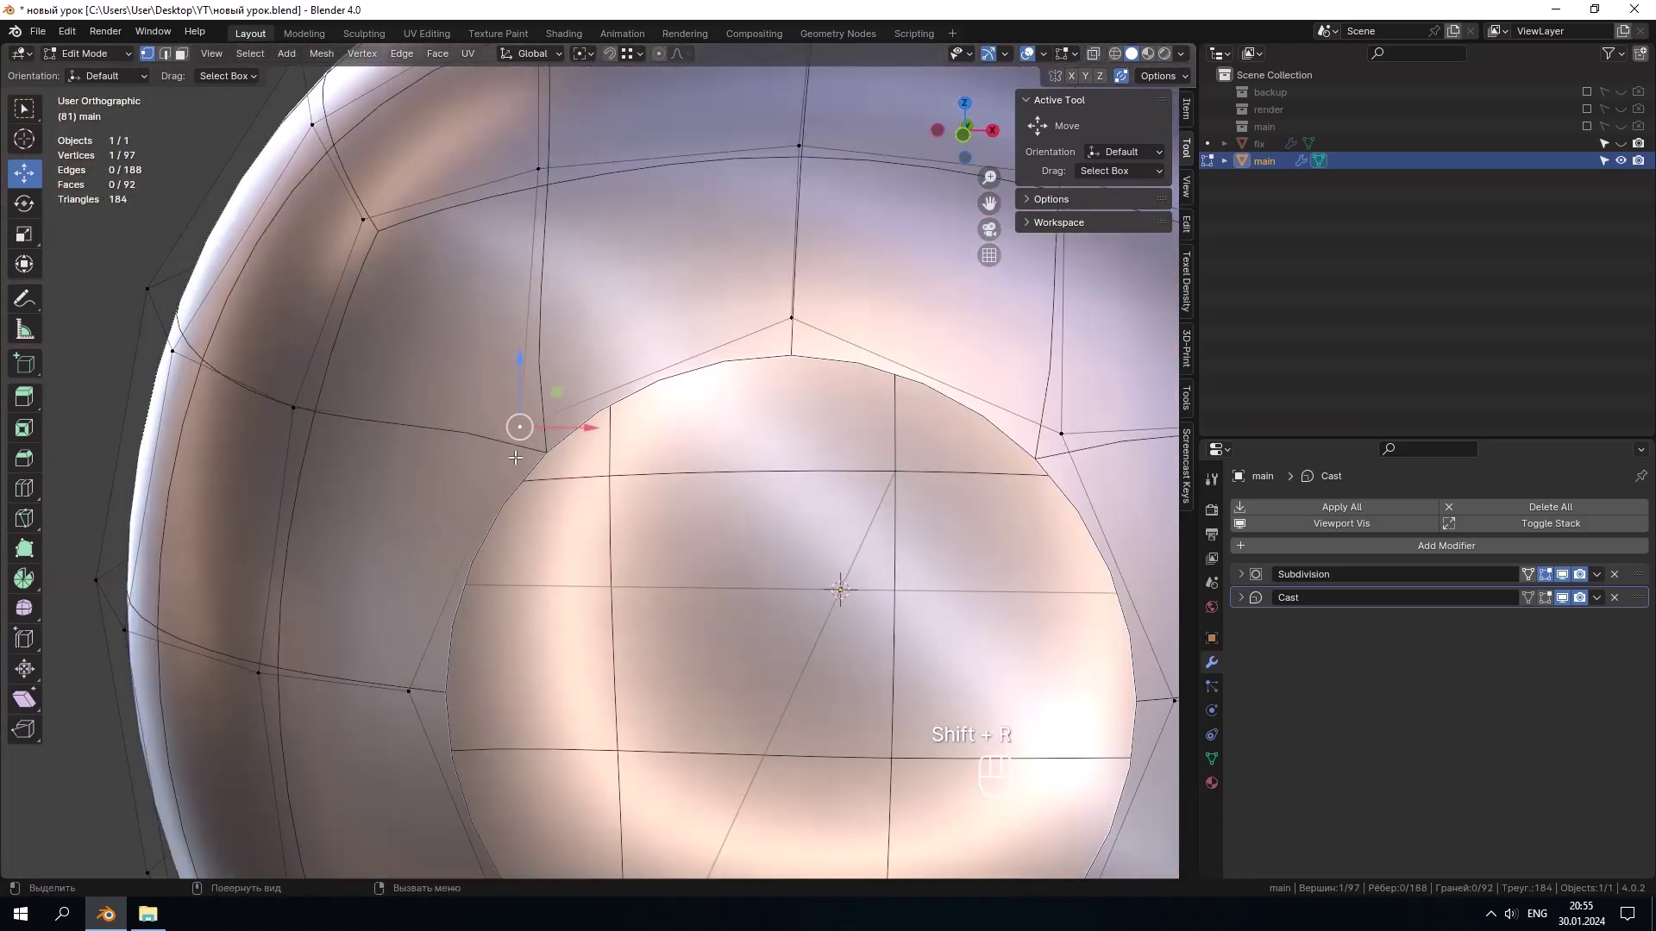
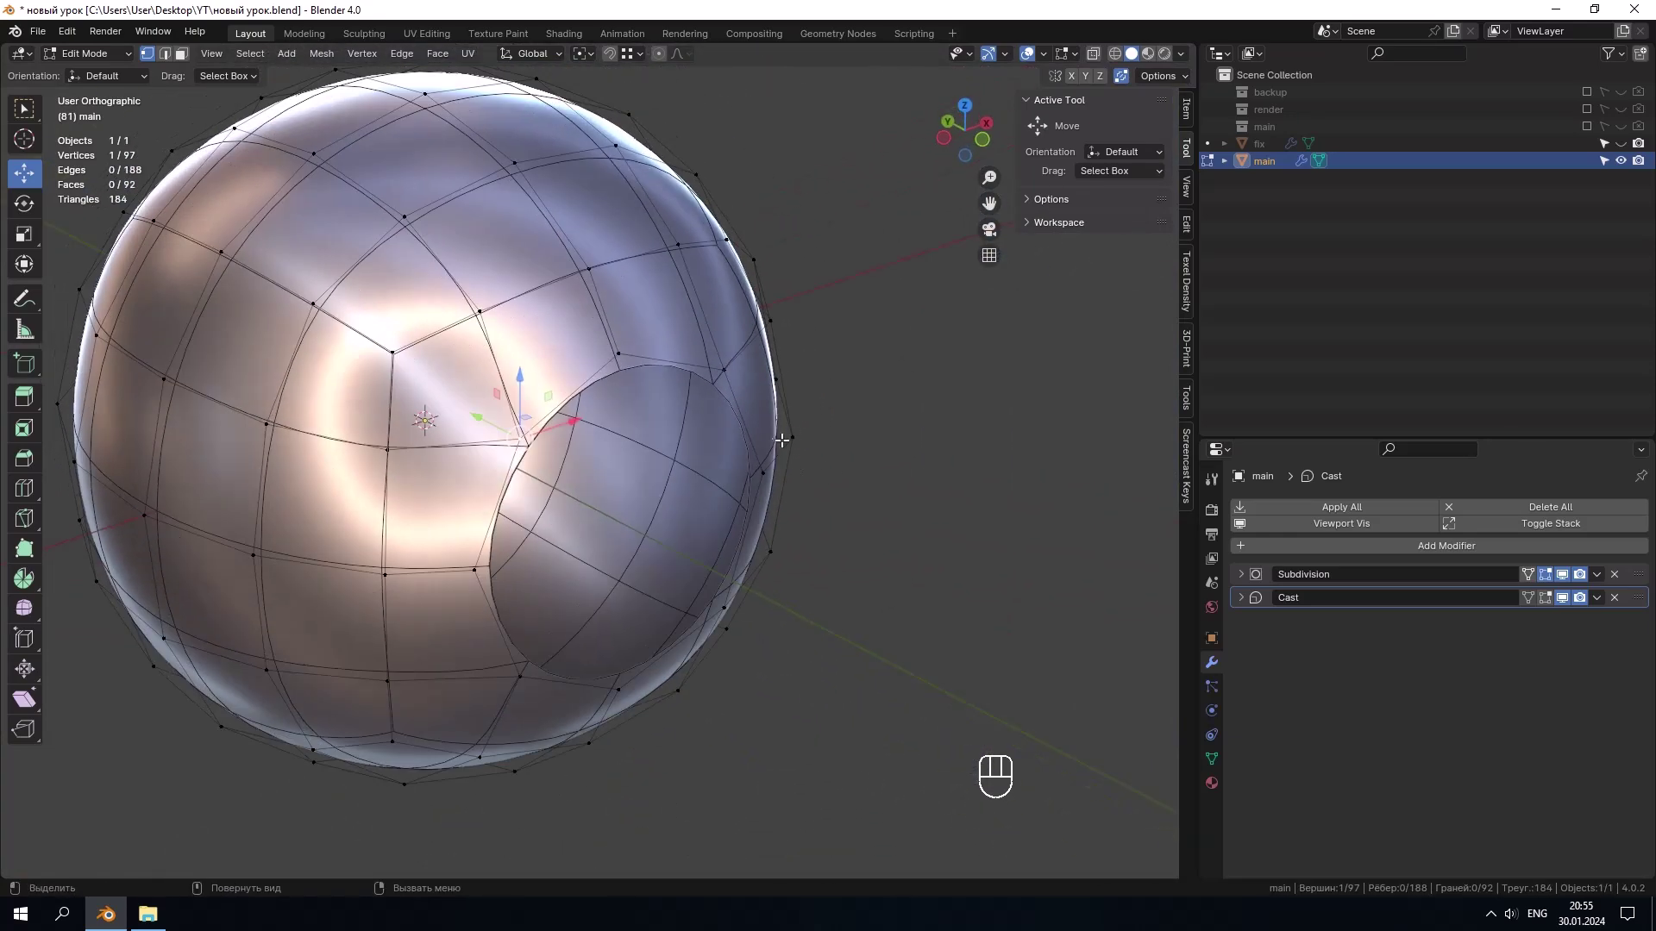
{"action": "key", "text": "Tab"}
Step: Add a Solidify modifier to main and remove the Cast modifier
{"action": "middle_click", "coordinate": [752, 441]}
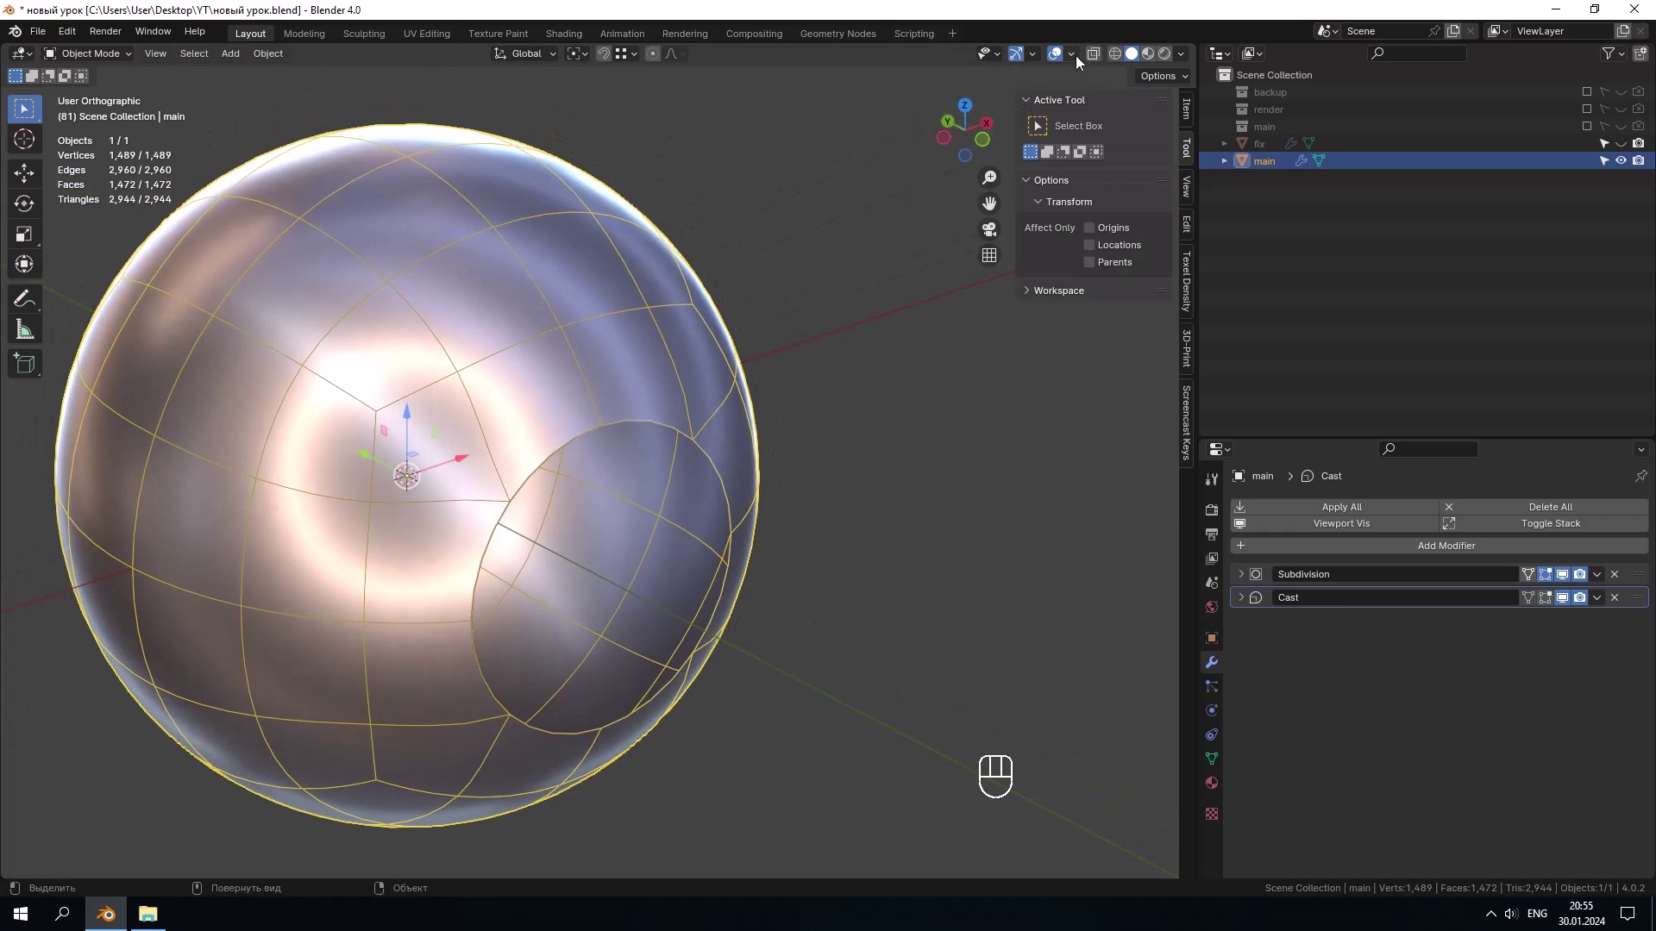
{"action": "left_click_drag", "start_coordinate": [1077, 59], "coordinate": [867, 434]}
{"action": "left_click_drag", "start_coordinate": [1311, 555], "coordinate": [1364, 645]}
{"action": "left_click", "coordinate": [1252, 627]}
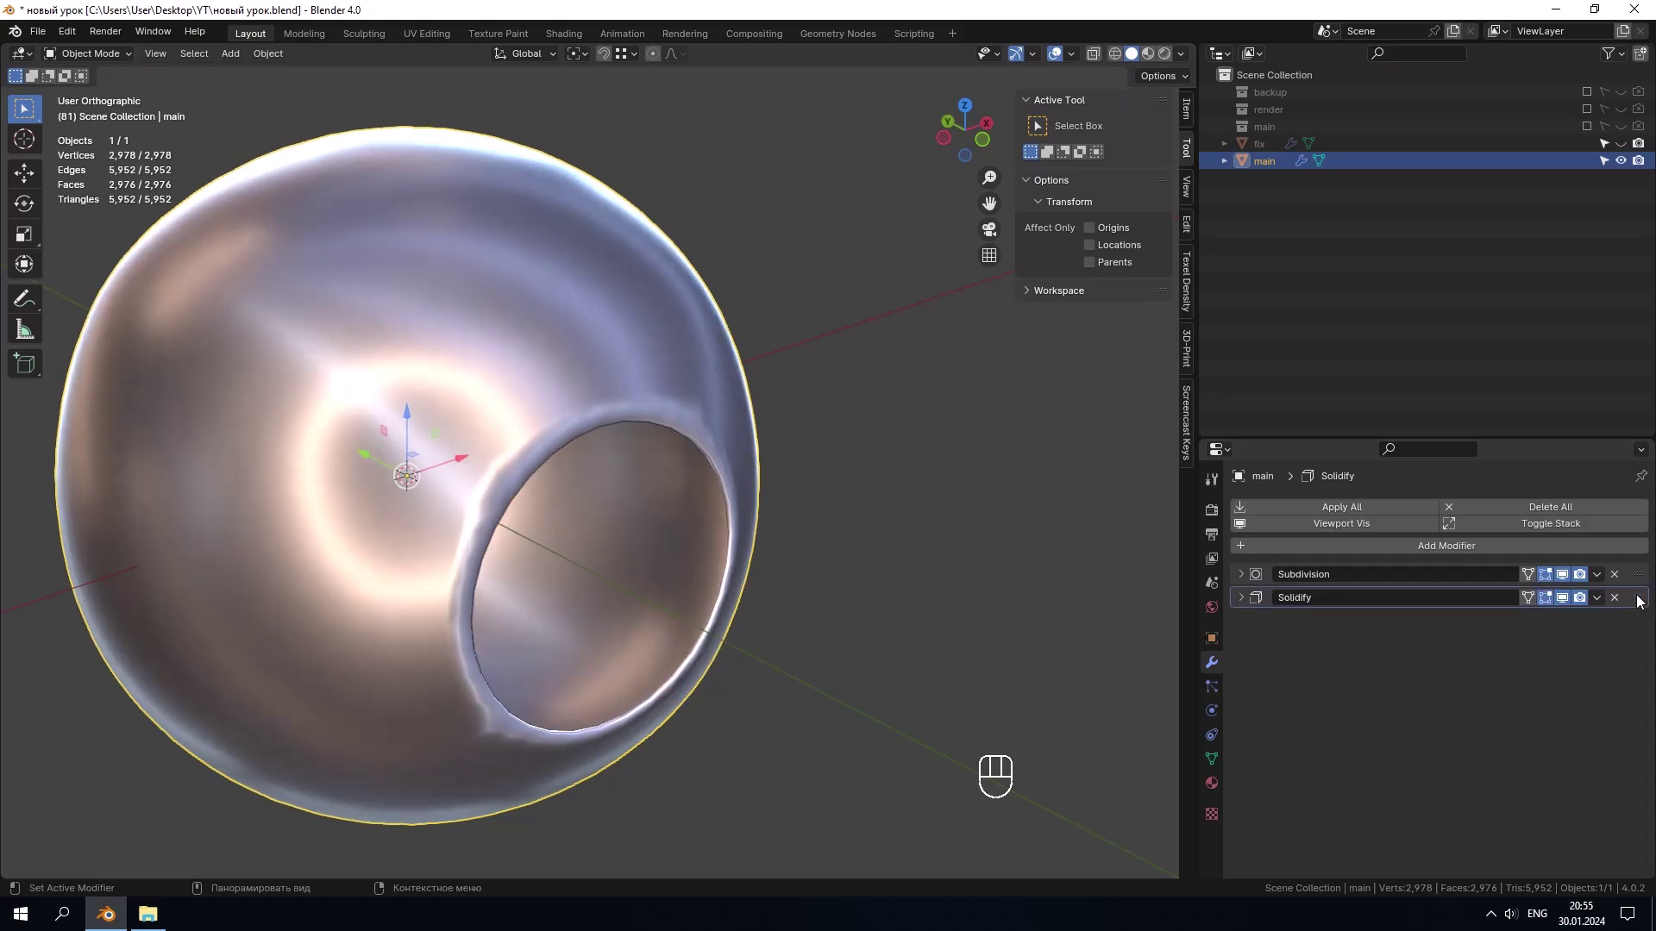
Step: Move Solidify above Subdivision and set it to build only the rim with even thickness
{"action": "left_click_drag", "start_coordinate": [1642, 601], "coordinate": [1646, 572]}
{"action": "left_click_drag", "start_coordinate": [751, 403], "coordinate": [816, 392]}
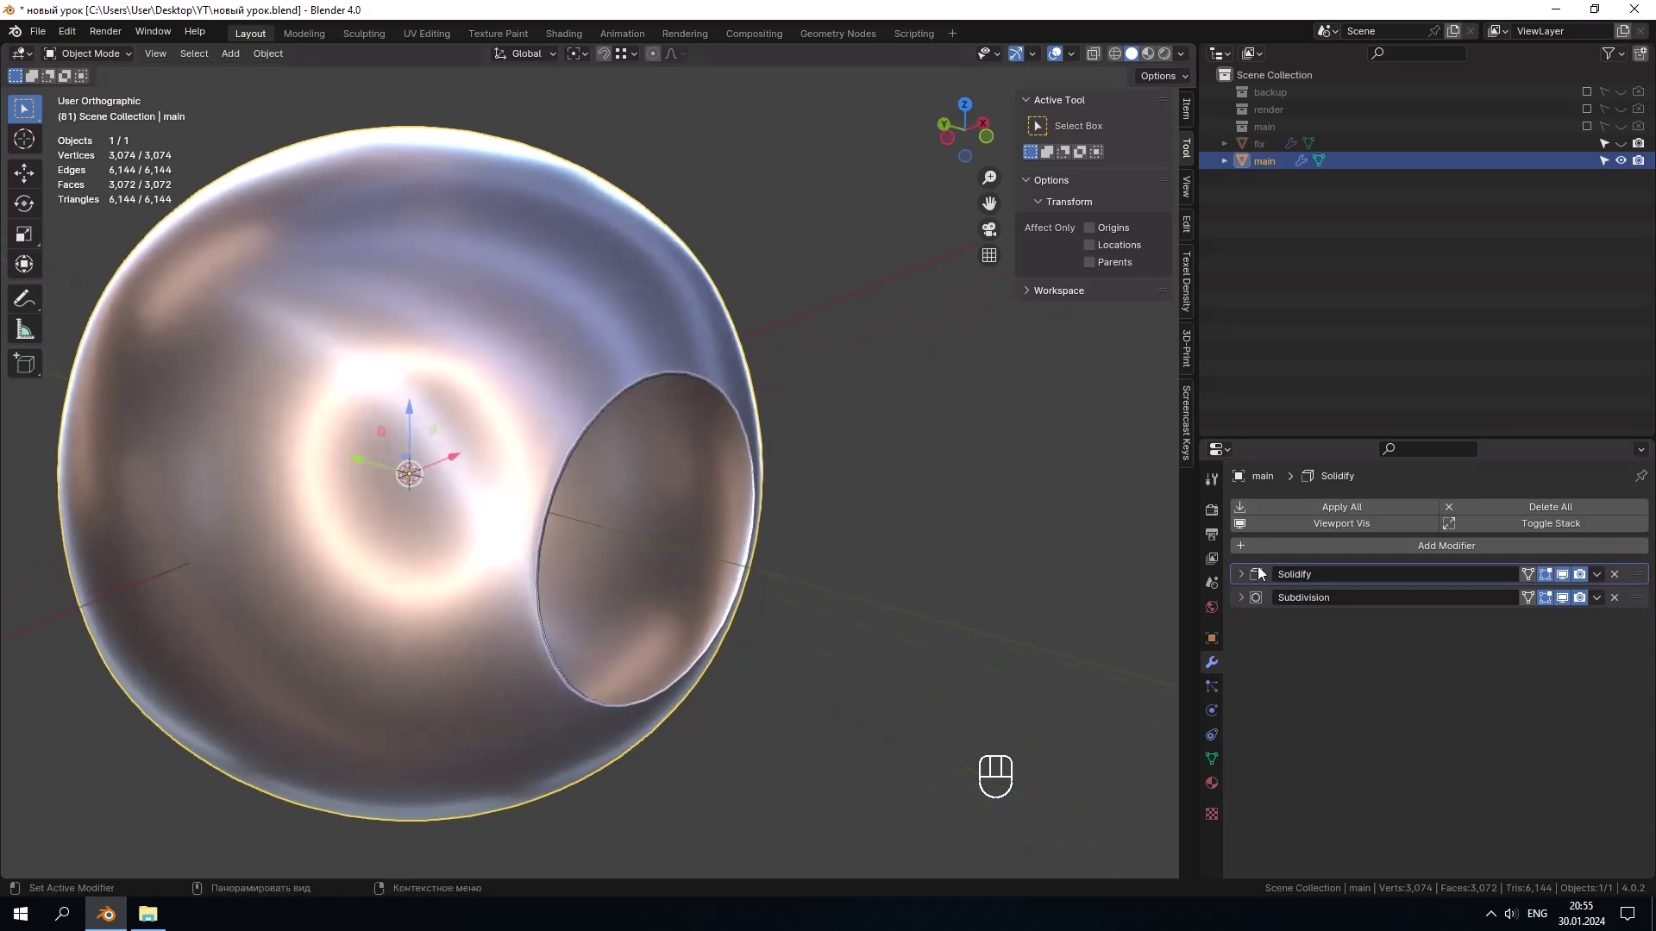
{"action": "left_click", "coordinate": [1243, 583]}
{"action": "left_click", "coordinate": [1430, 667]}
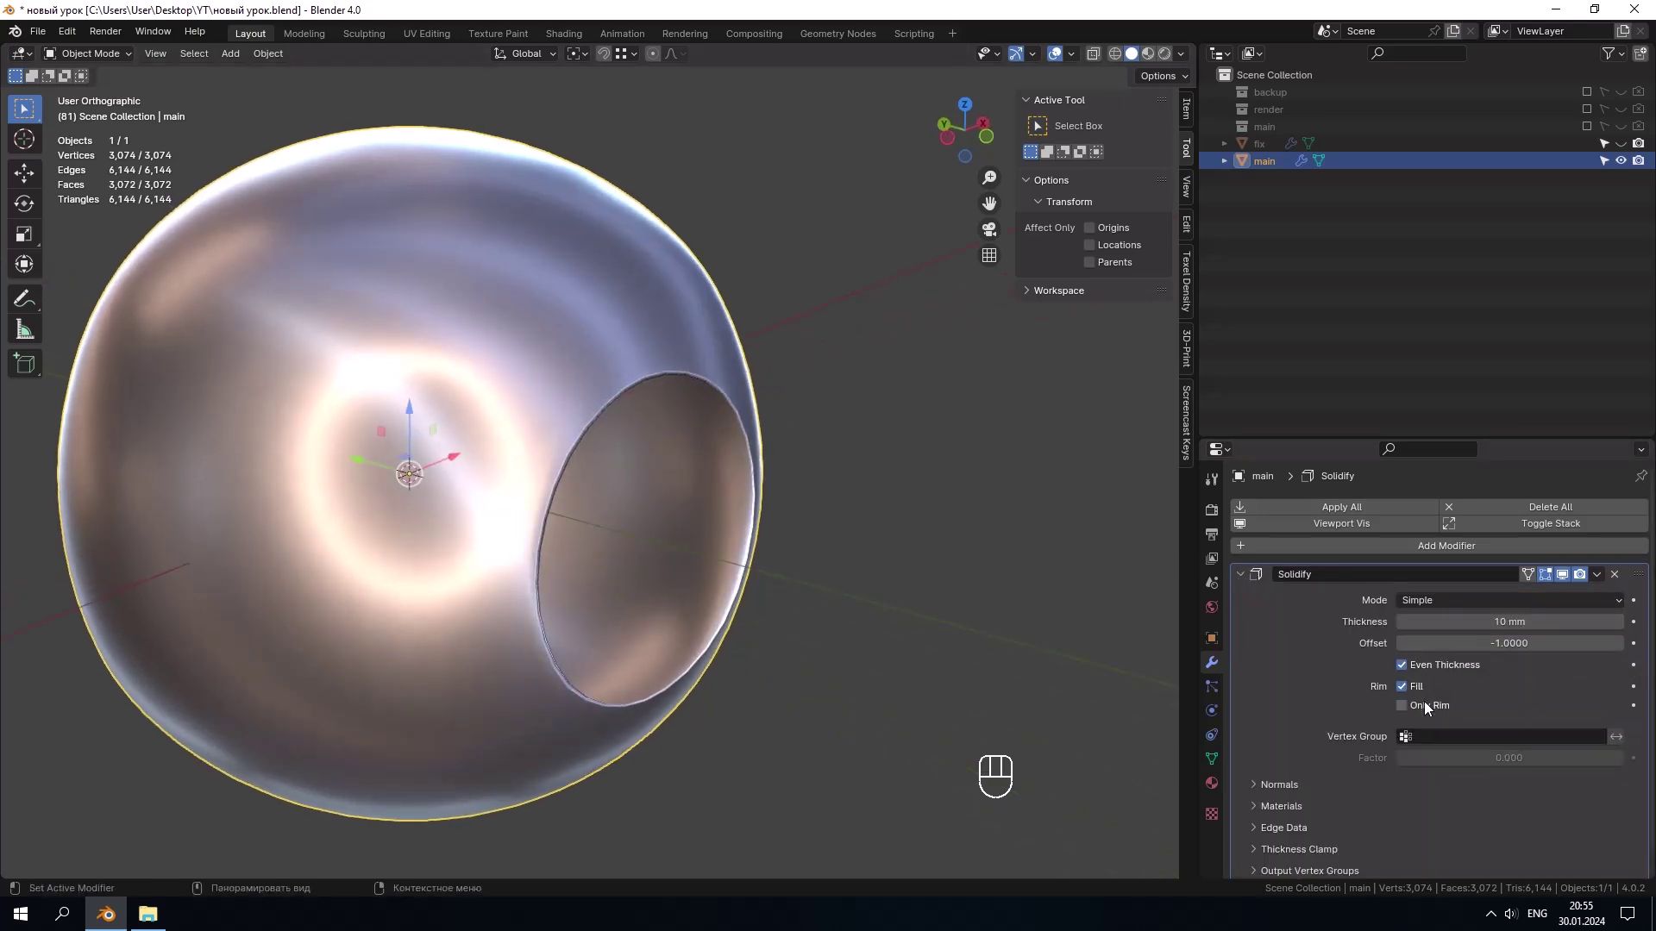
{"action": "left_click", "coordinate": [1430, 708]}
{"action": "middle_click", "coordinate": [1059, 571]}
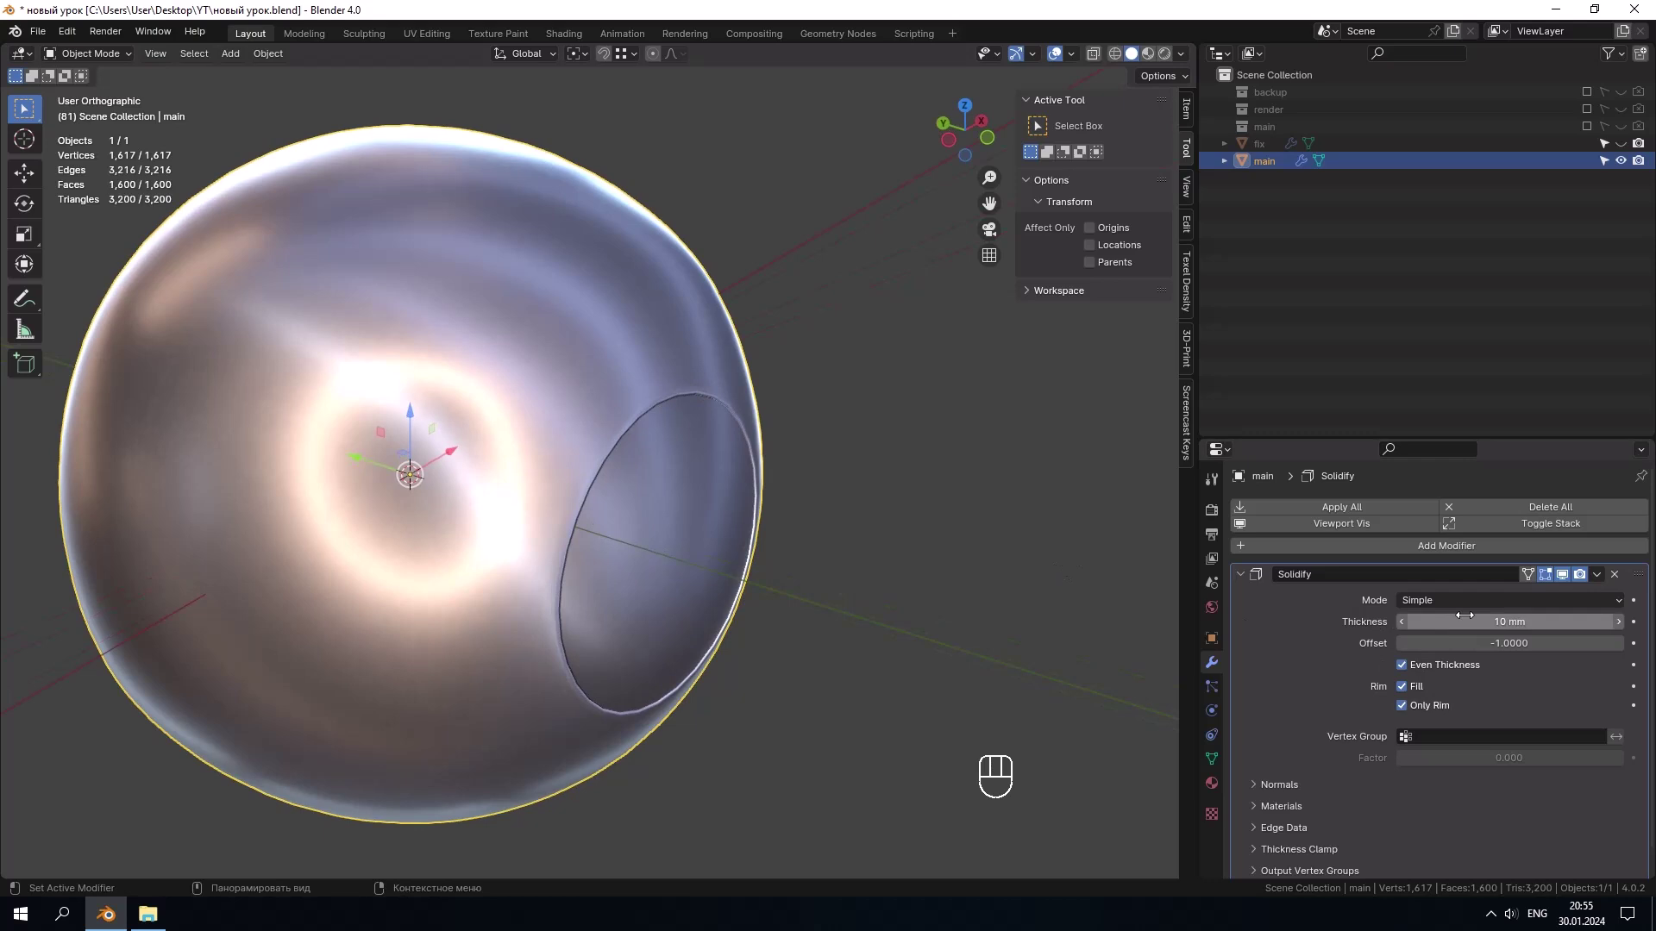
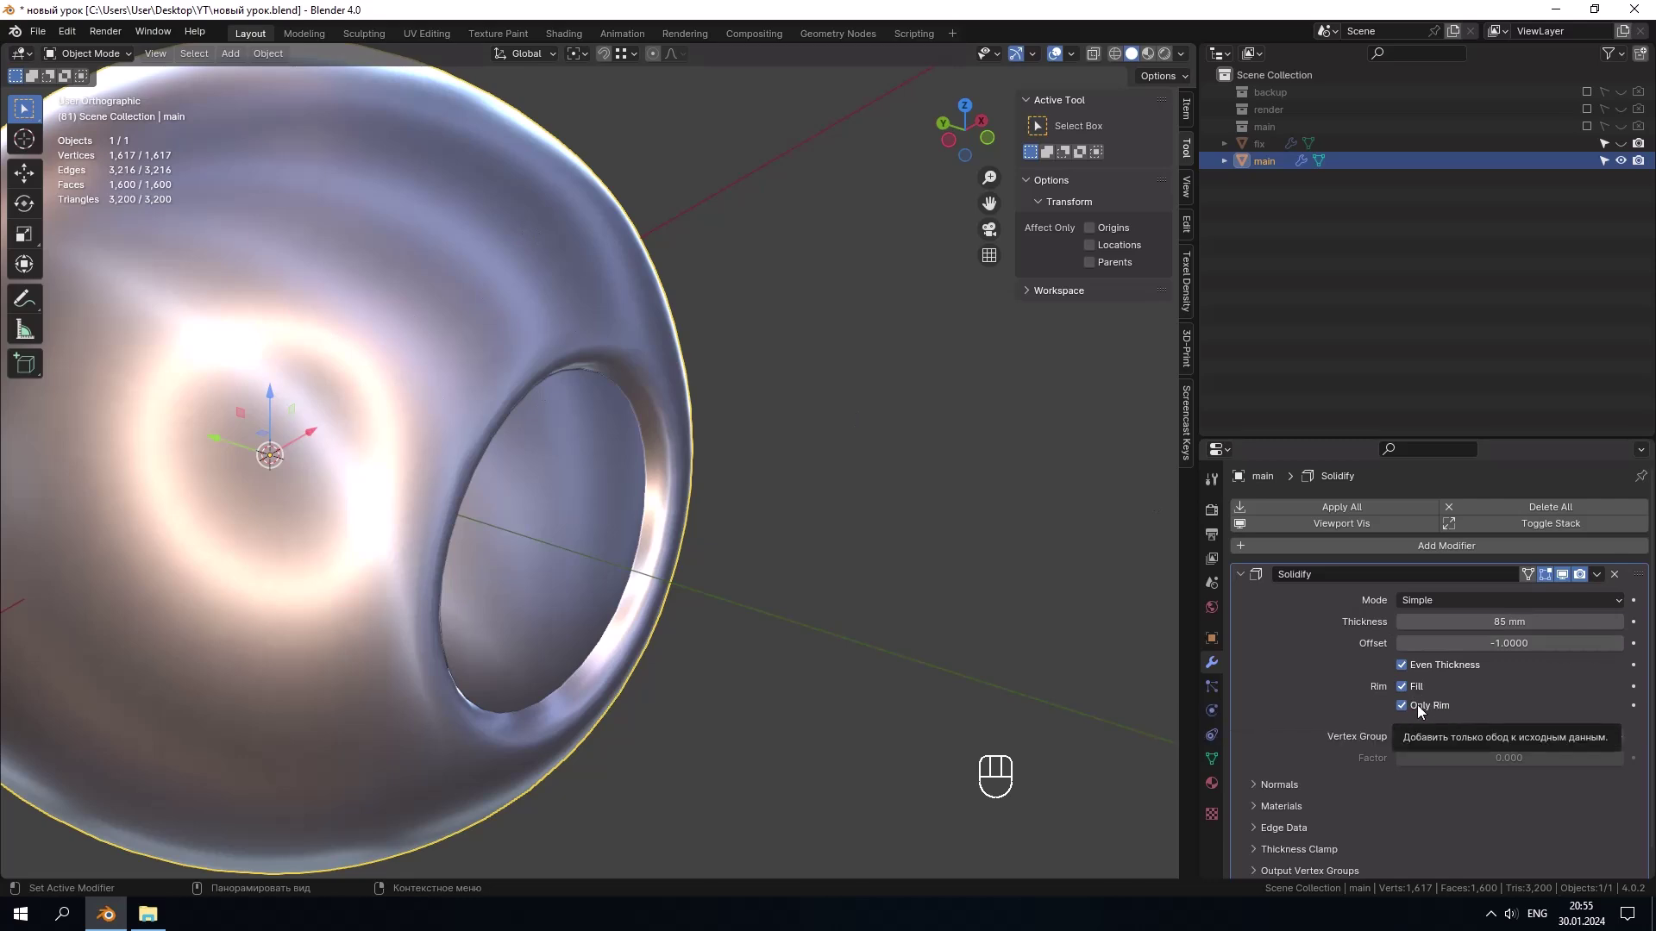
{"action": "middle_click", "coordinate": [822, 448]}
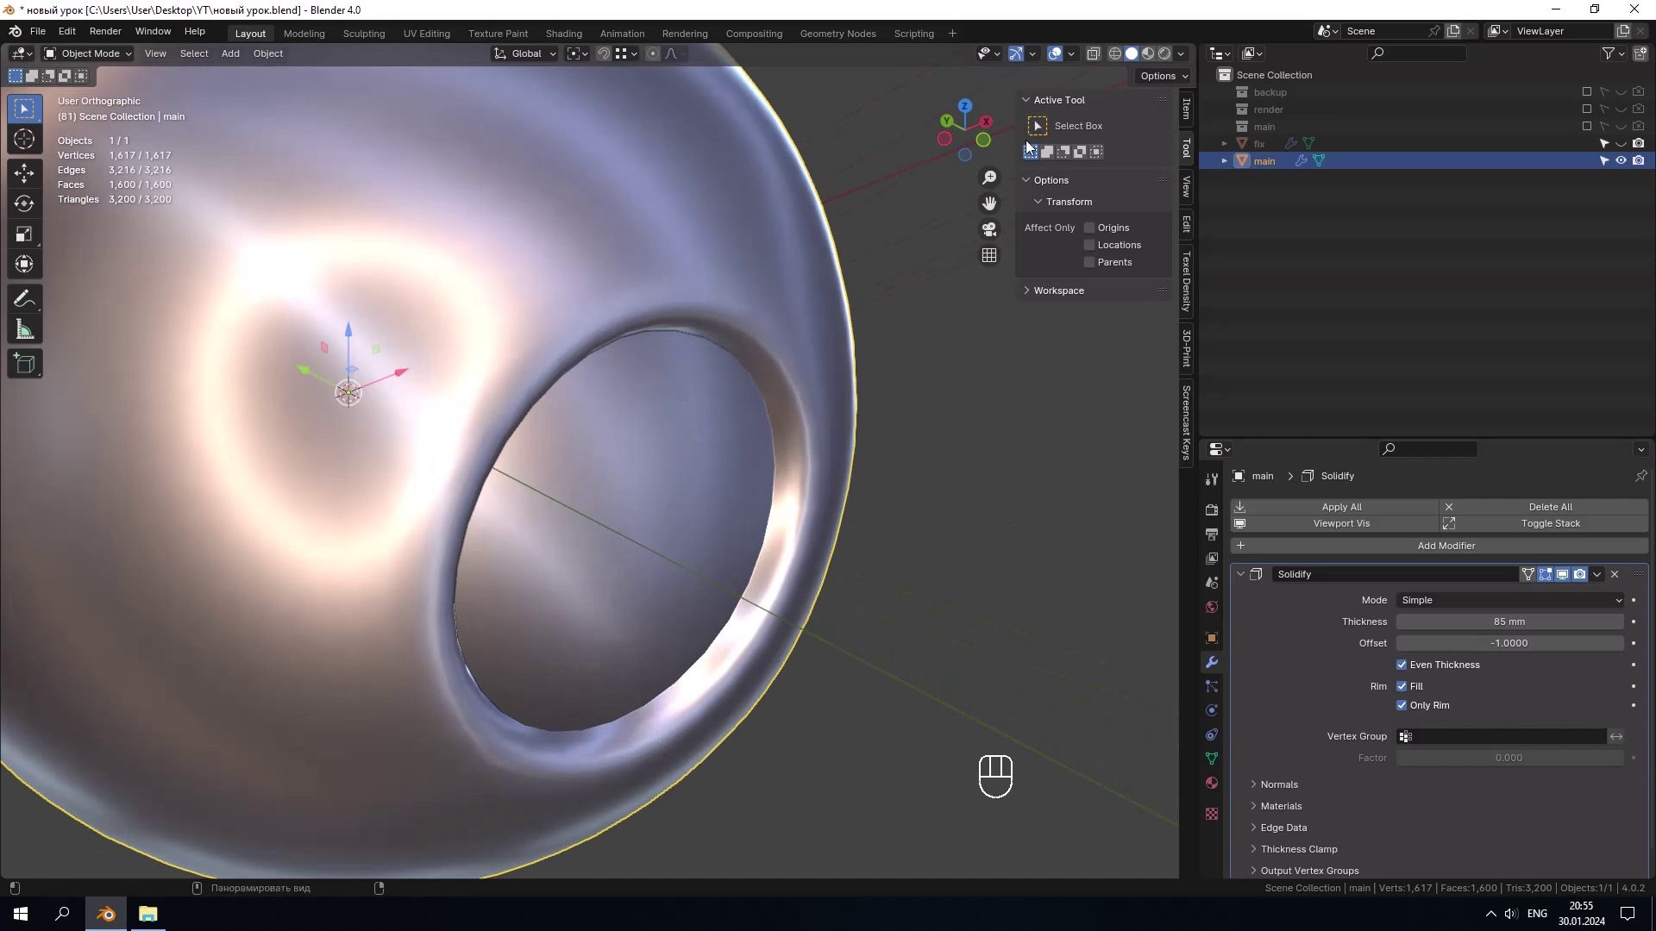
Step: Check the shell's face orientation colouring and turn it back off
{"action": "left_click_drag", "start_coordinate": [1074, 58], "coordinate": [785, 333]}
{"action": "left_click_drag", "start_coordinate": [721, 333], "coordinate": [769, 344]}
{"action": "left_click", "coordinate": [1419, 710]}
{"action": "left_click", "coordinate": [1419, 710]}
{"action": "middle_click", "coordinate": [817, 419]}
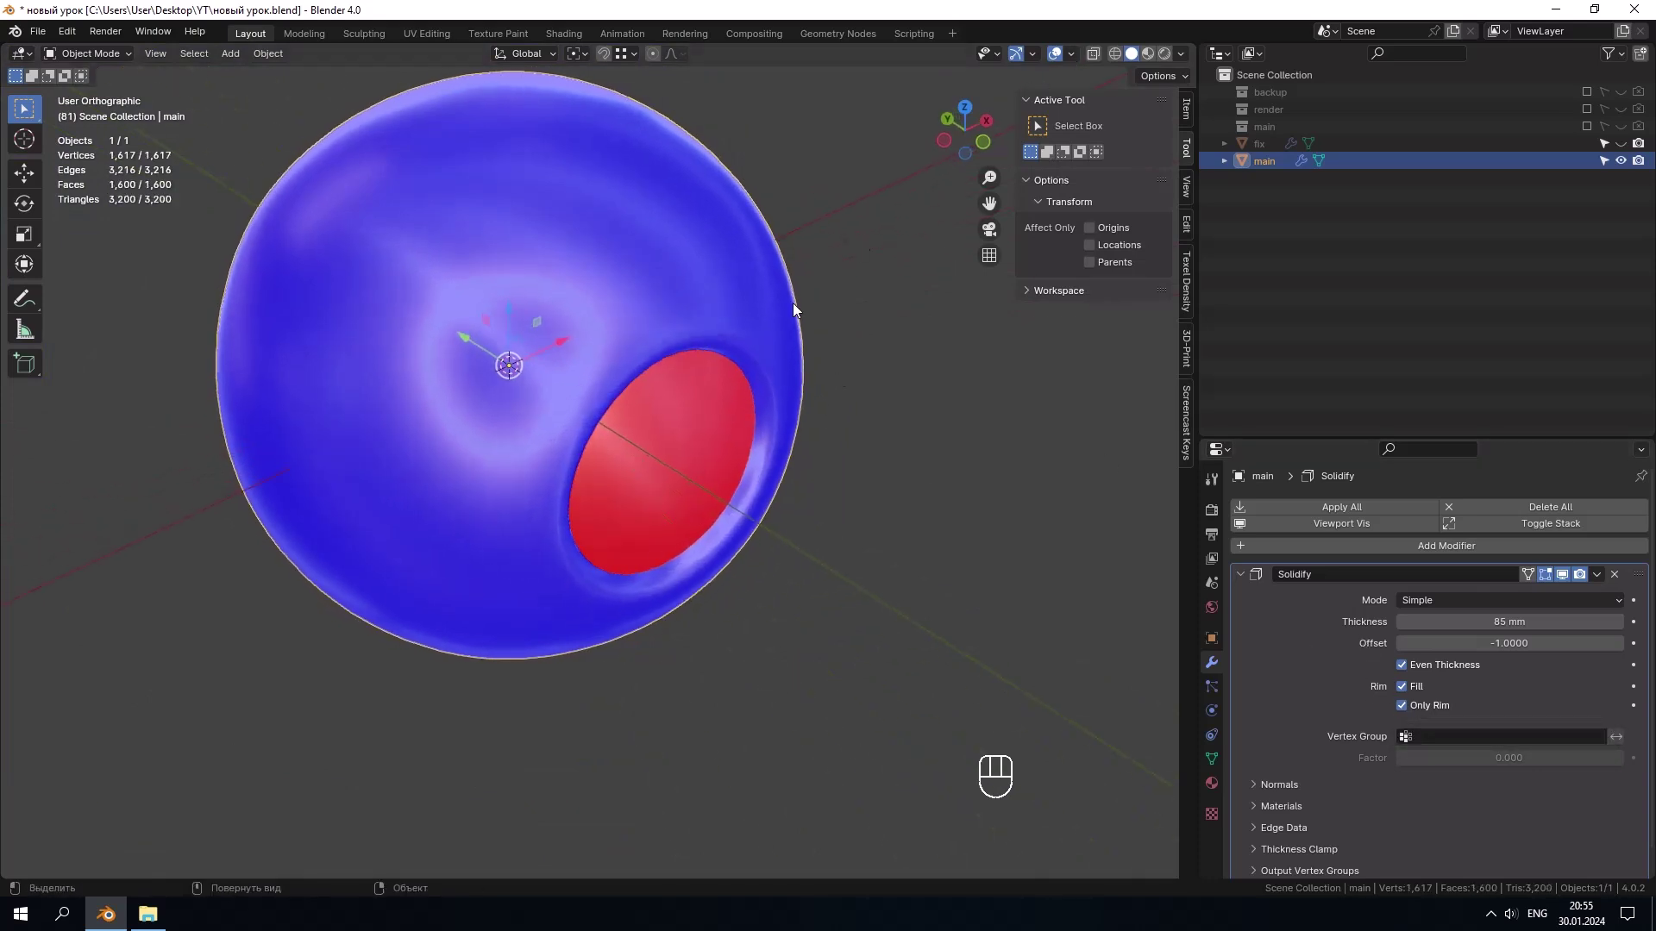
{"action": "left_click_drag", "start_coordinate": [1081, 57], "coordinate": [802, 430]}
{"action": "left_click_drag", "start_coordinate": [762, 372], "coordinate": [693, 405]}
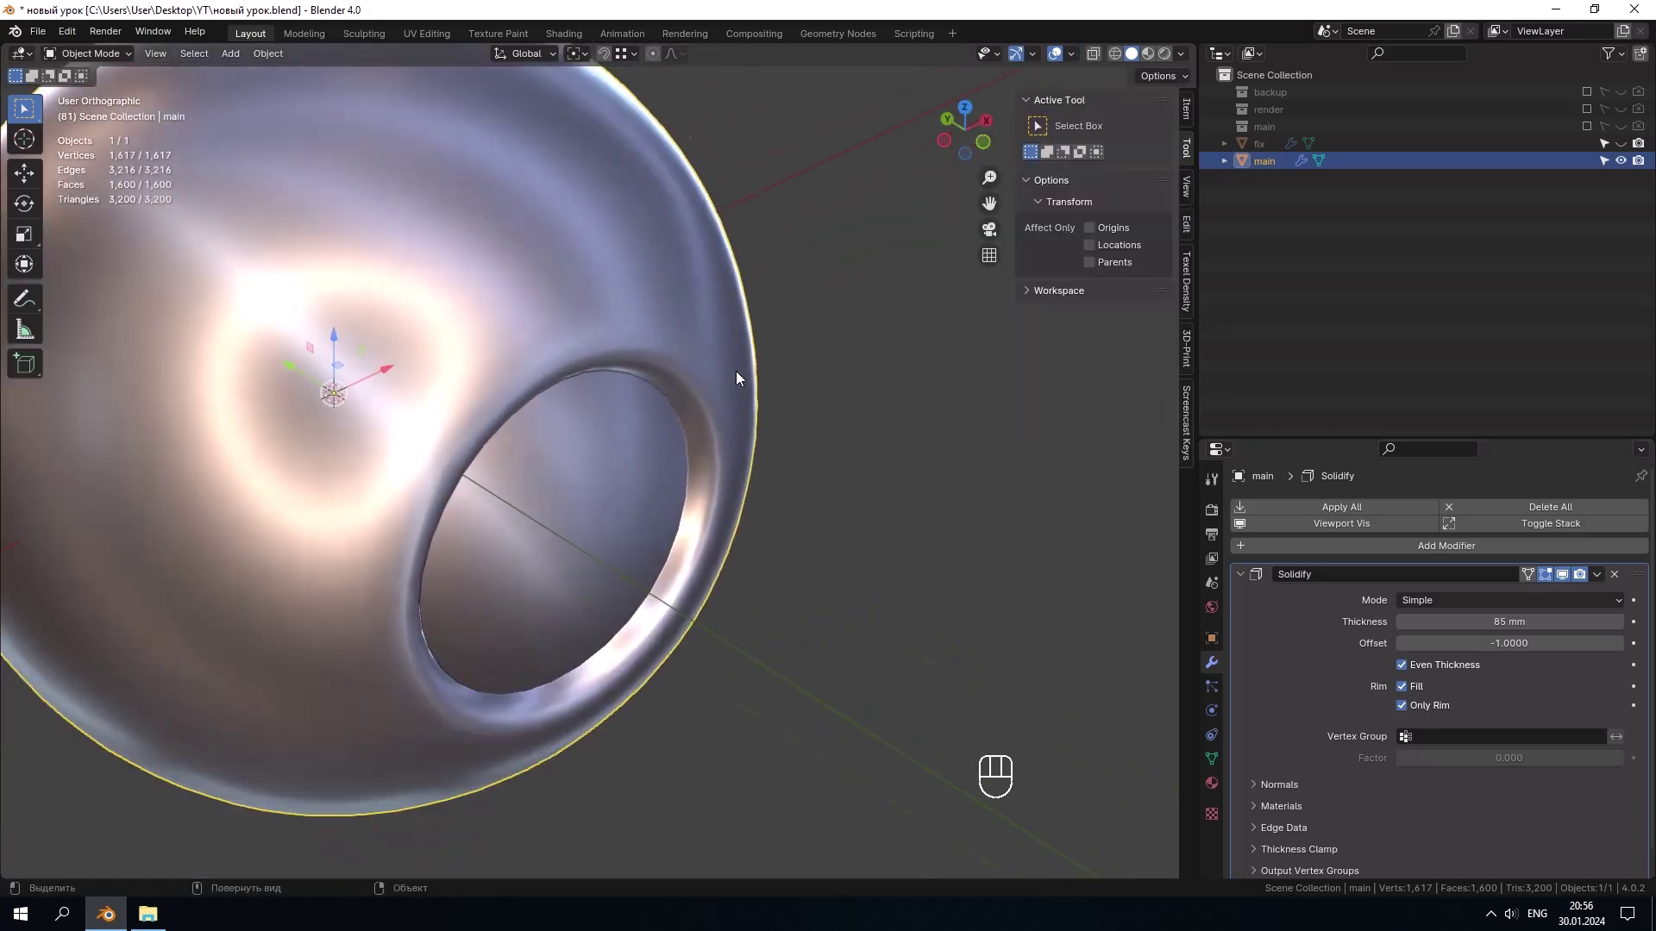
{"action": "middle_click", "coordinate": [758, 378]}
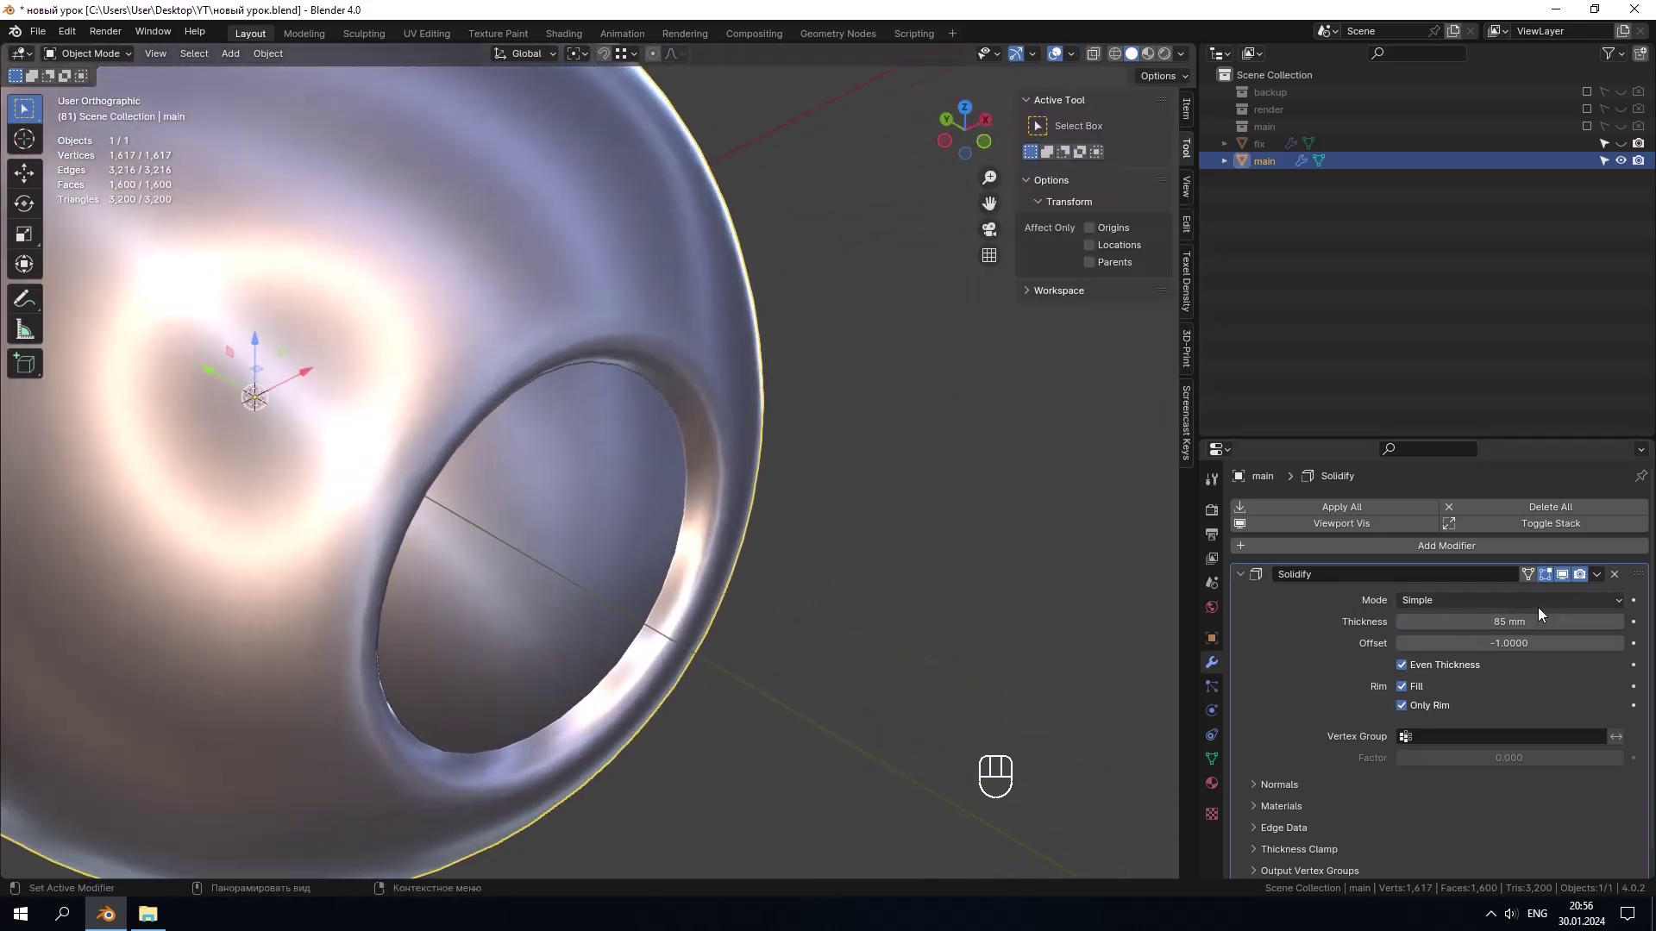
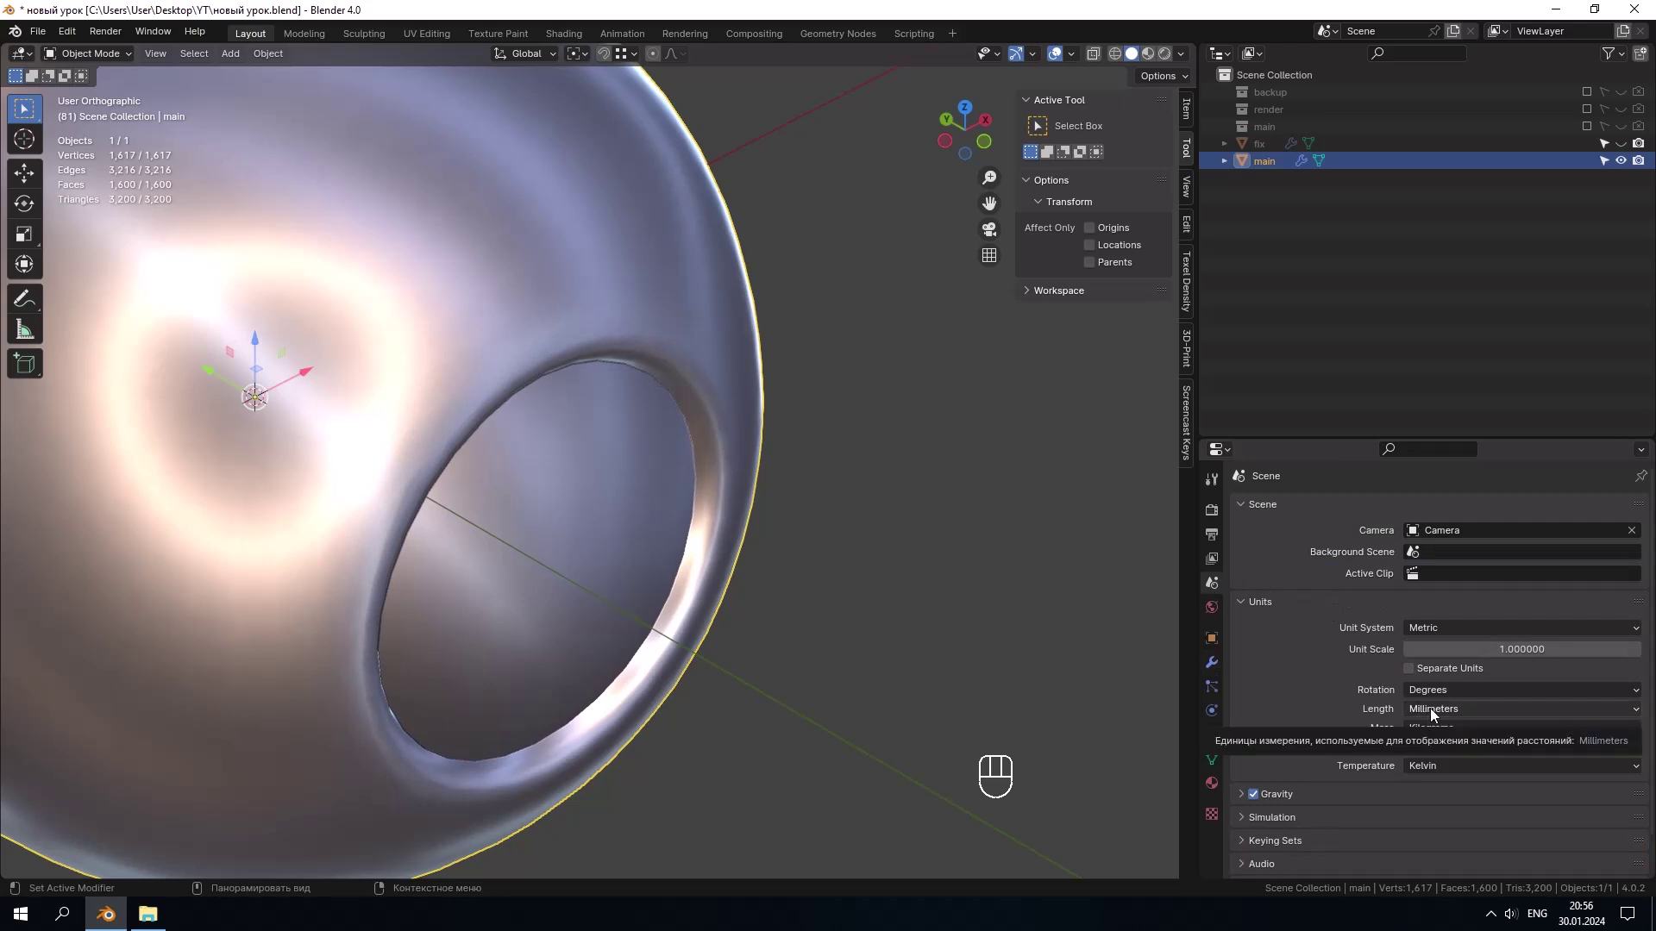
Step: Set the Solidify rim thickness to 70 mm
{"action": "left_click_drag", "start_coordinate": [1436, 714], "coordinate": [1322, 717]}
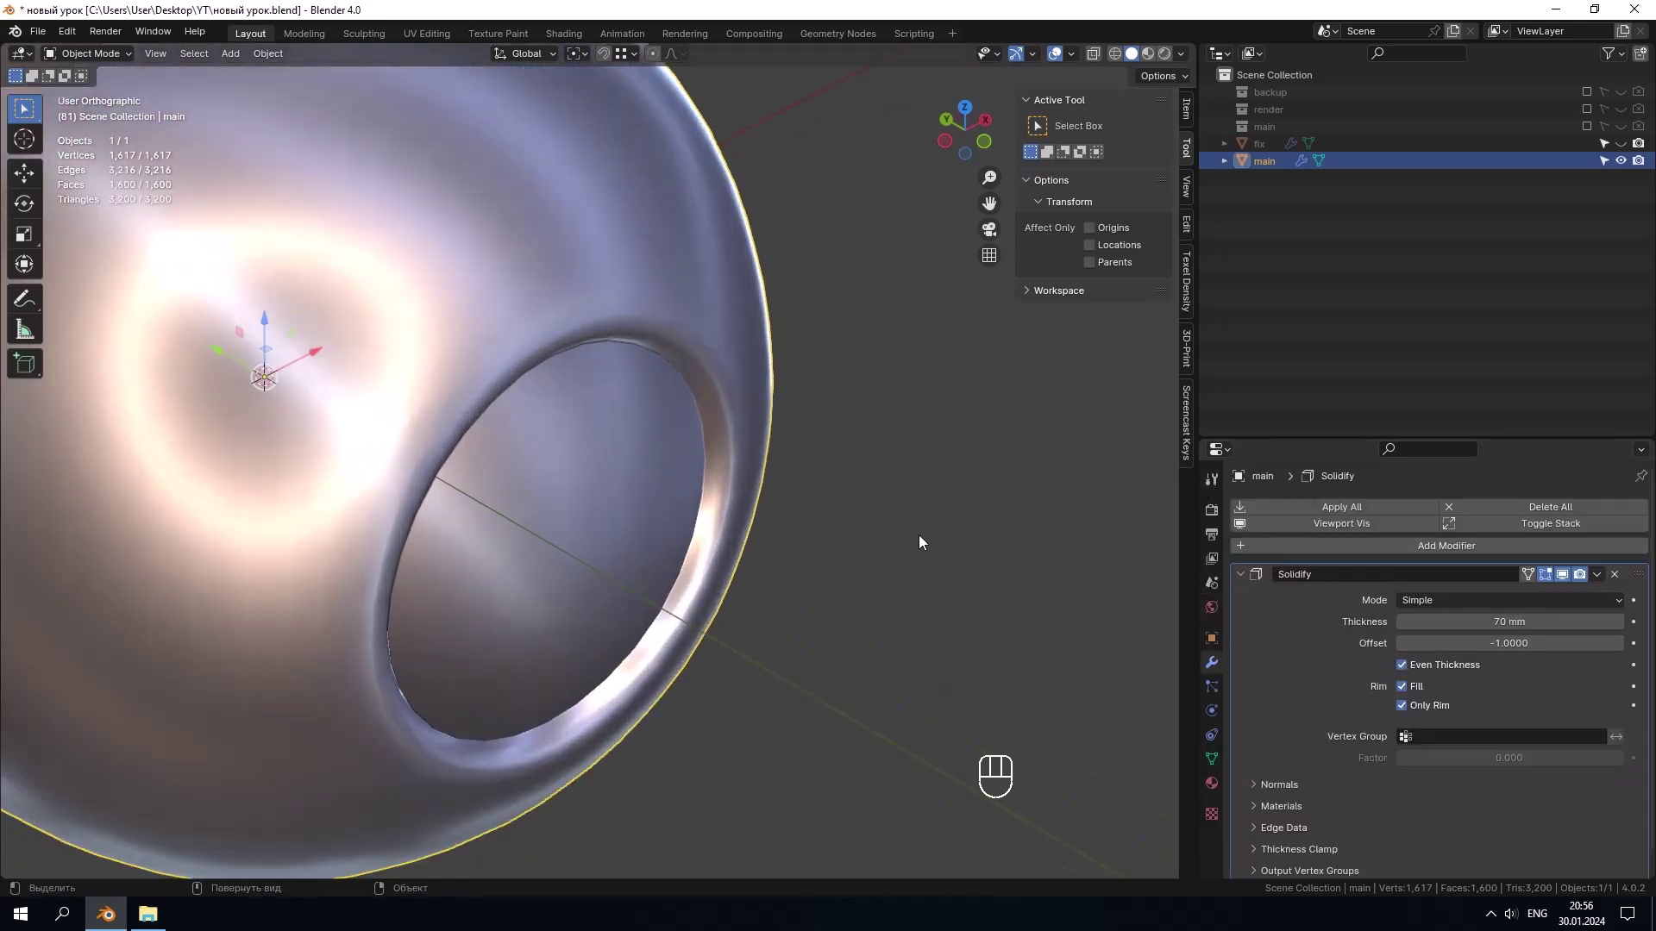
{"action": "middle_click", "coordinate": [912, 541]}
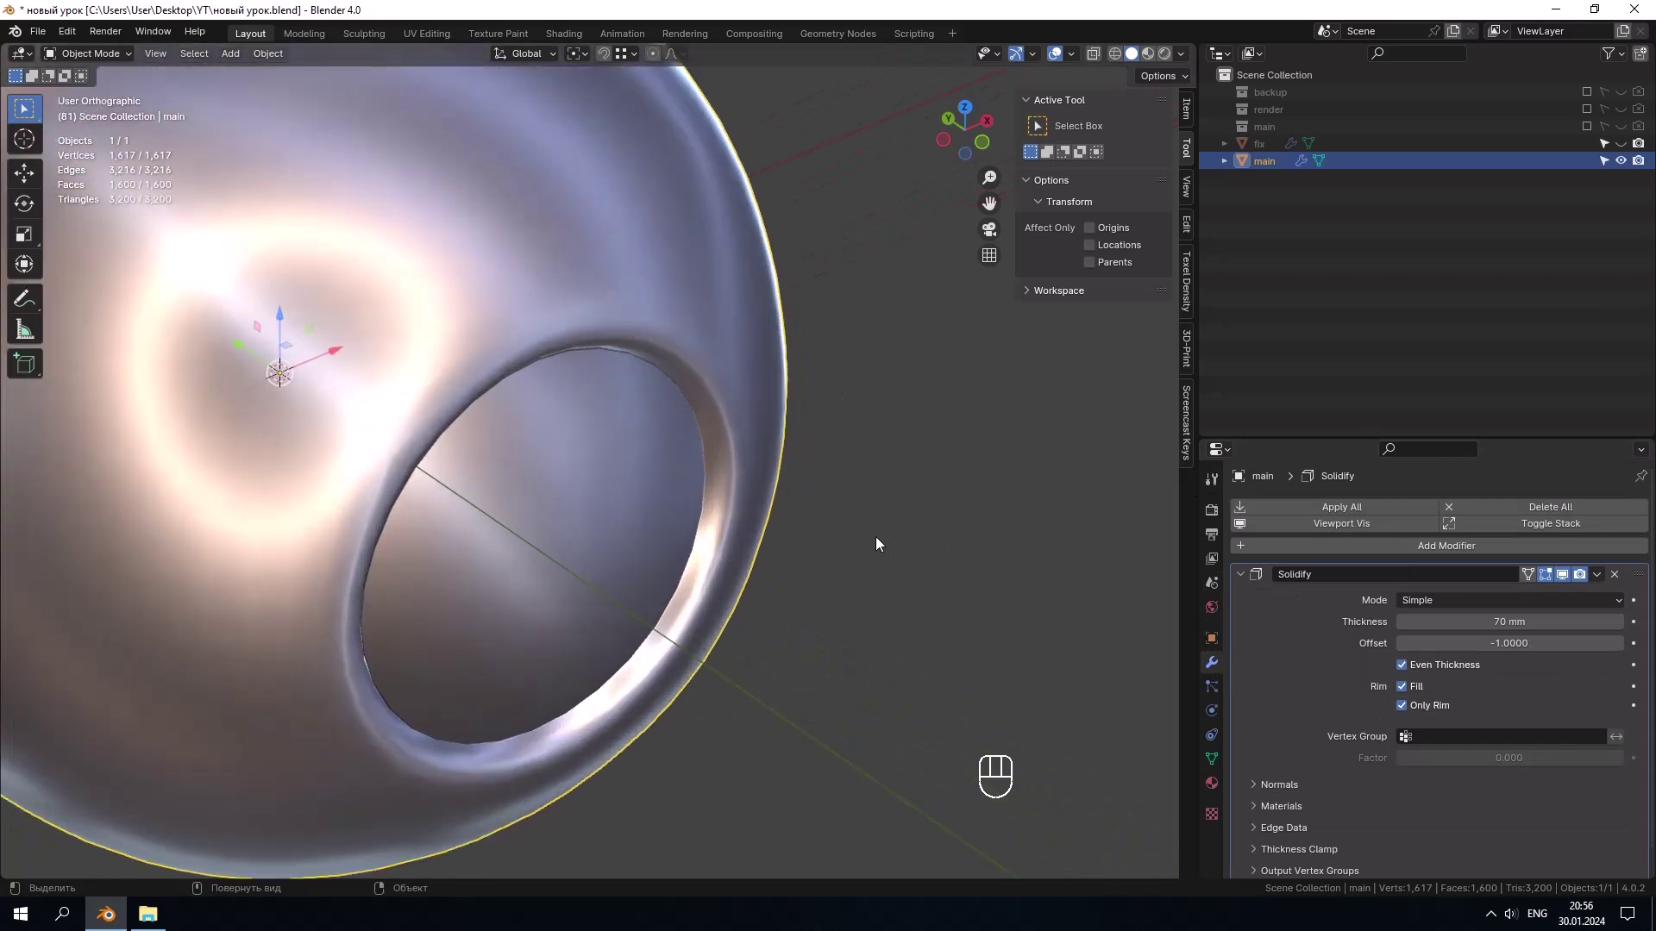
{"action": "middle_click", "coordinate": [868, 515]}
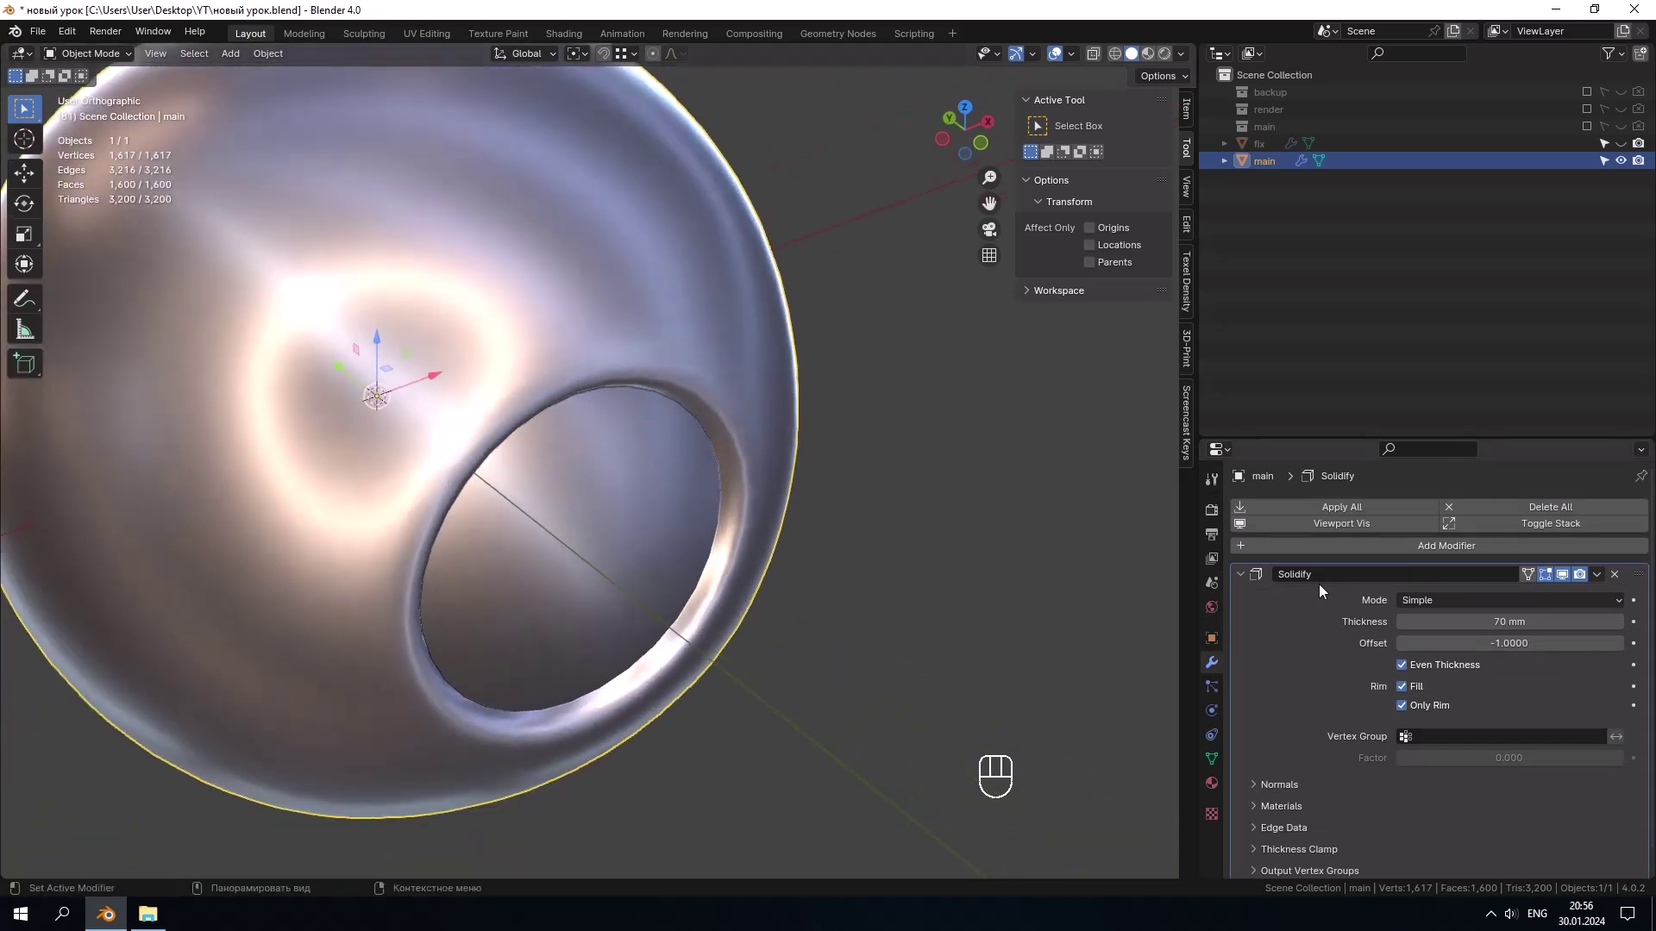
Step: Apply the Solidify modifier and add a Bevel modifier to main
{"action": "left_click", "coordinate": [1308, 630]}
{"action": "key", "text": "ctrl+a"}
{"action": "left_click_drag", "start_coordinate": [848, 492], "coordinate": [863, 469]}
{"action": "left_click_drag", "start_coordinate": [1316, 552], "coordinate": [1329, 631]}
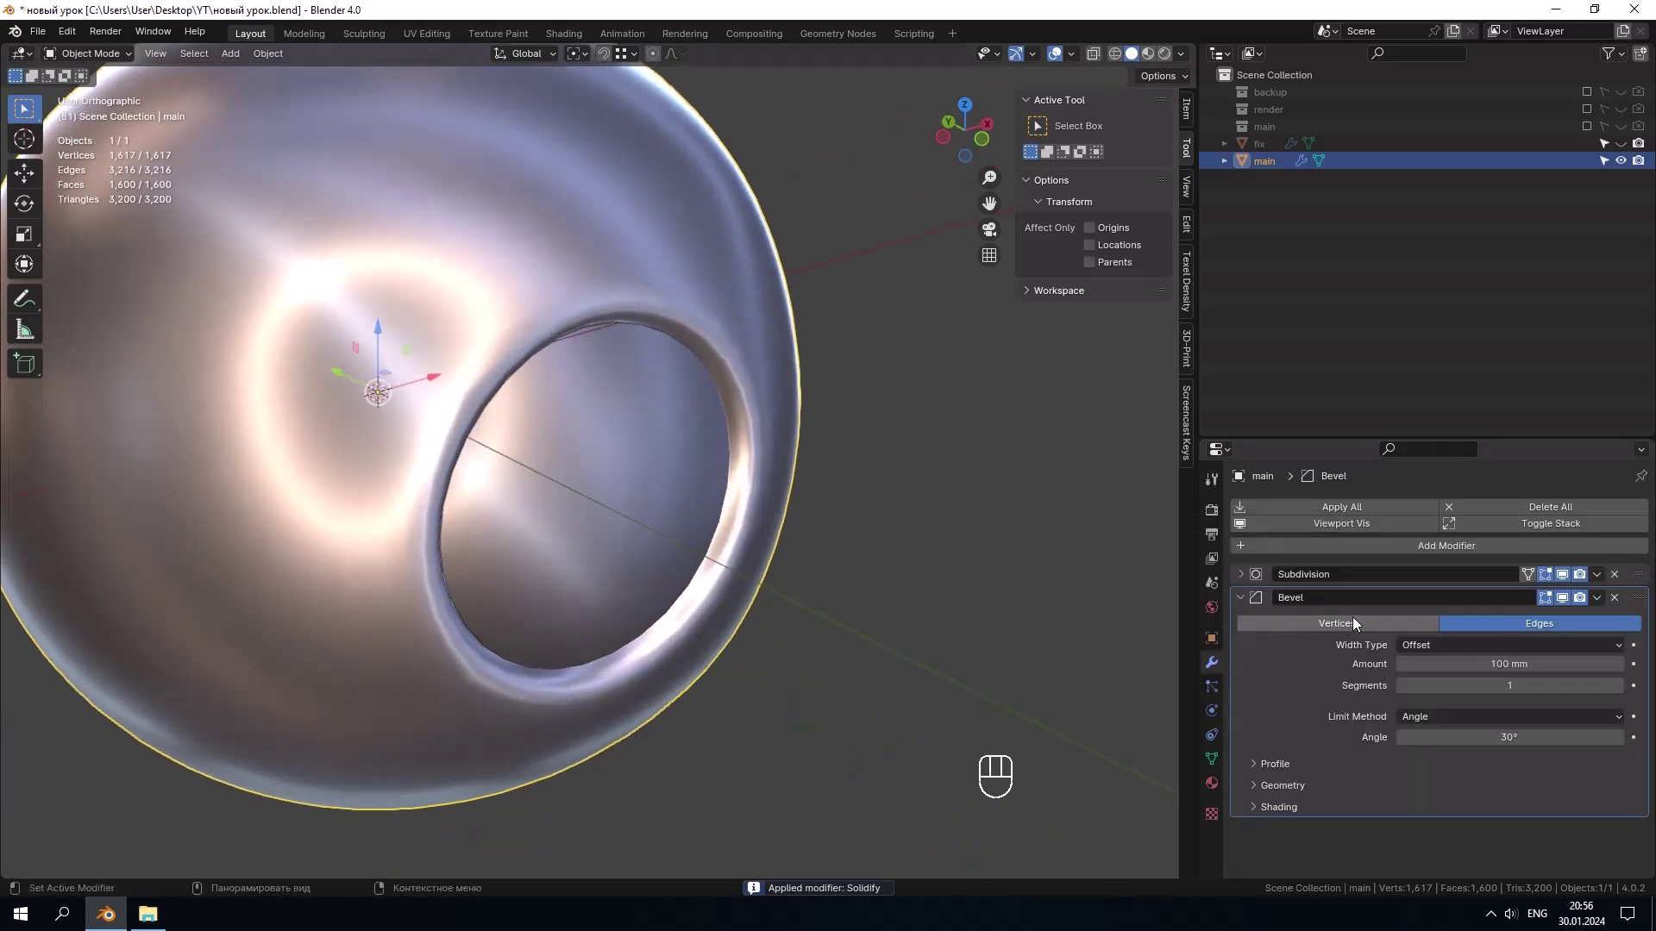
Step: Limit the bevel to Weight and enter Edit Mode in edge select
{"action": "left_click_drag", "start_coordinate": [1440, 744], "coordinate": [1423, 785]}
{"action": "key", "text": "Tab"}
{"action": "key", "text": "2"}
{"action": "middle_click", "coordinate": [777, 422]}
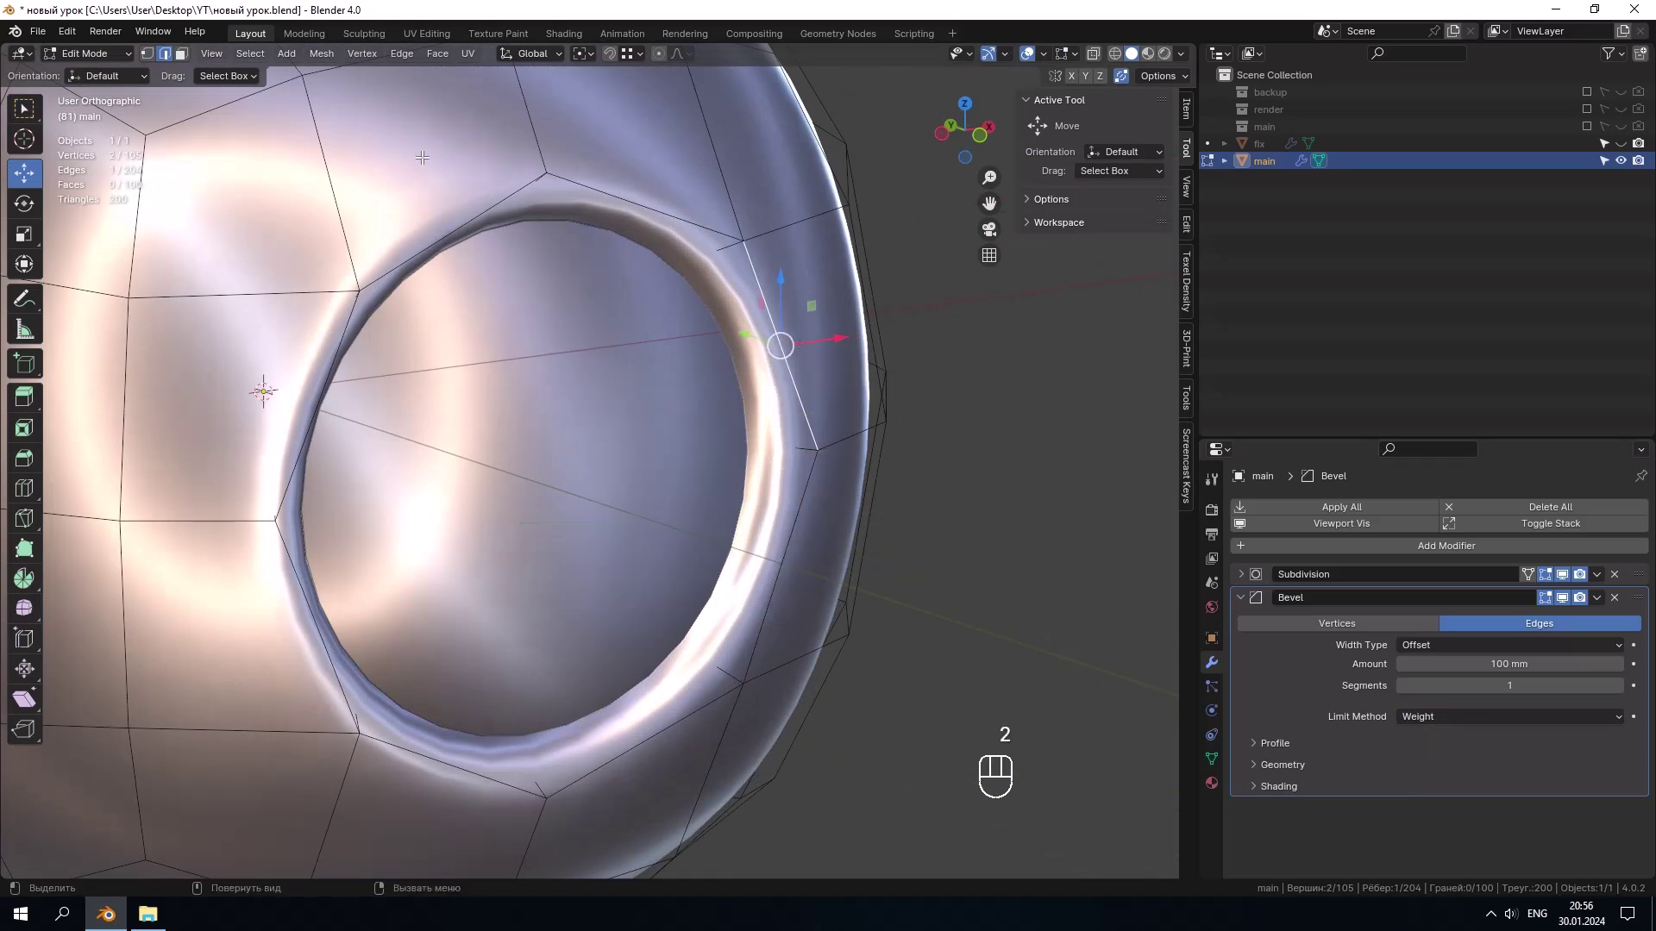
Step: Select the eight outer rim edges around the hole via Select Similar > Face Angles
{"action": "left_click_drag", "start_coordinate": [262, 64], "coordinate": [493, 318]}
{"action": "left_click_drag", "start_coordinate": [661, 343], "coordinate": [680, 346]}
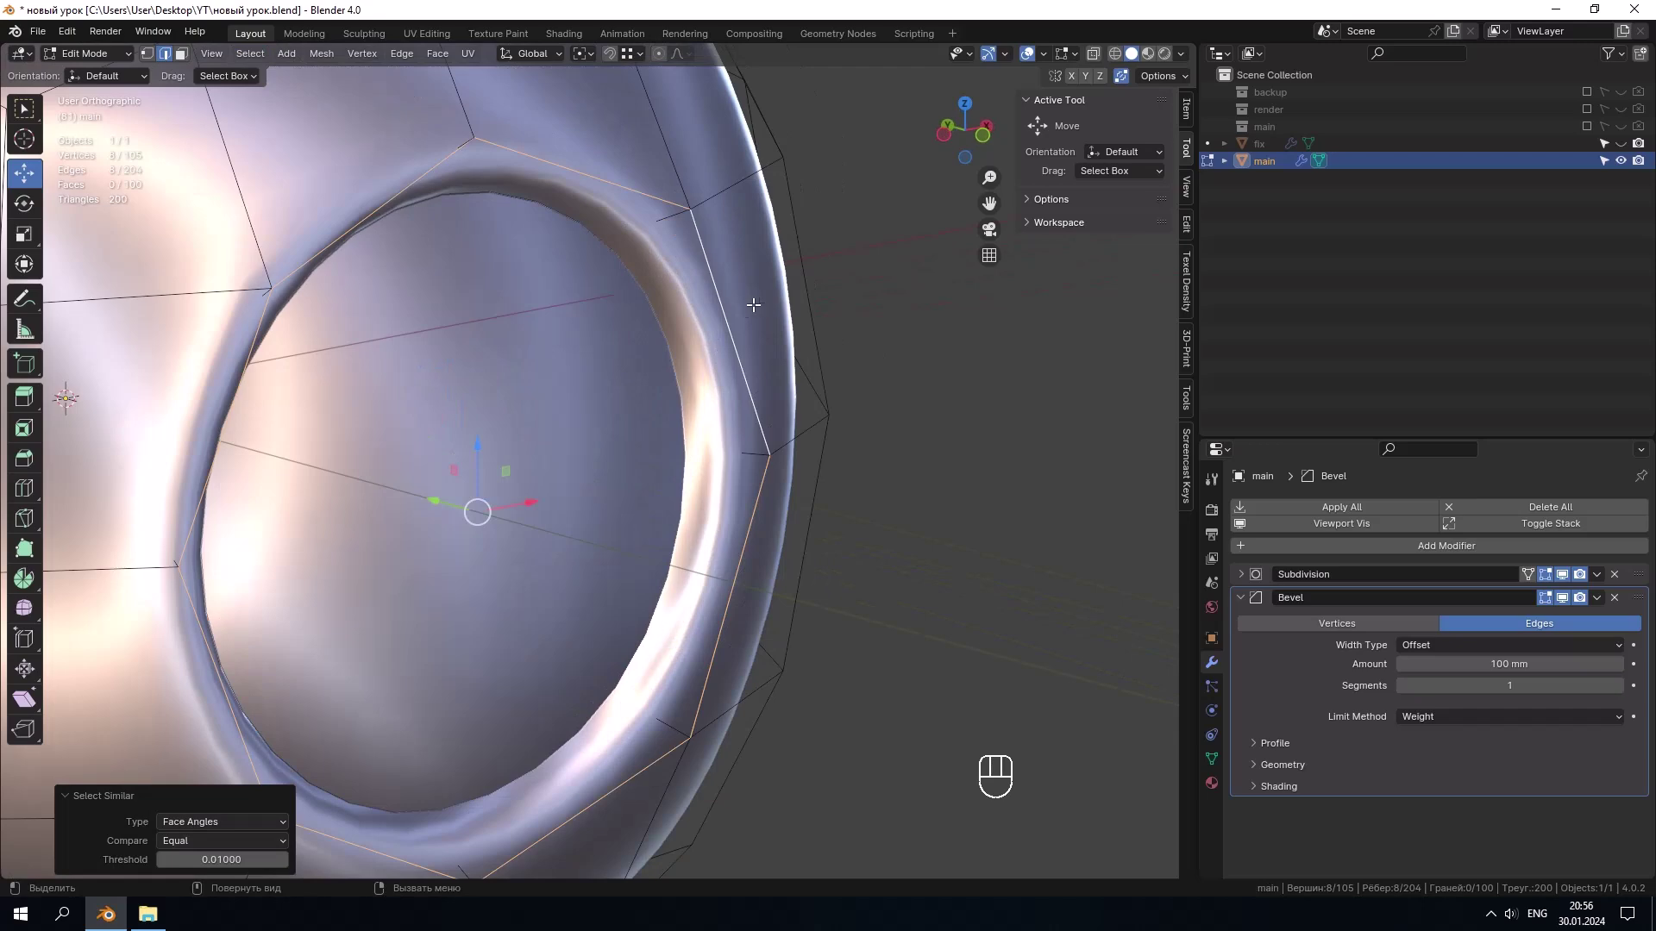
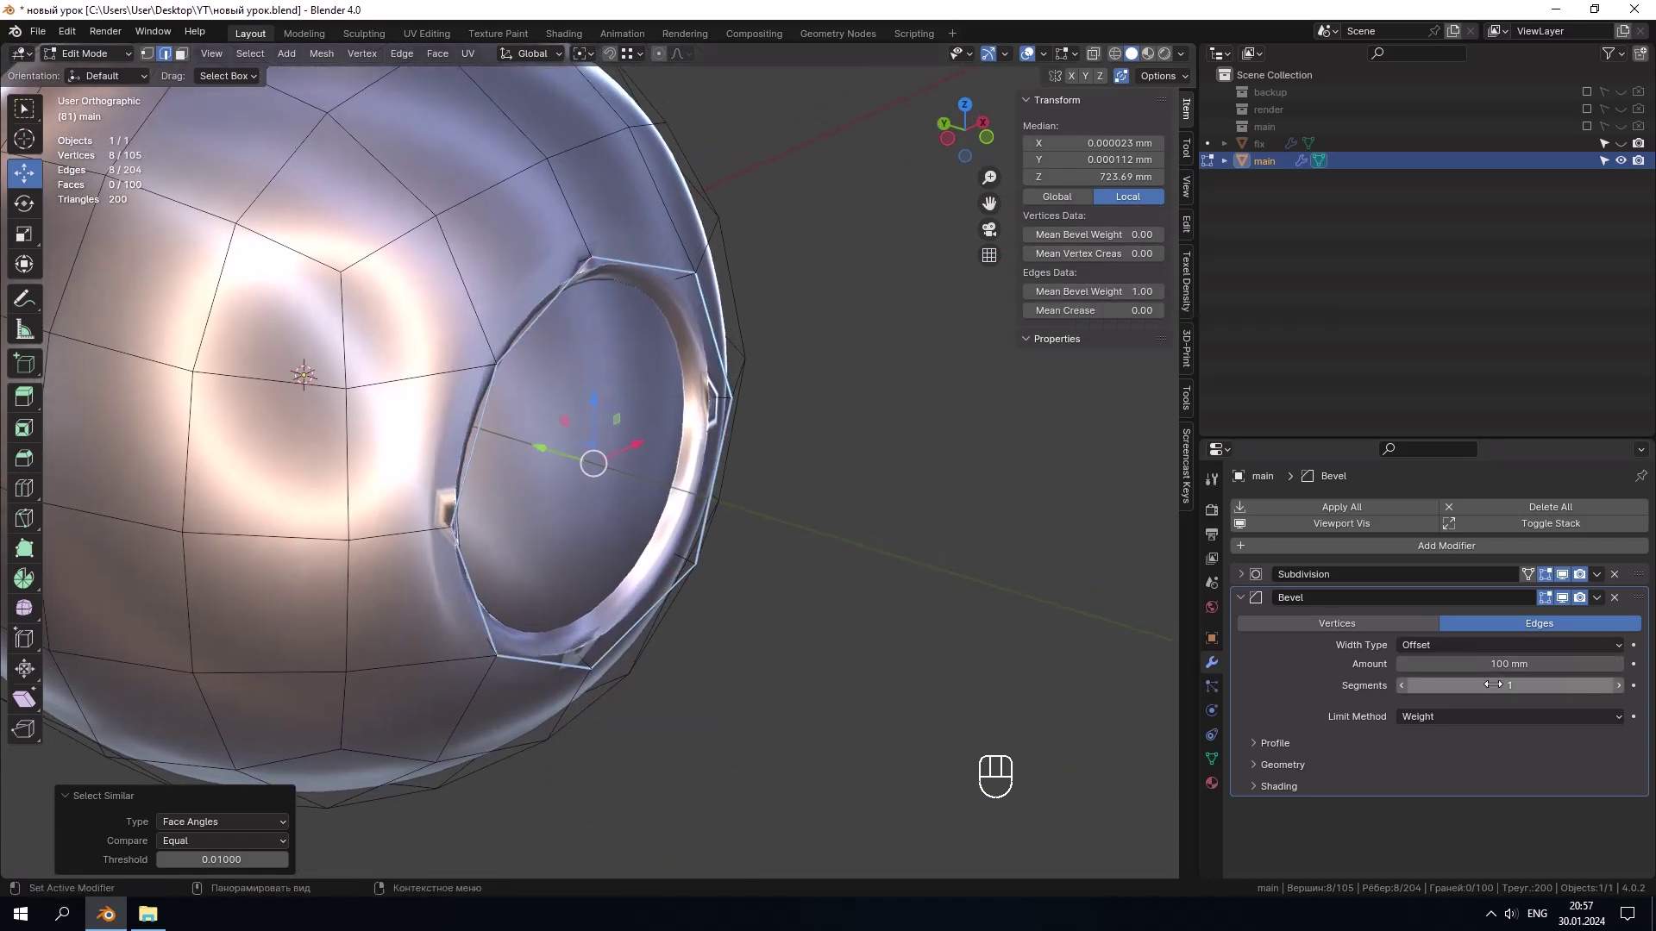
Step: Set the Bevel amount to 12 mm, clamp overlap and loop slide off, and move Bevel above Subdivision
{"action": "left_click", "coordinate": [1303, 771]}
{"action": "left_click", "coordinate": [1429, 832]}
{"action": "left_click", "coordinate": [1421, 859]}
{"action": "middle_click", "coordinate": [991, 536]}
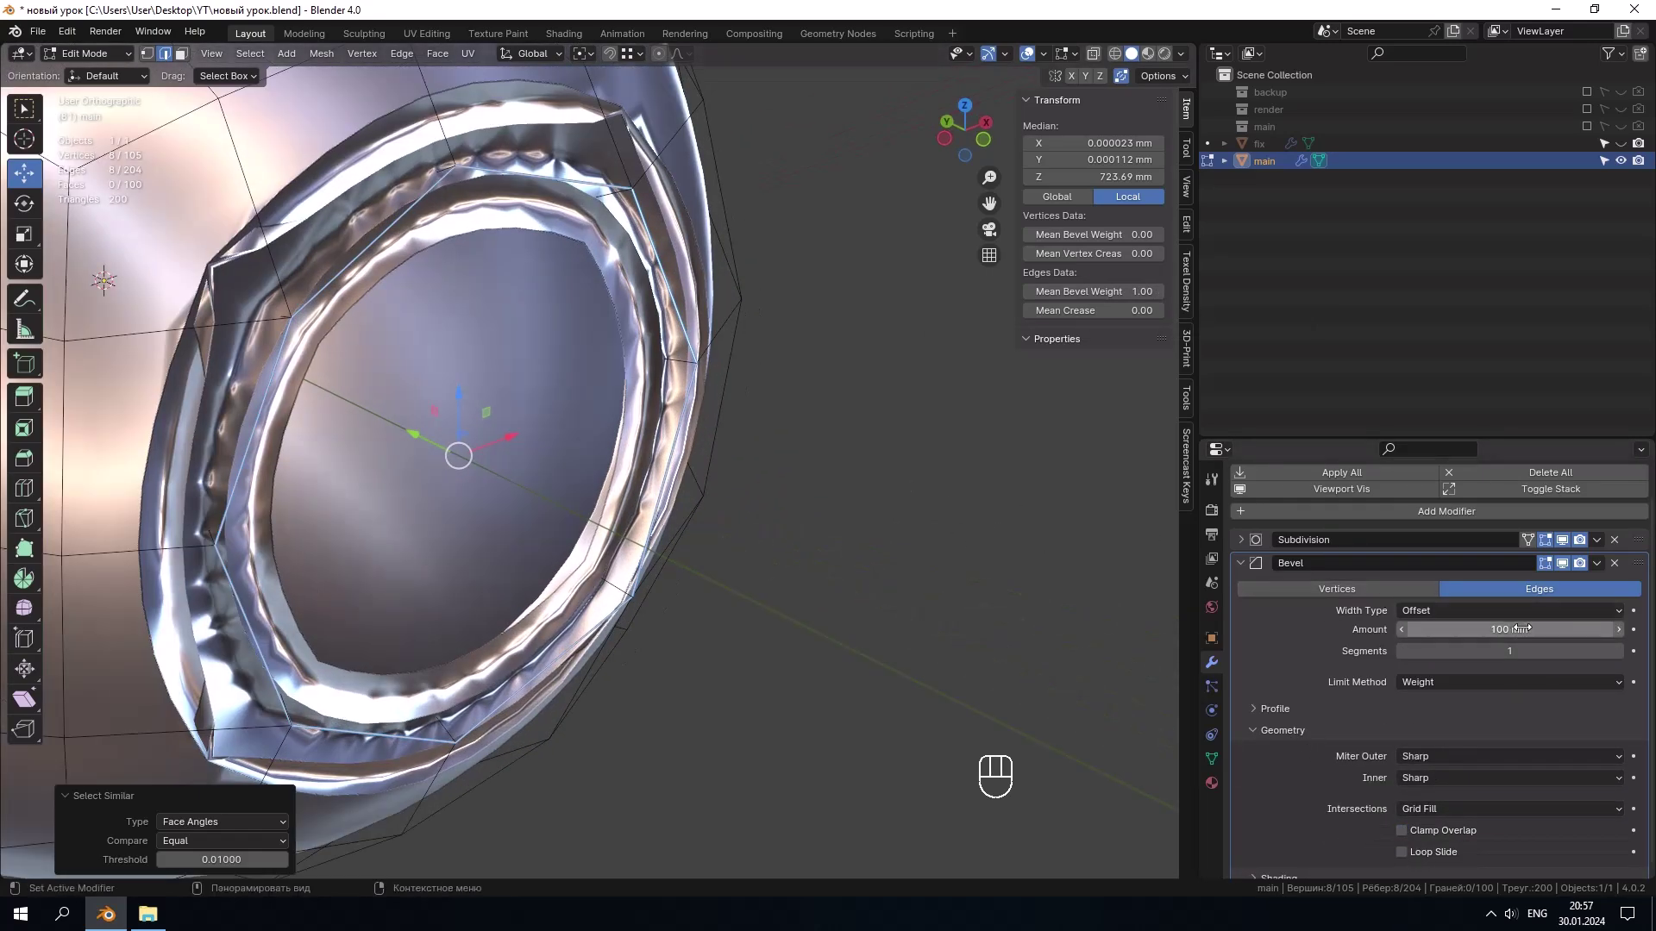
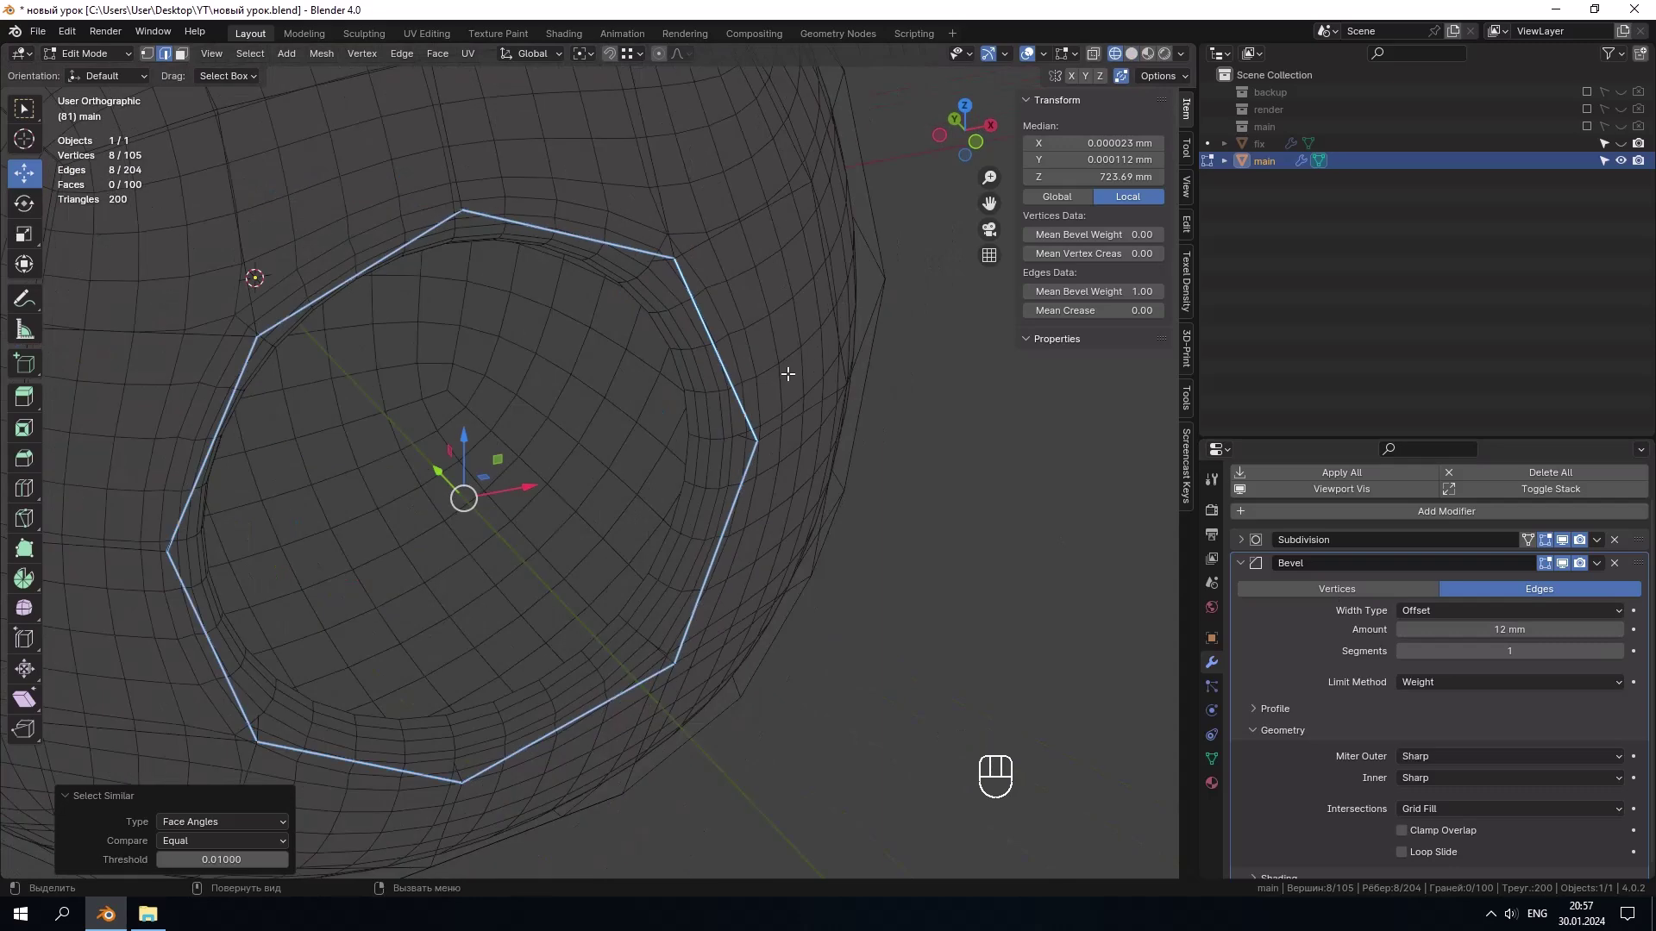
{"action": "left_click", "coordinate": [1246, 572]}
{"action": "left_click_drag", "start_coordinate": [1642, 602], "coordinate": [1643, 561]}
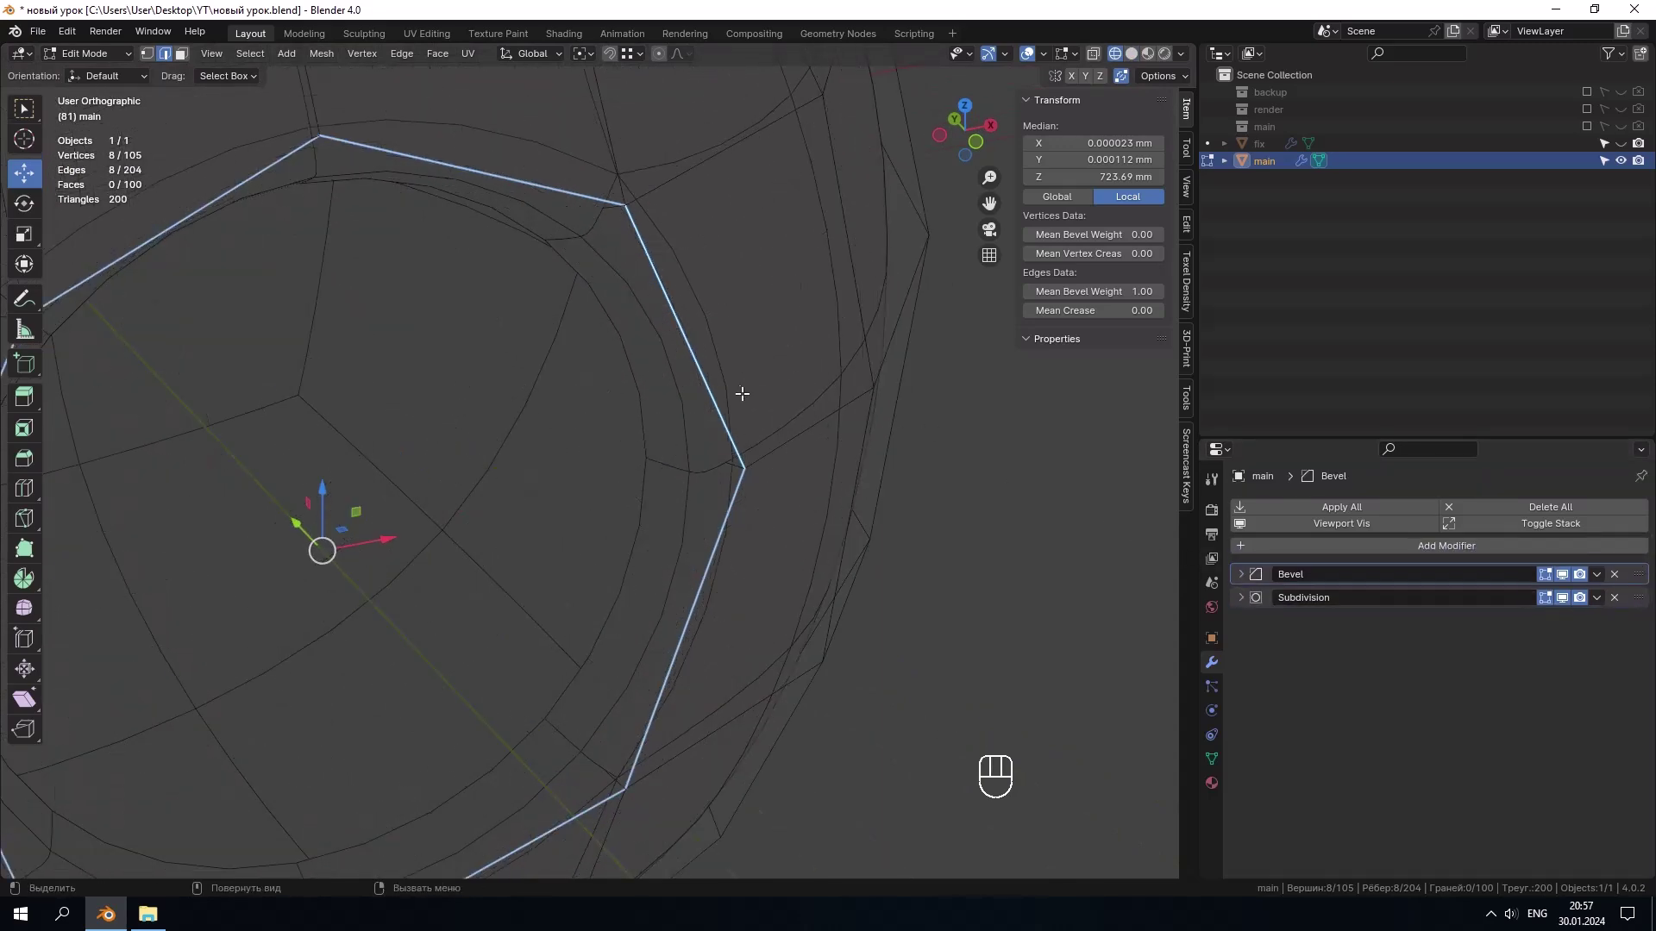
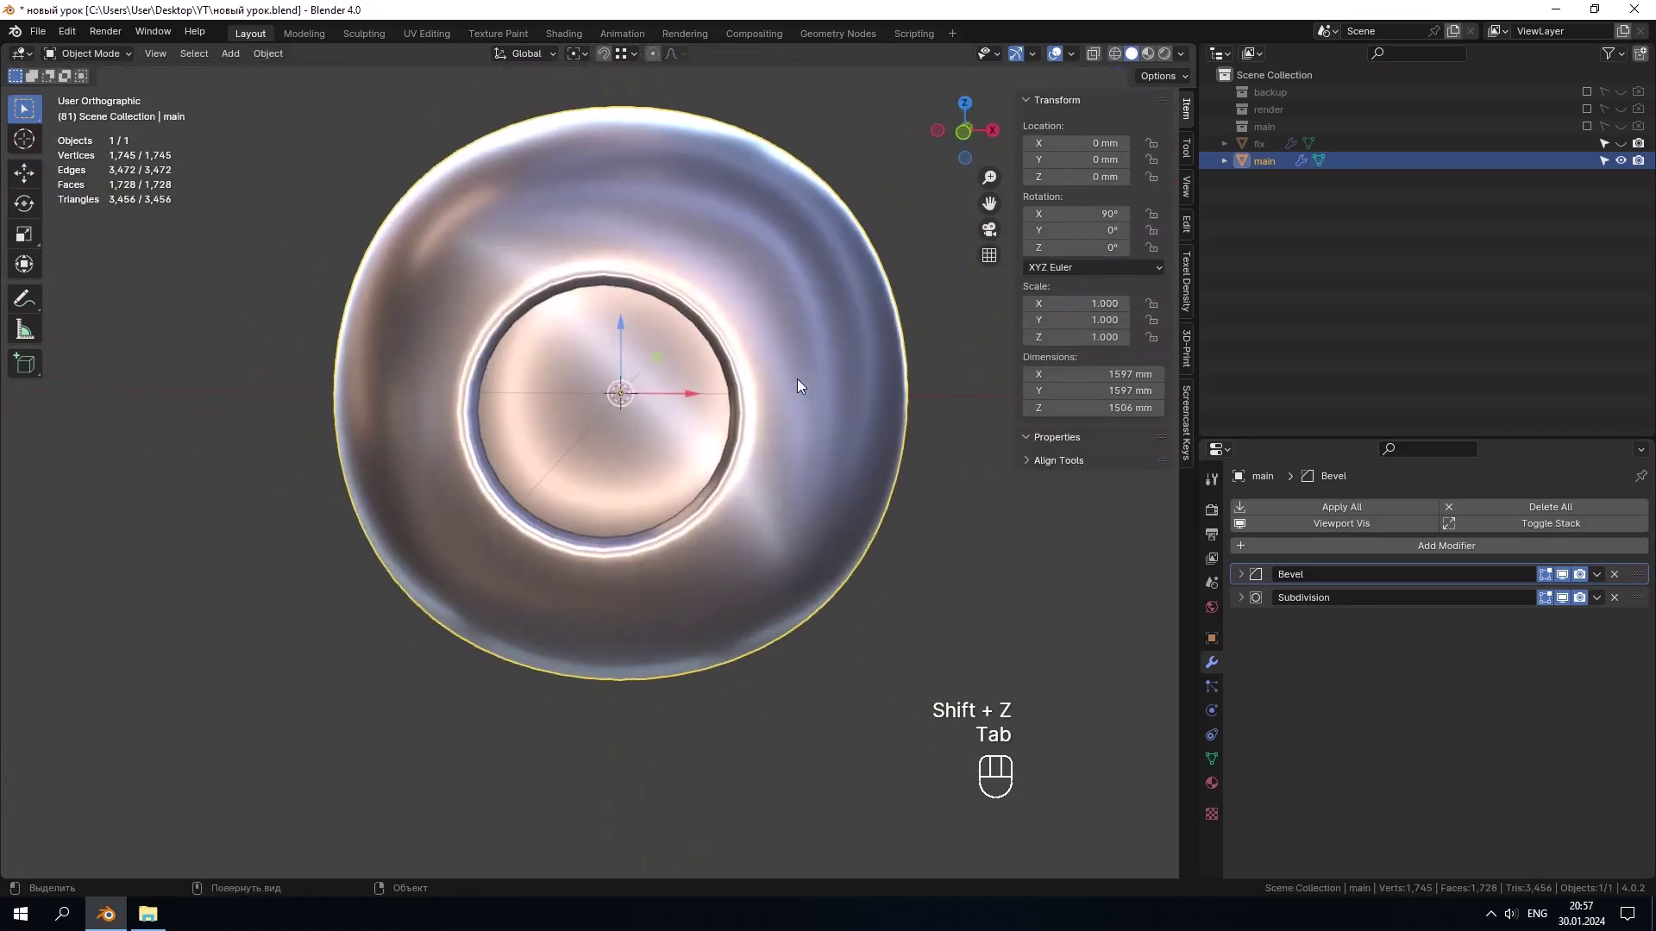
{"action": "left_click_drag", "start_coordinate": [762, 348], "coordinate": [748, 400]}
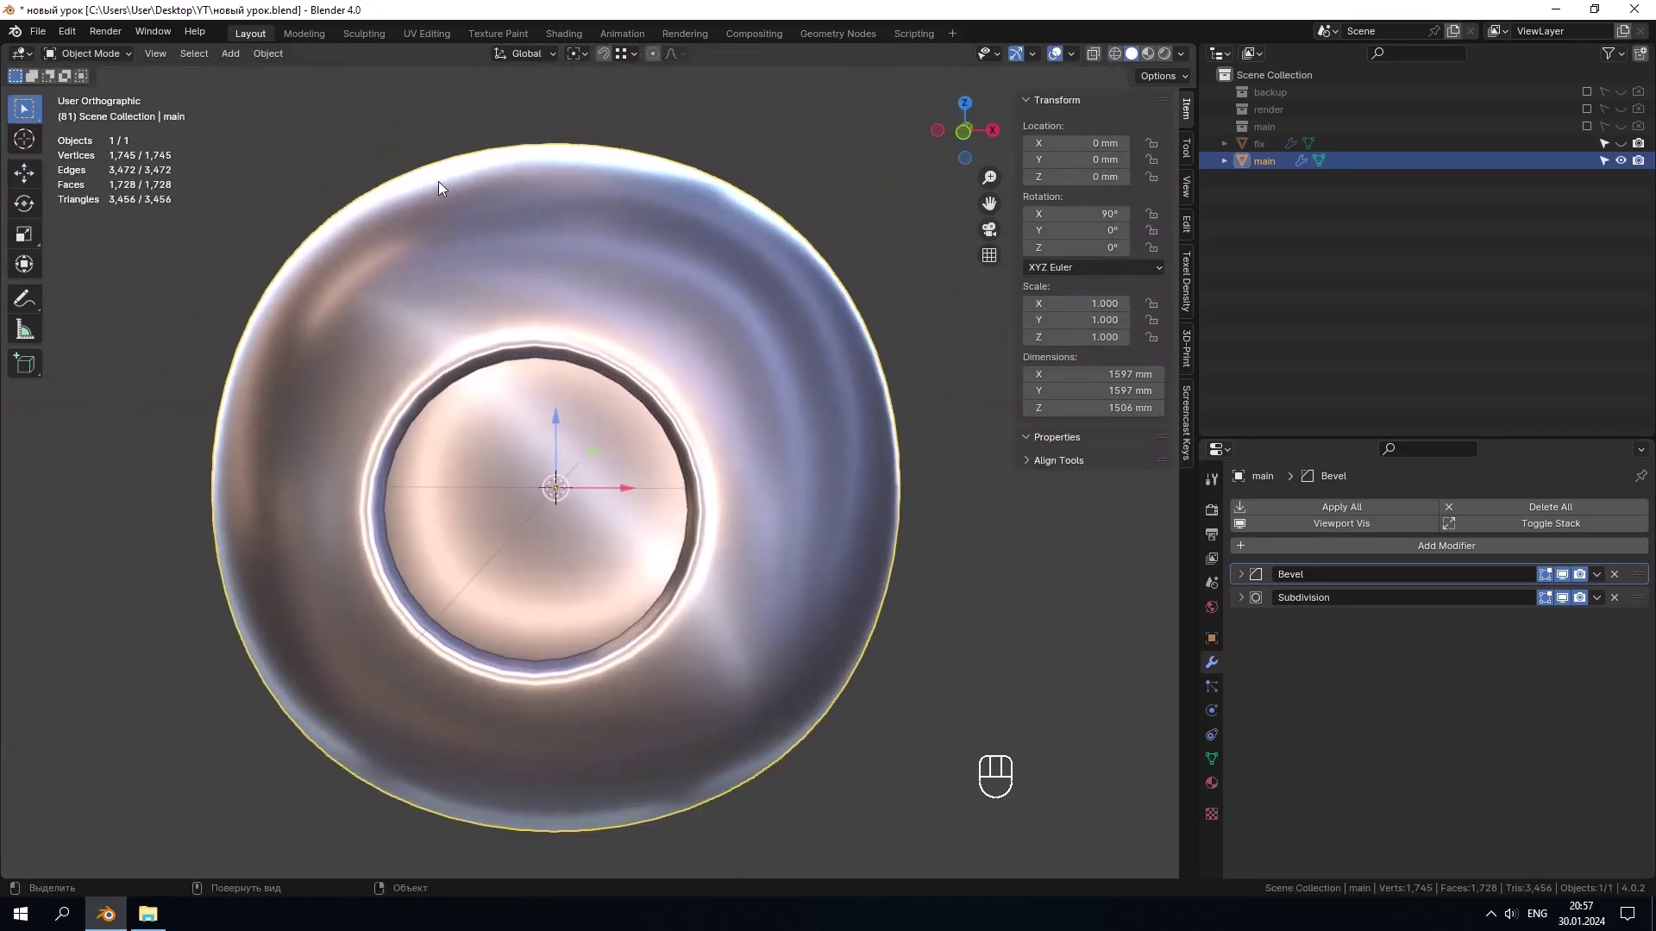
{"action": "left_click_drag", "start_coordinate": [488, 217], "coordinate": [550, 237]}
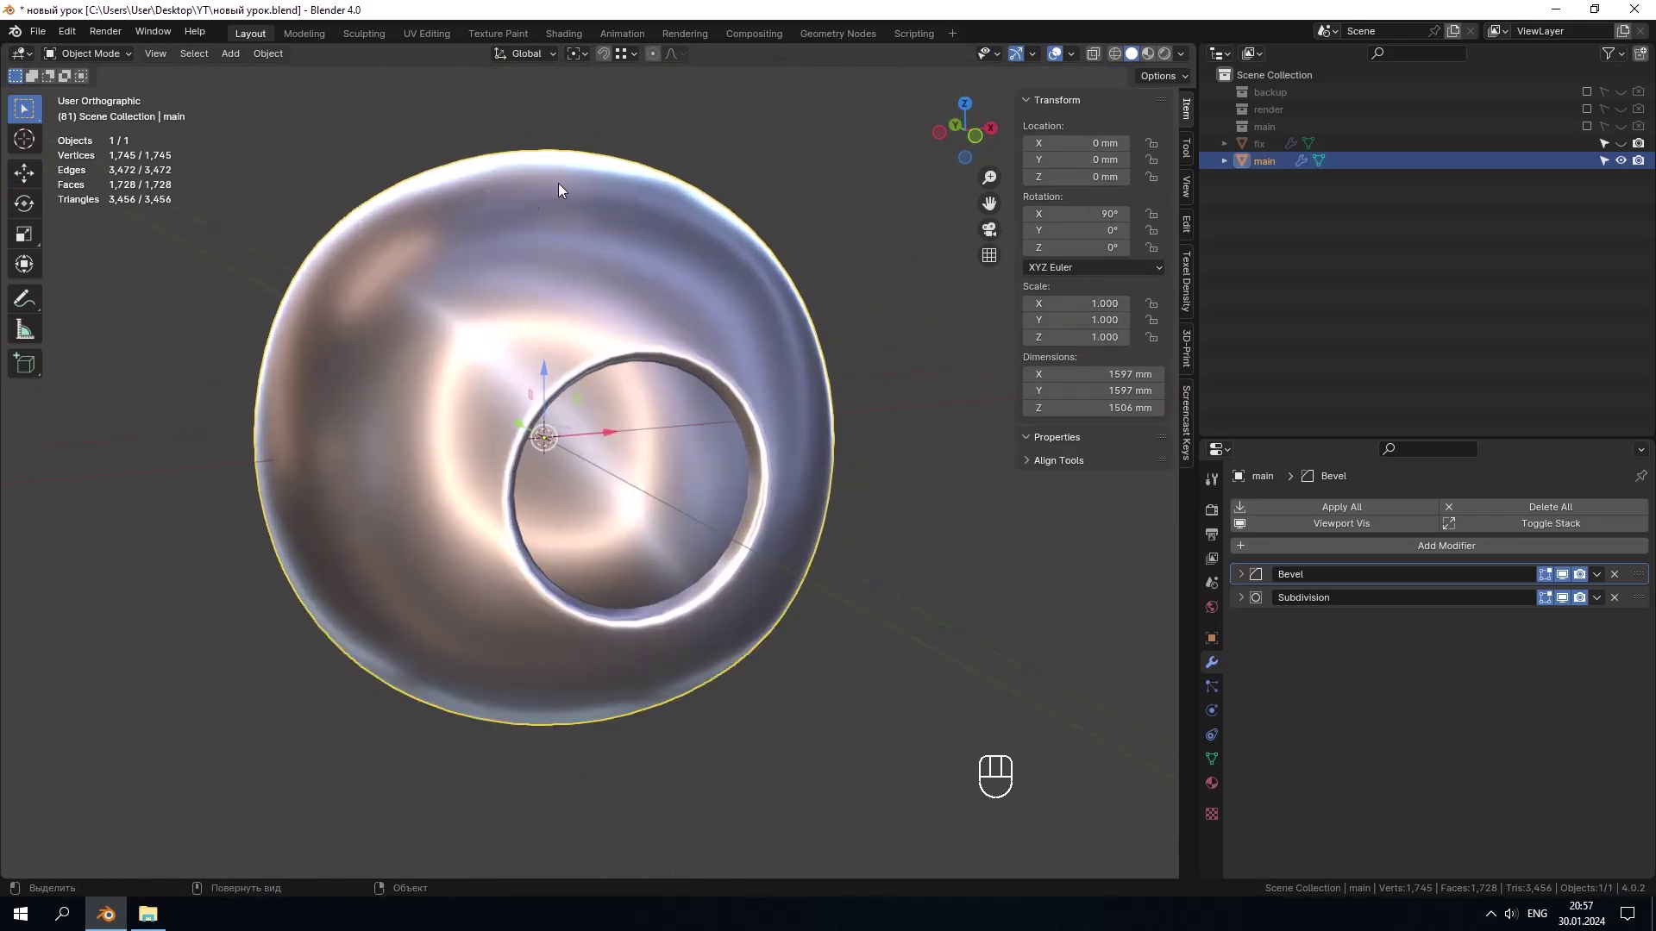
{"action": "left_click_drag", "start_coordinate": [683, 251], "coordinate": [623, 267]}
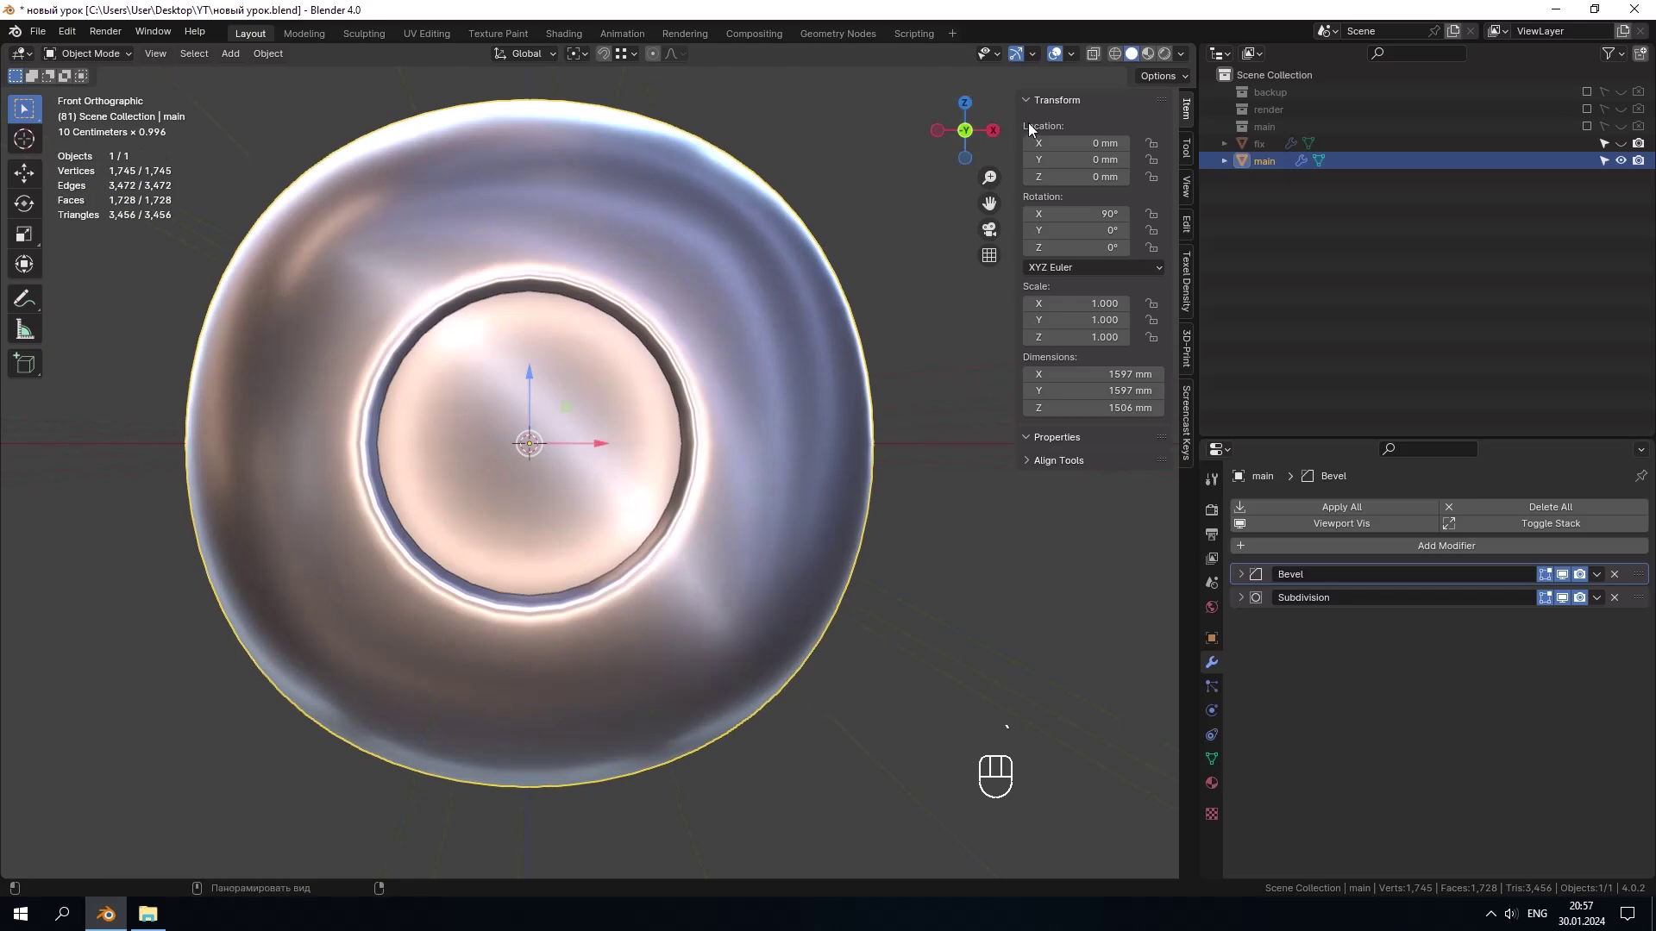
{"action": "left_click_drag", "start_coordinate": [1187, 64], "coordinate": [912, 327]}
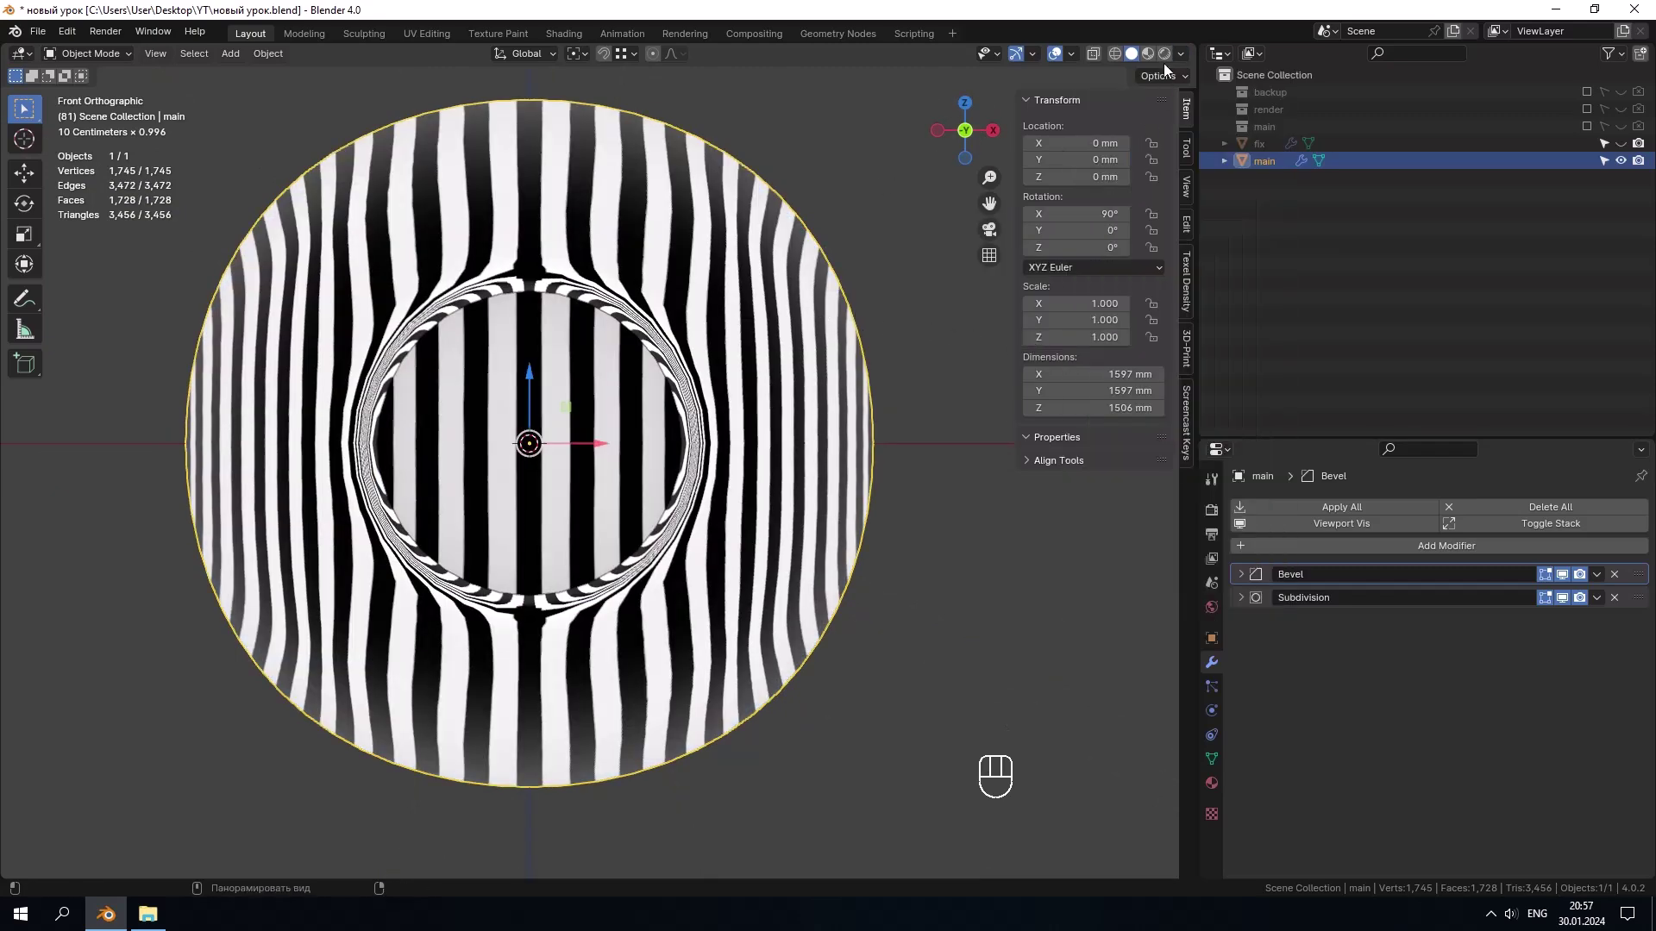
{"action": "left_click_drag", "start_coordinate": [1185, 65], "coordinate": [759, 310]}
{"action": "left_click_drag", "start_coordinate": [758, 343], "coordinate": [802, 369]}
{"action": "middle_click", "coordinate": [831, 431]}
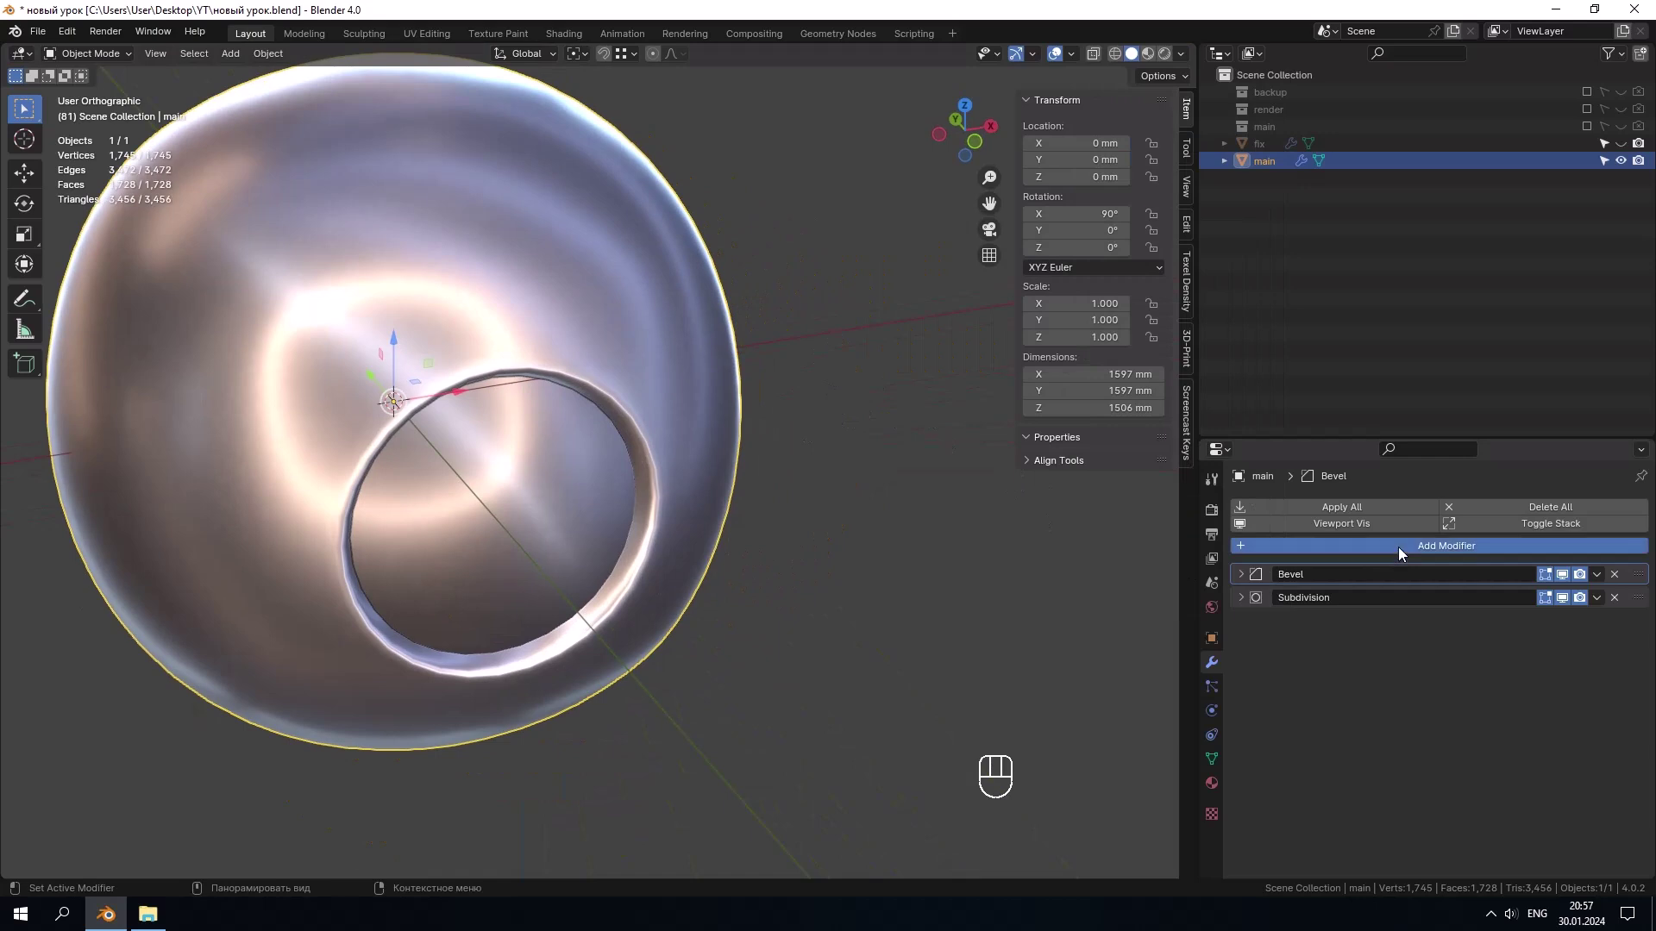
Step: Add a Shrinkwrap modifier to main and eyedropper-pick 'fix' as its target
{"action": "left_click_drag", "start_coordinate": [1404, 554], "coordinate": [1345, 653]}
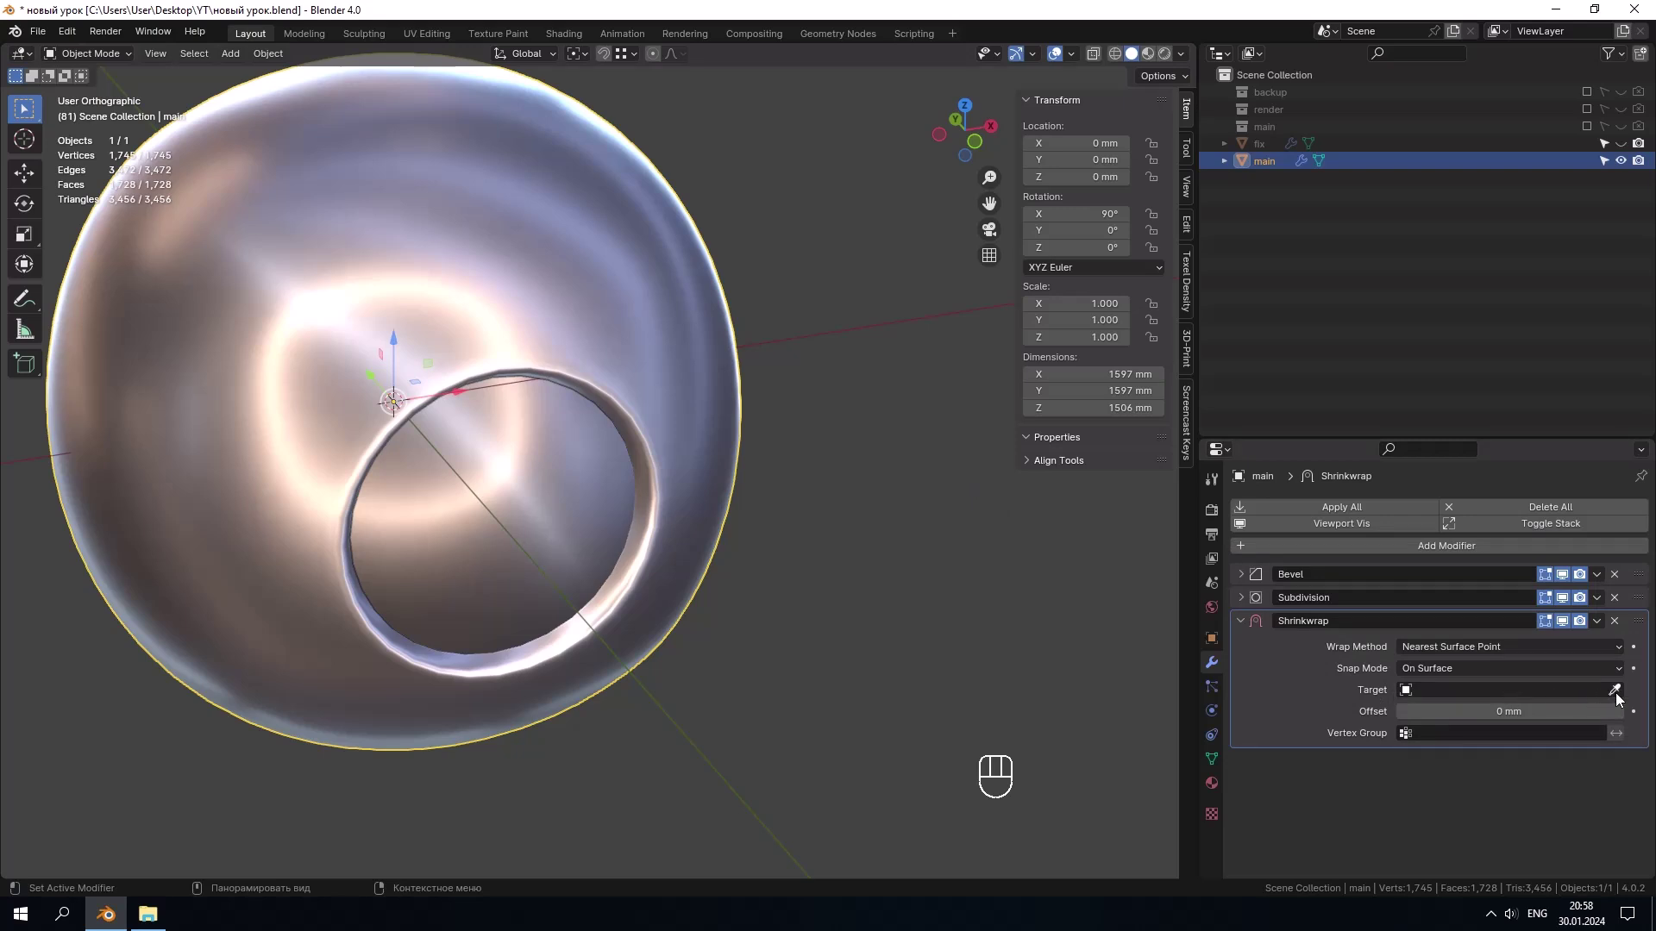
{"action": "left_click", "coordinate": [1619, 697]}
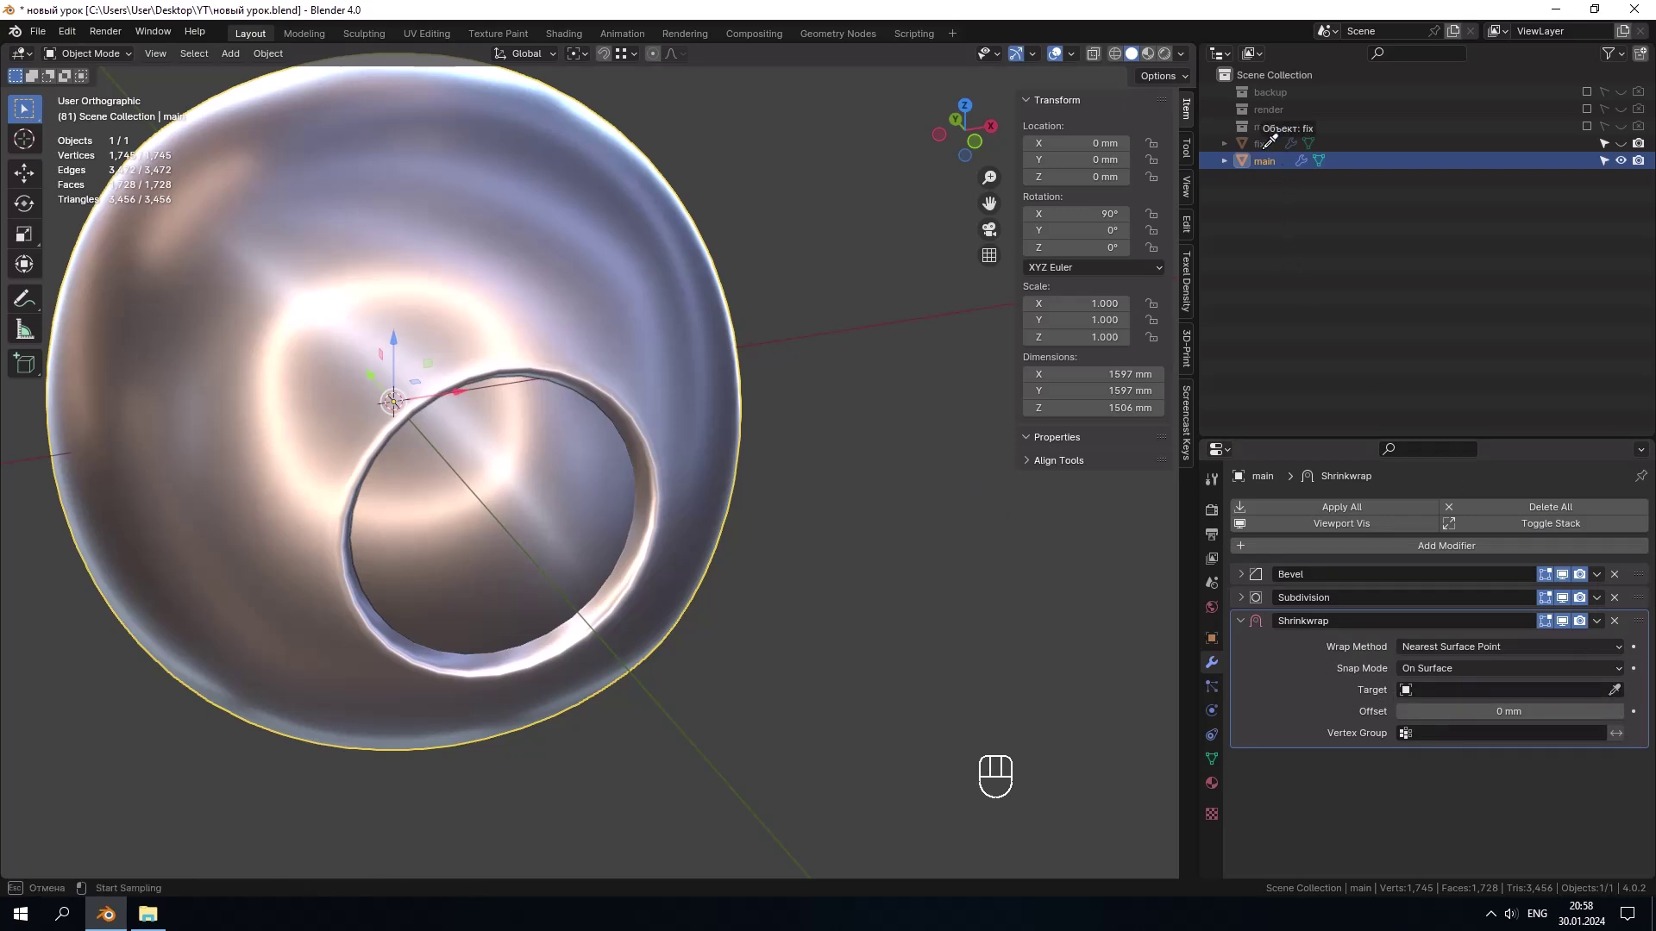
{"action": "middle_click", "coordinate": [677, 394]}
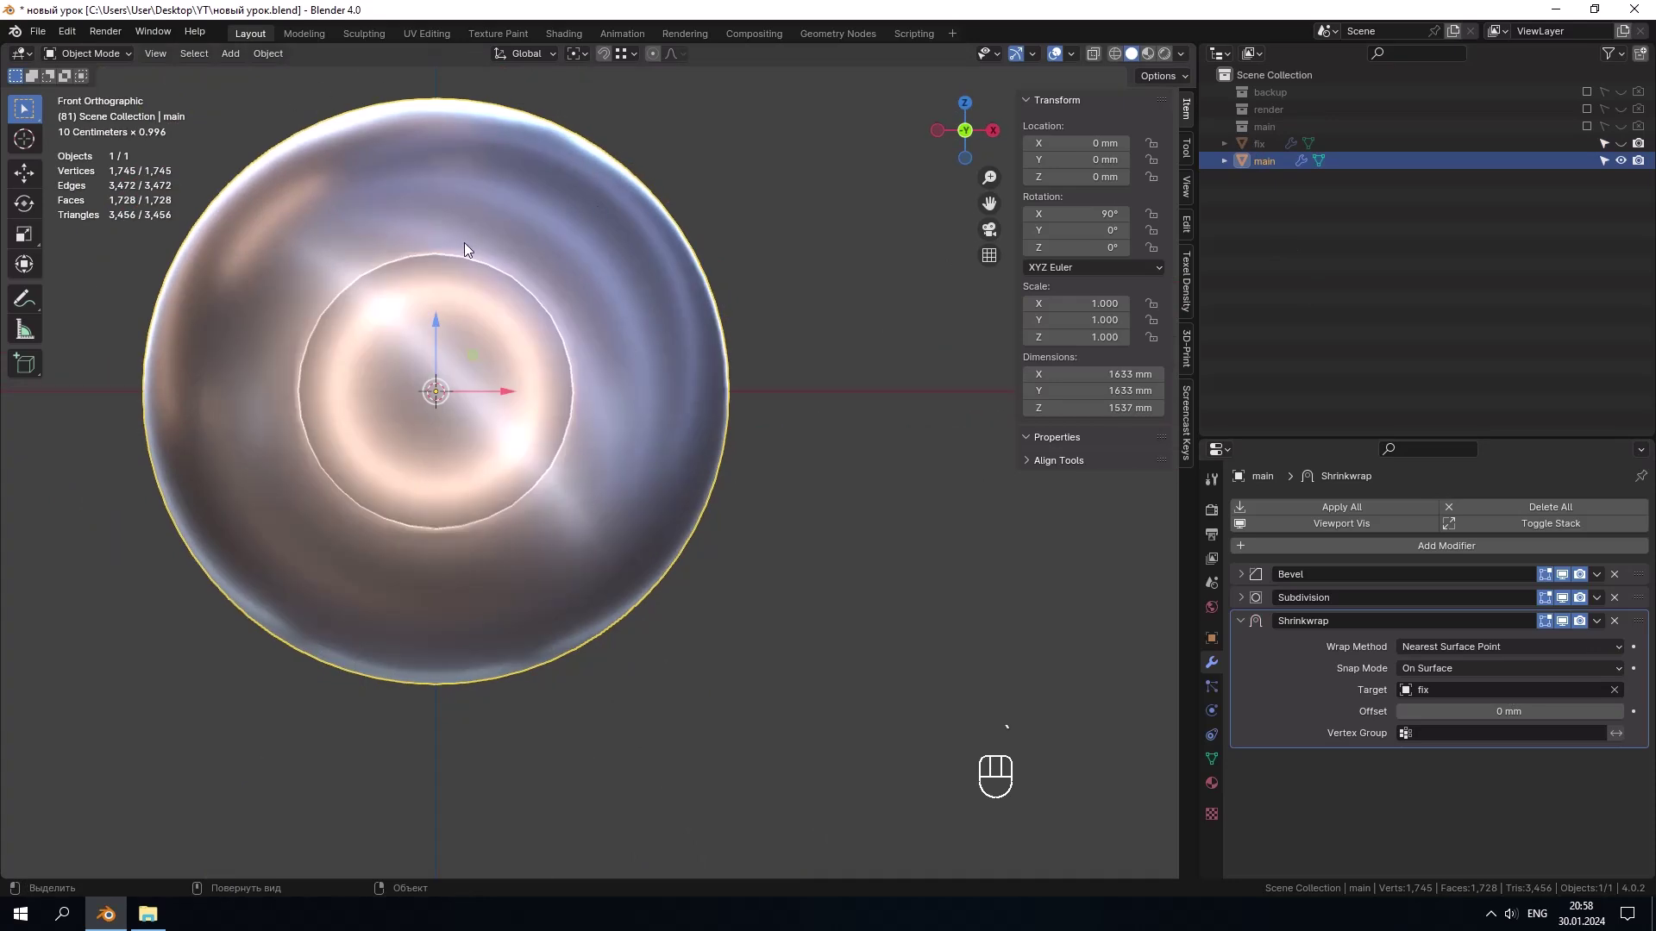
Step: Inspect the wrapped hole edge up close and disable the Shrinkwrap's viewport display
{"action": "left_click_drag", "start_coordinate": [527, 298], "coordinate": [563, 329]}
{"action": "left_click_drag", "start_coordinate": [689, 451], "coordinate": [774, 475]}
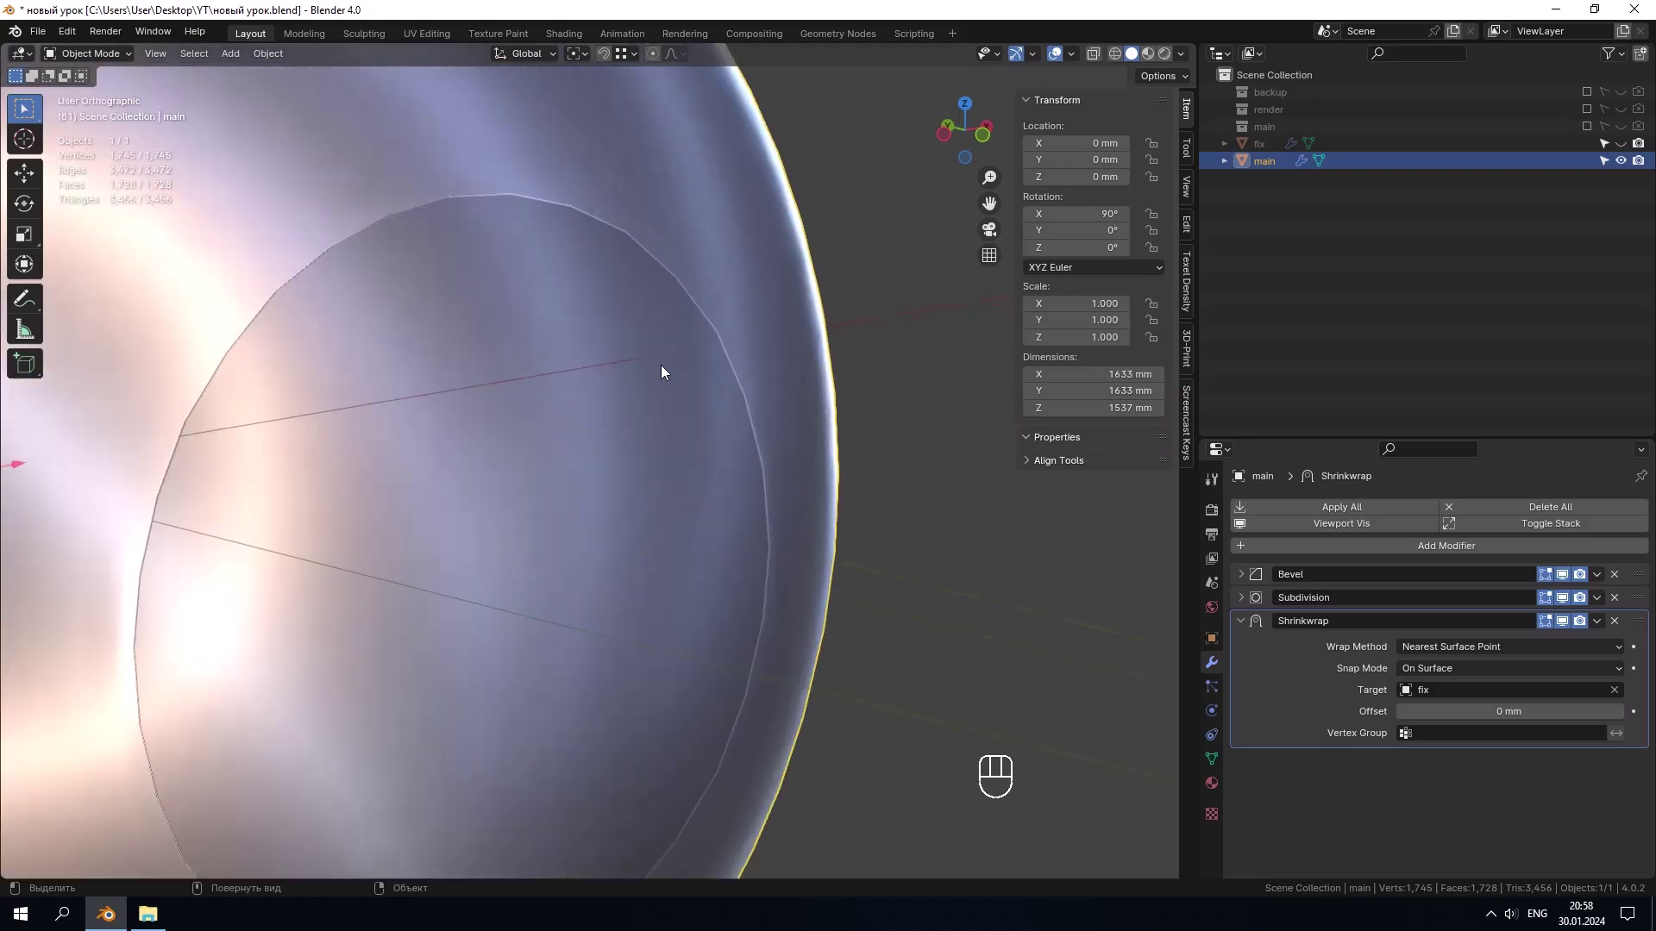
{"action": "middle_click", "coordinate": [711, 384]}
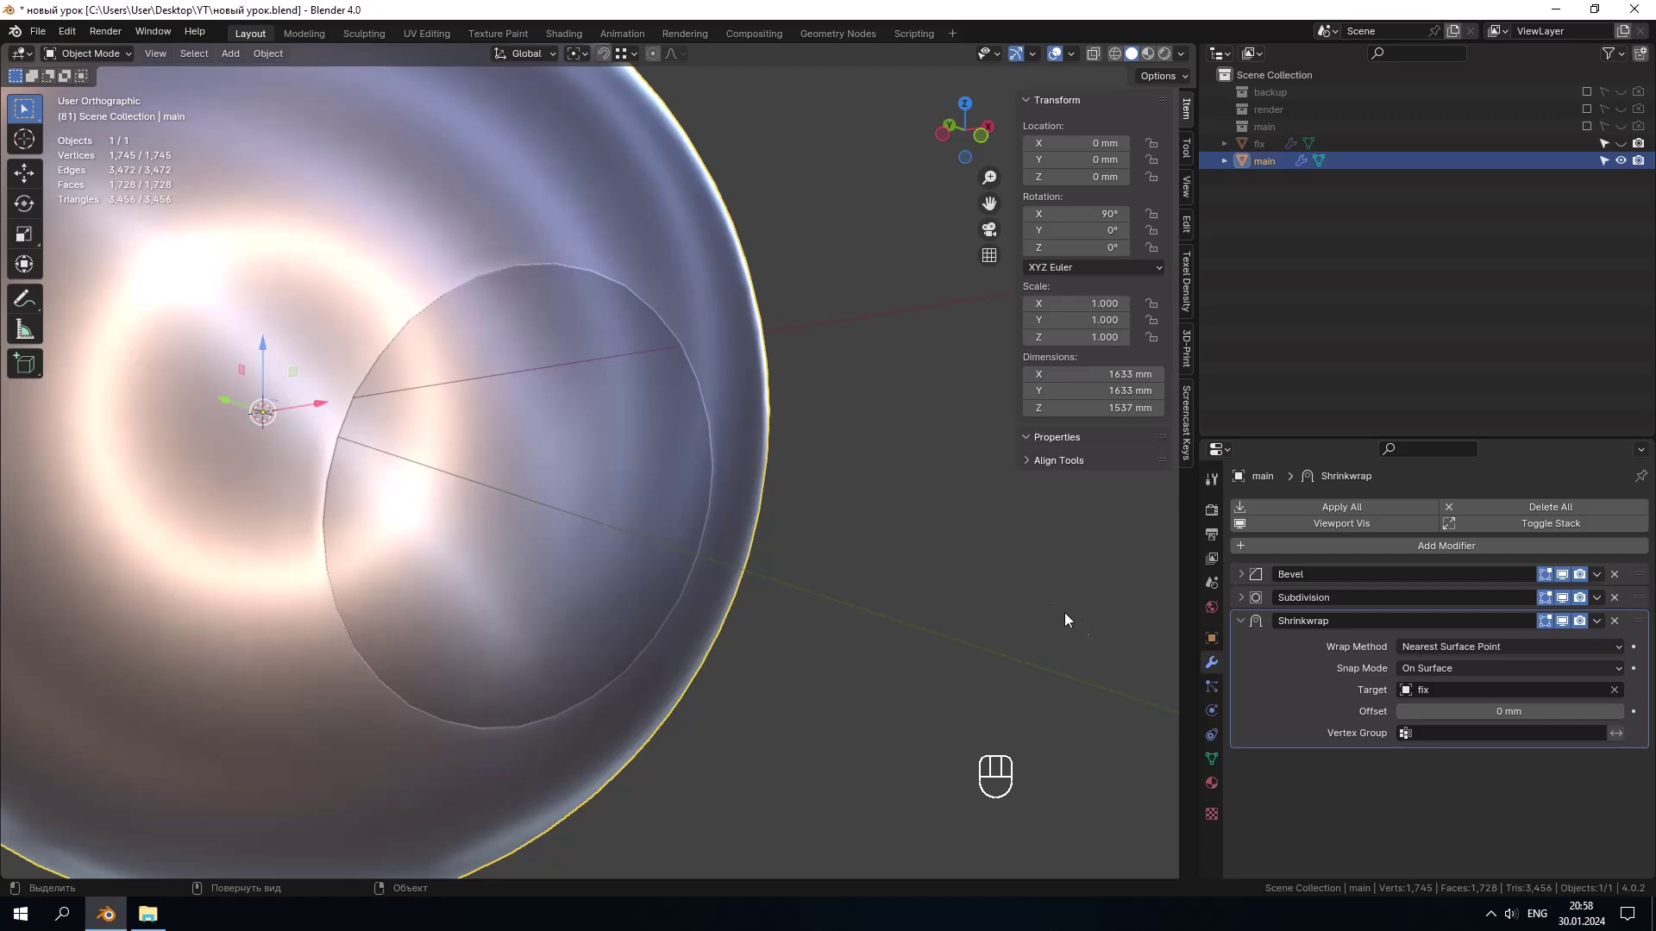
{"action": "left_click", "coordinate": [1574, 627]}
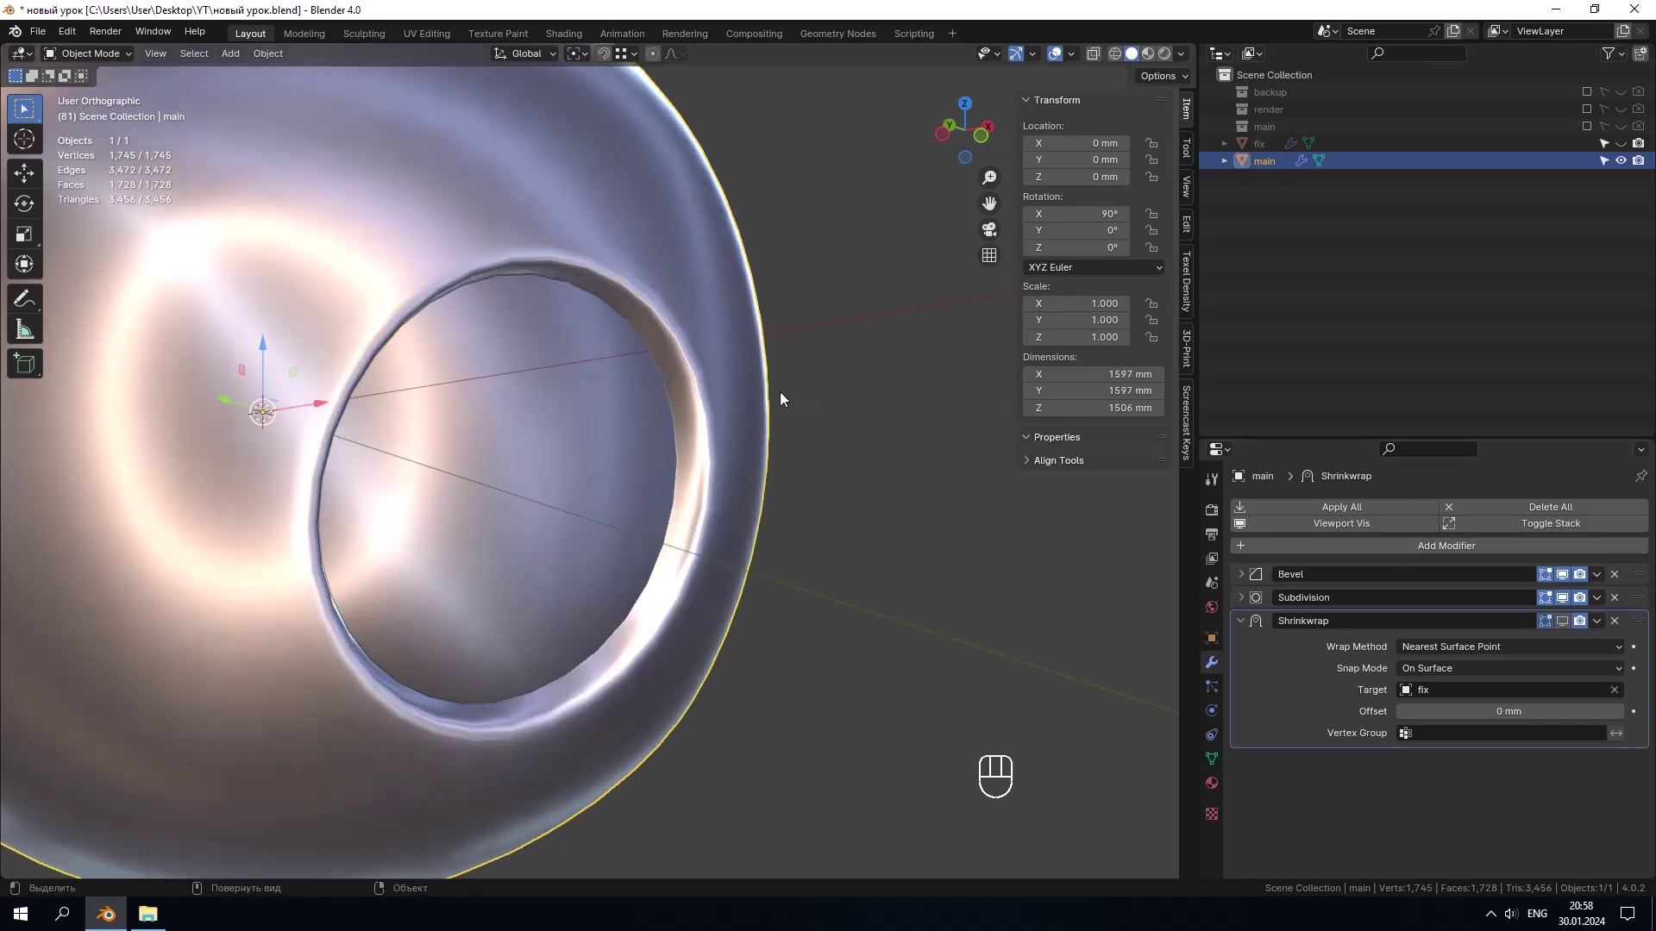
Step: In Edit Mode select both hole rim loops and invert the selection to everything else
{"action": "key", "text": "Tab"}
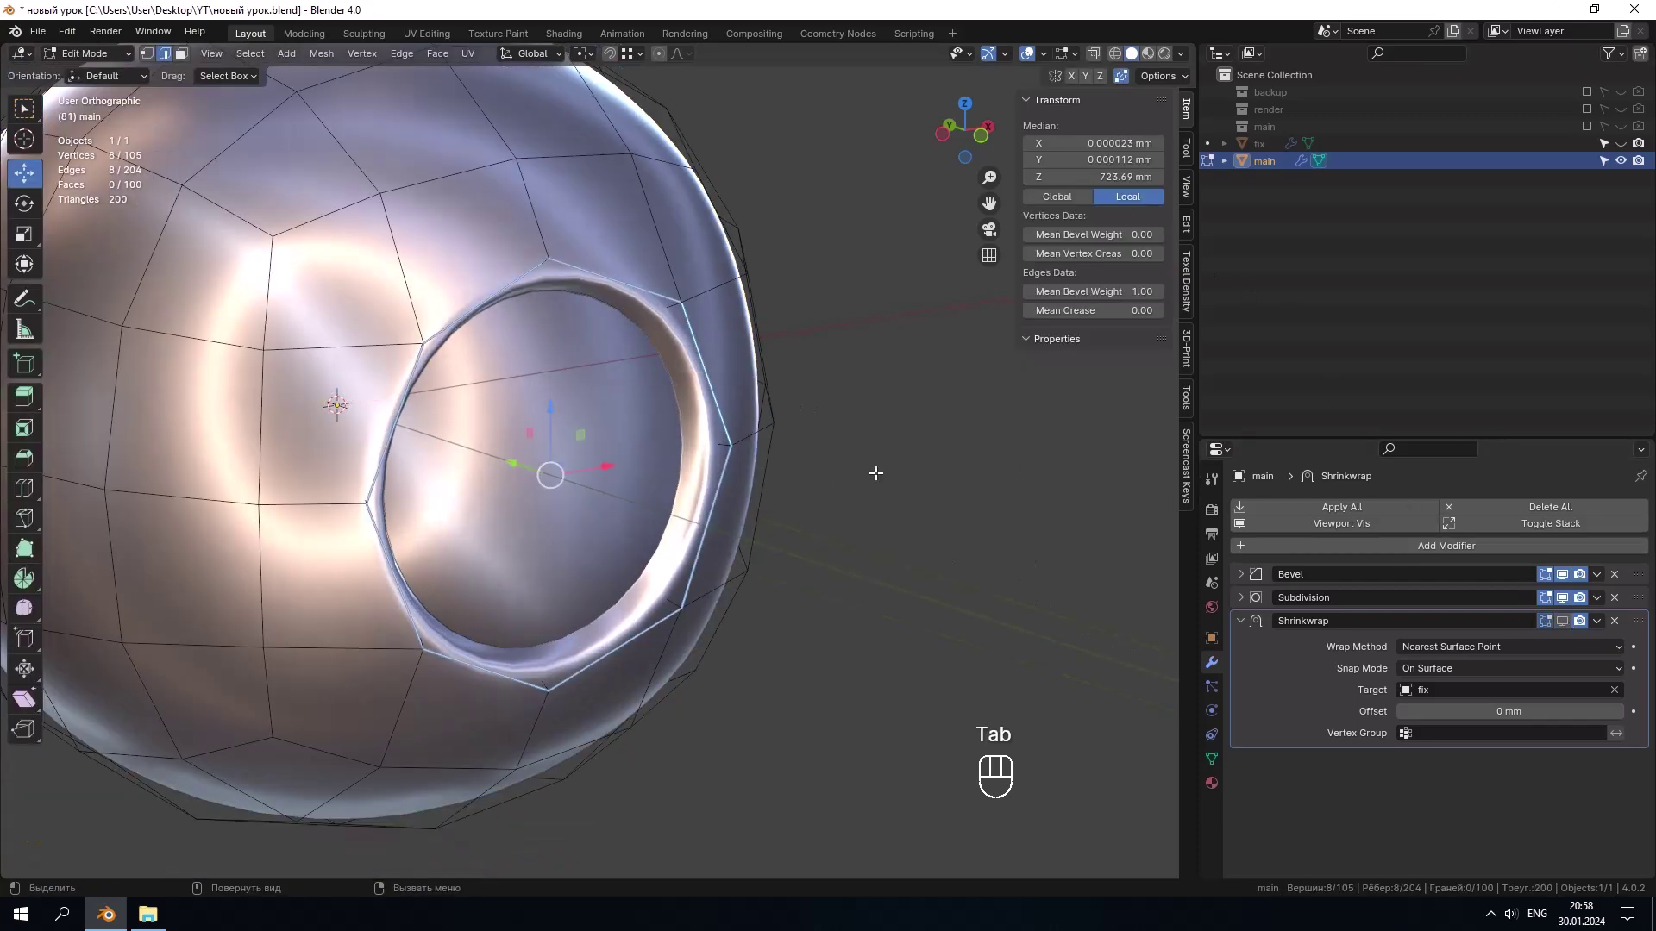
{"action": "left_click", "coordinate": [1571, 604]}
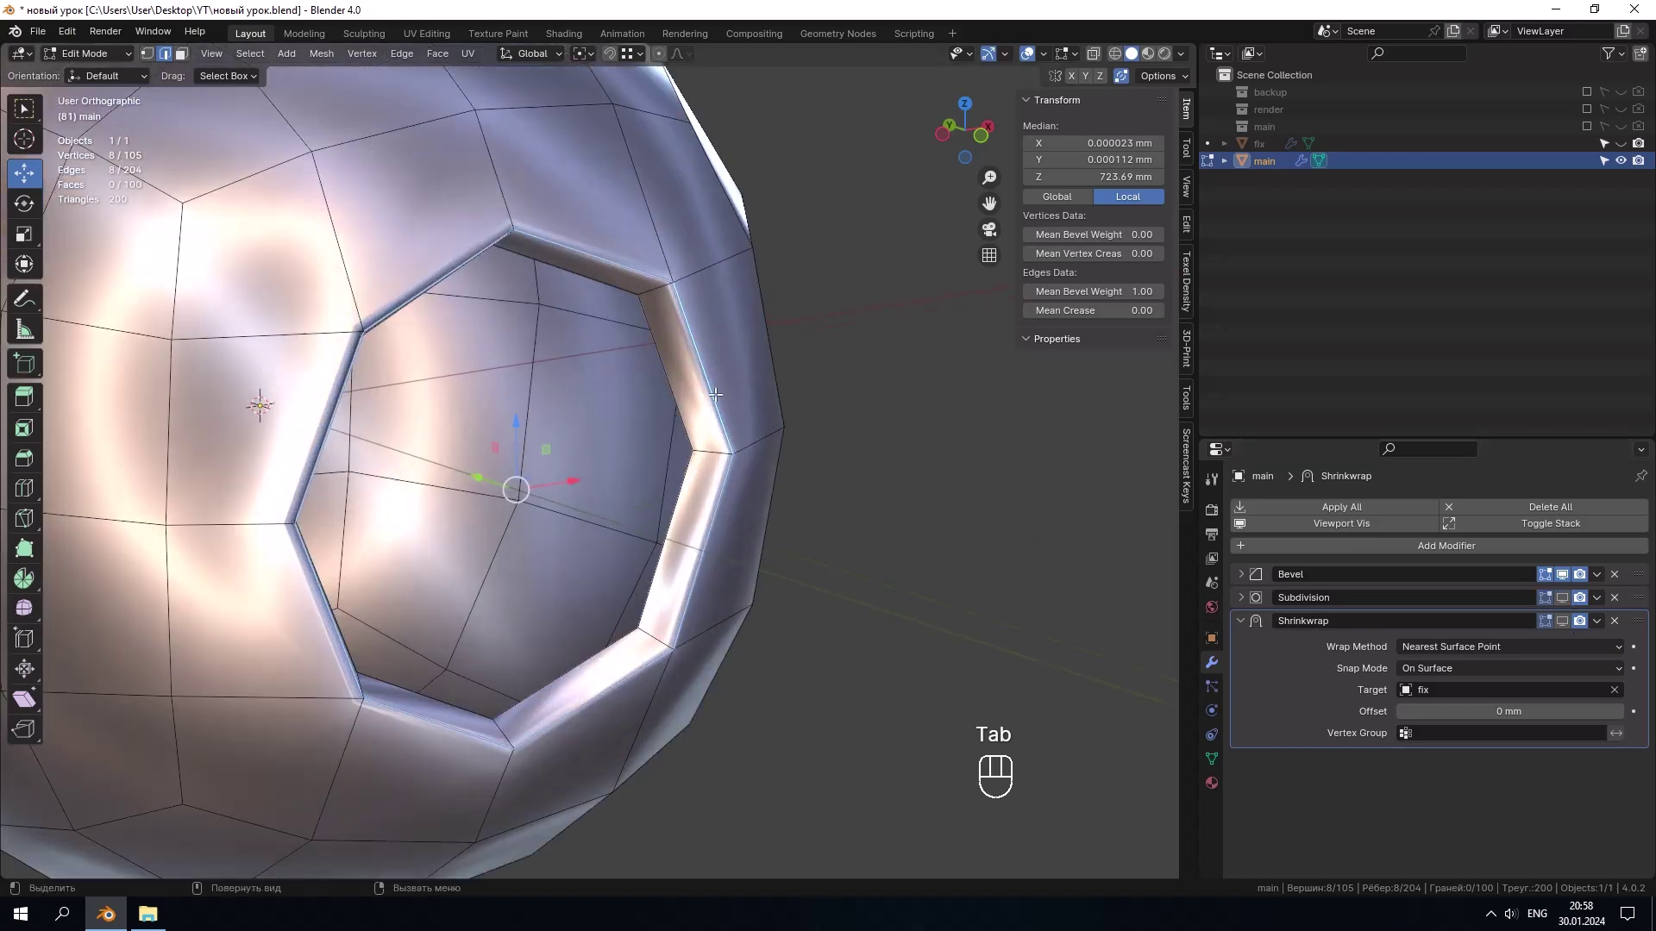
{"action": "key", "text": "2"}
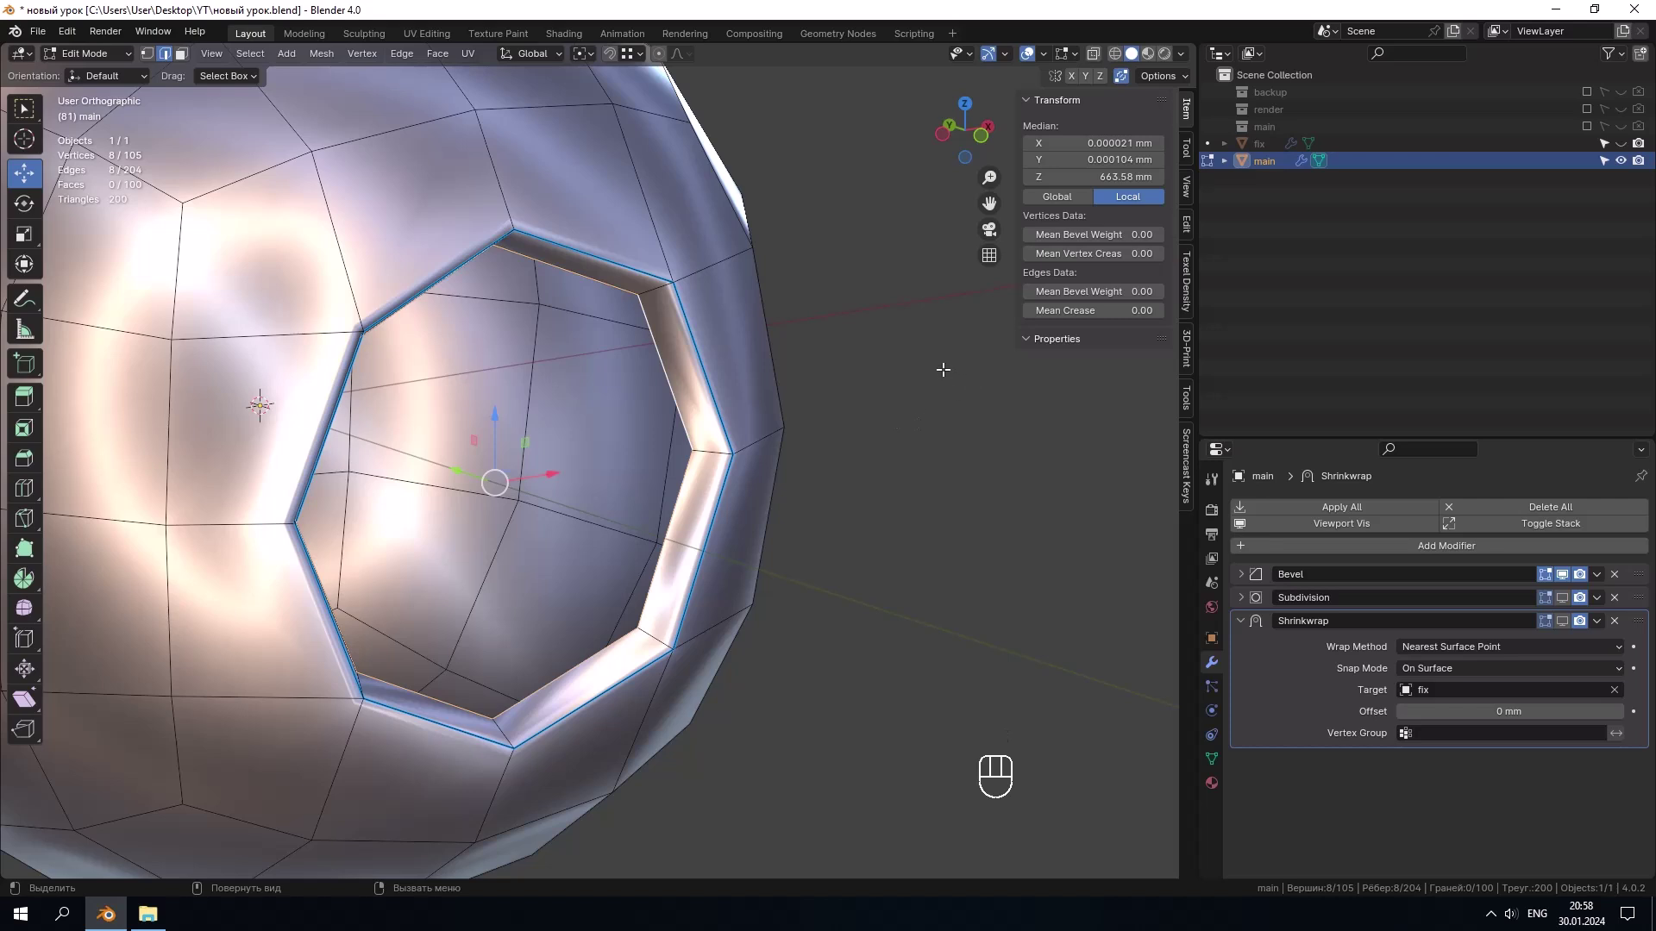
{"action": "left_click", "coordinate": [152, 65]}
{"action": "left_click", "coordinate": [685, 382]}
{"action": "key", "text": "ctrl+i"}
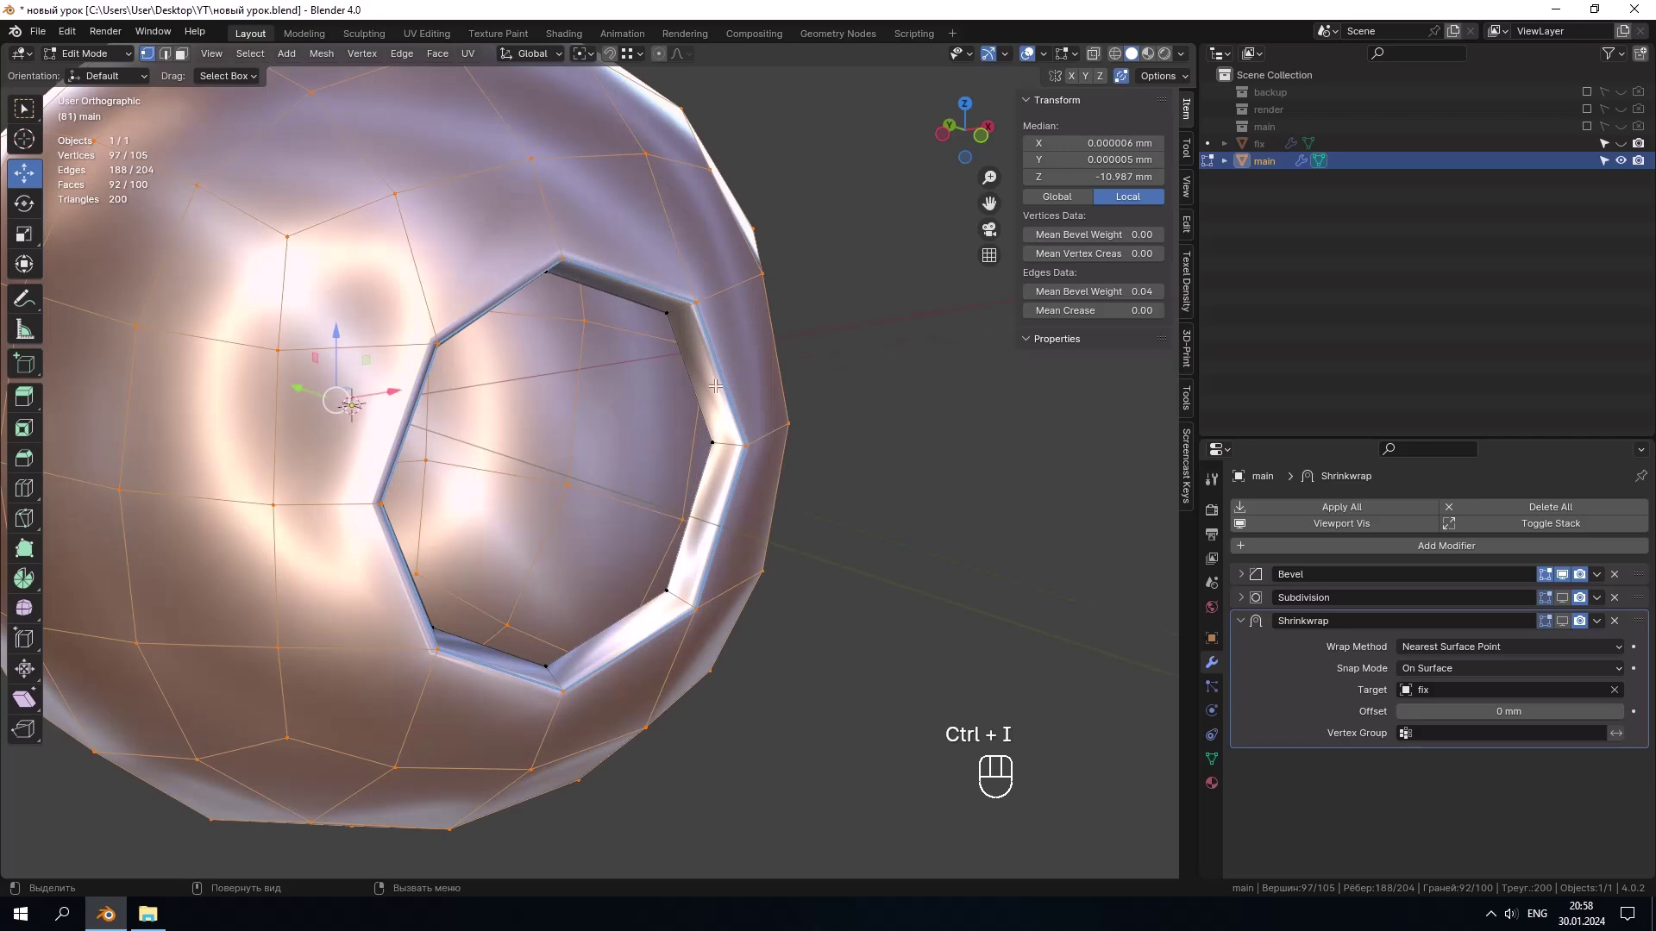
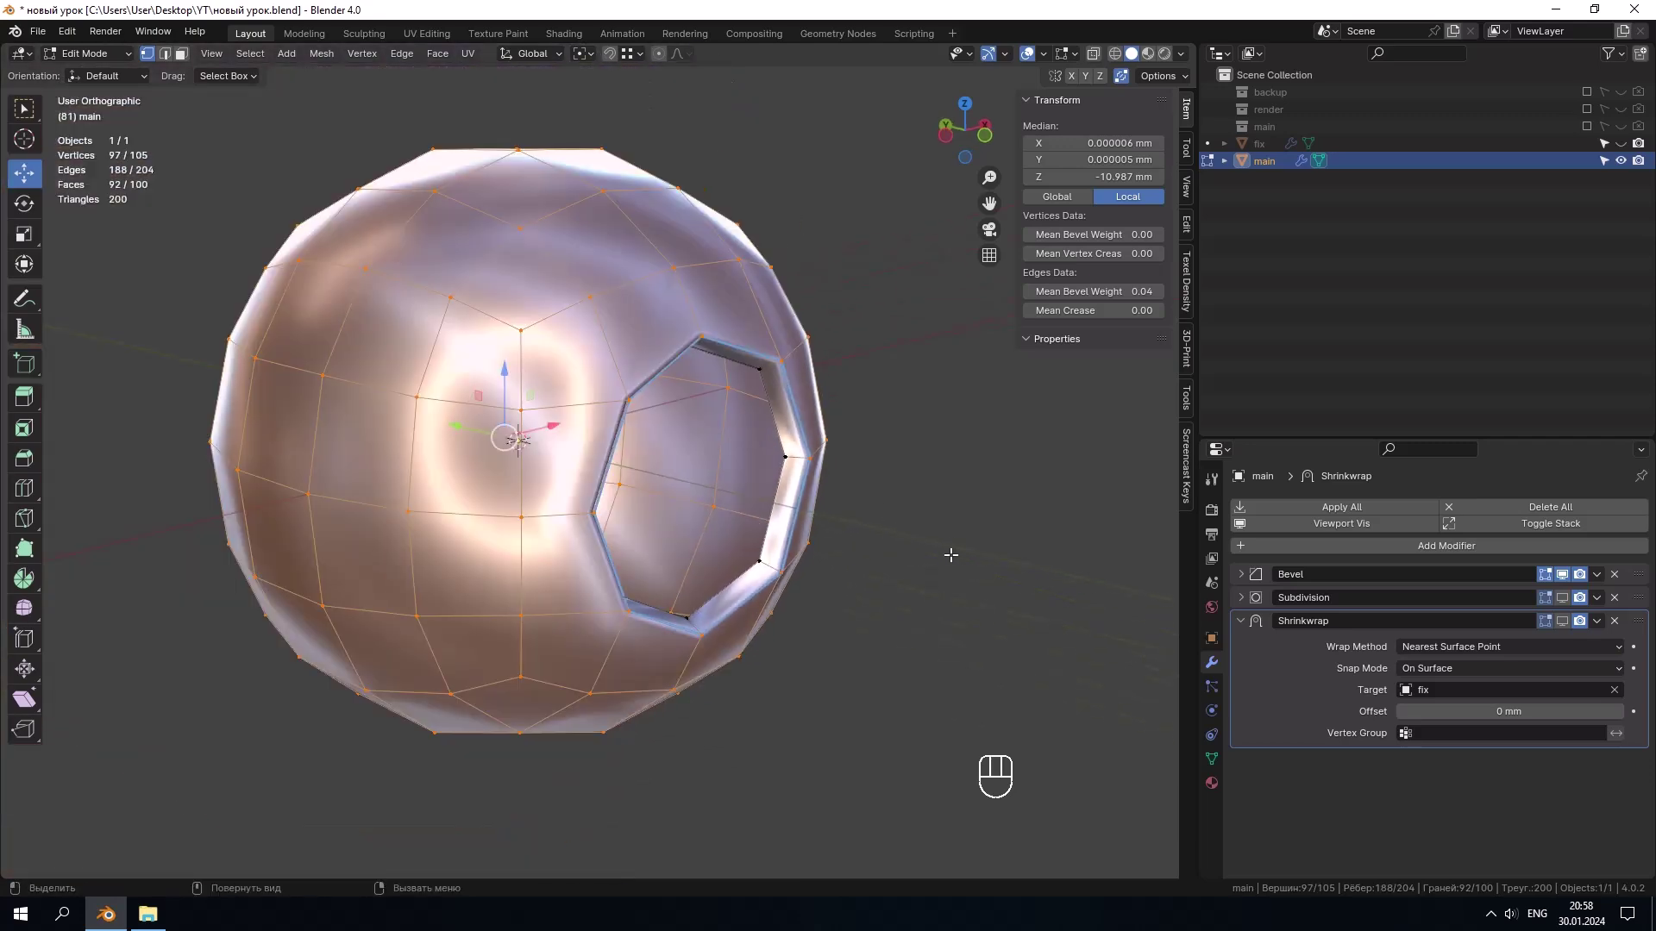
Step: Create a new vertex group 'Group' in Object Data and assign the selected vertices at weight 1.0
{"action": "left_click", "coordinate": [1642, 565]}
{"action": "left_click", "coordinate": [1278, 728]}
{"action": "middle_click", "coordinate": [769, 506]}
{"action": "middle_click", "coordinate": [762, 363]}
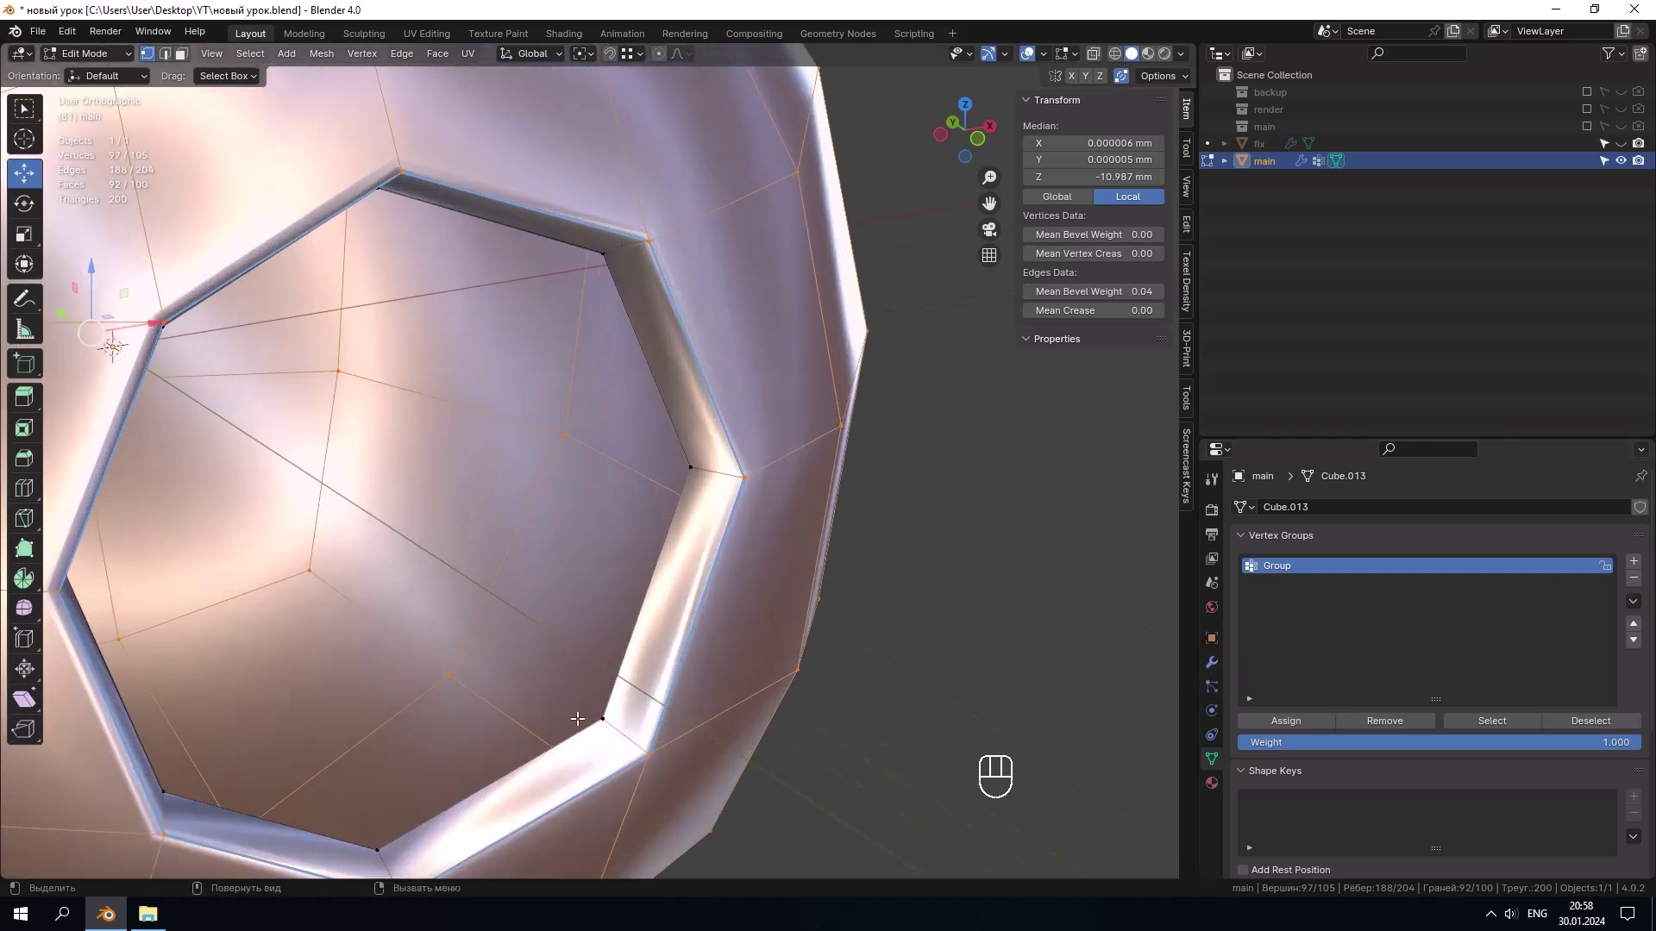
Step: Set the Shrinkwrap's vertex group to 'Group', re-enable its viewport display and return to Object Mode
{"action": "left_click", "coordinate": [1217, 675]}
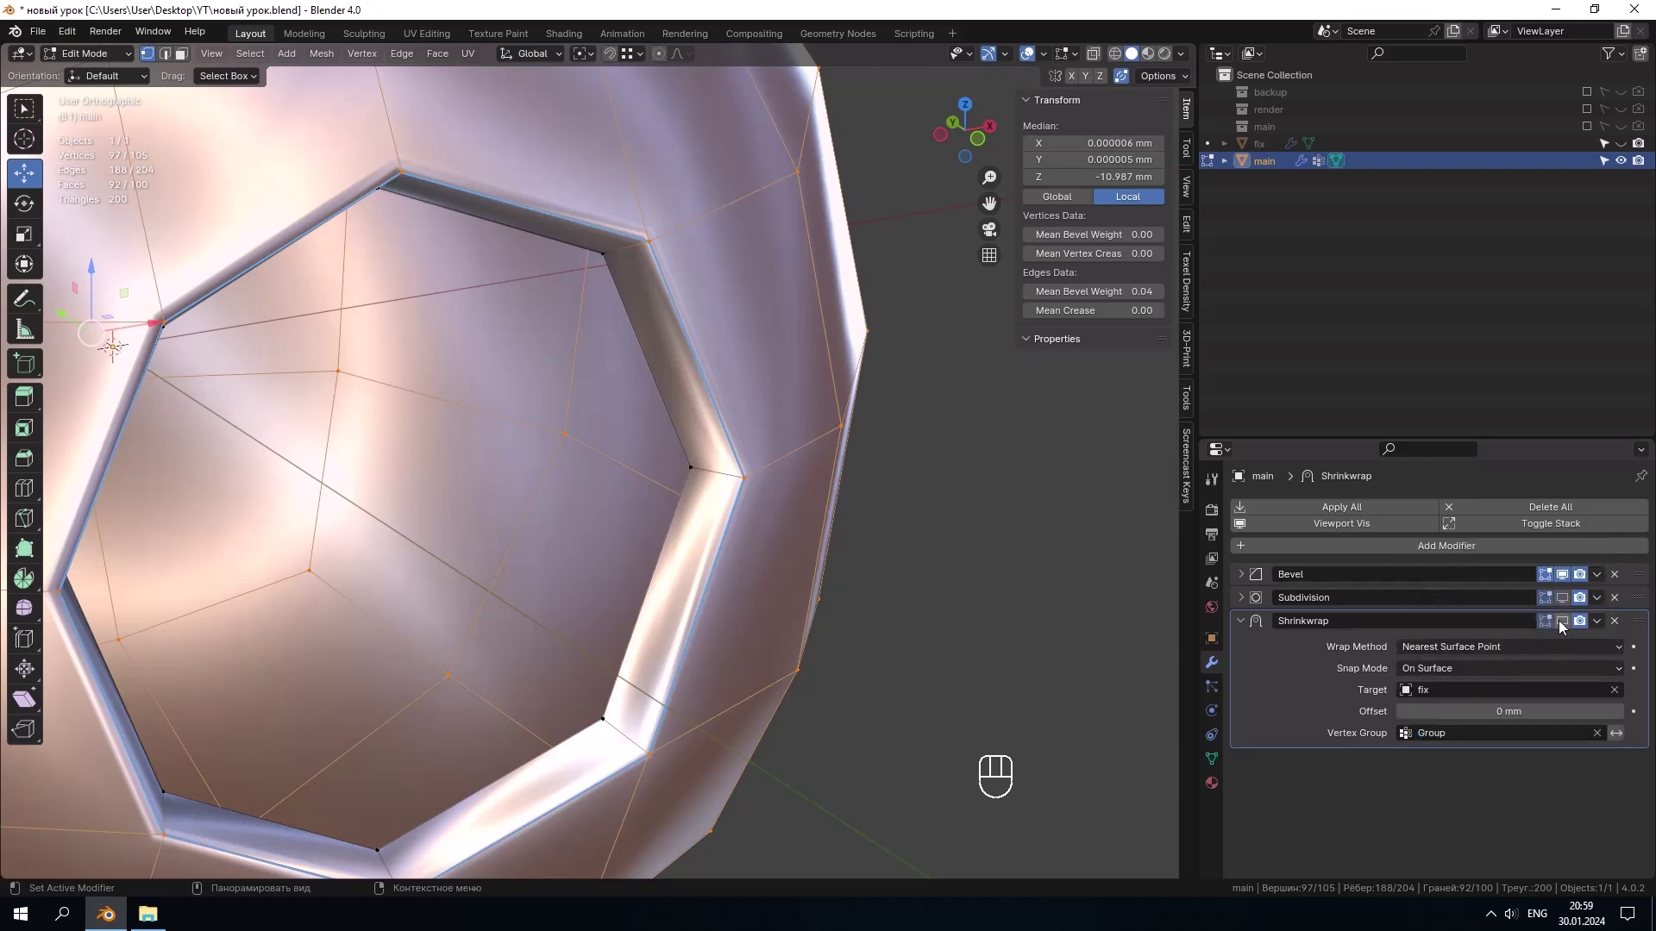
{"action": "left_click", "coordinate": [1570, 606]}
{"action": "left_click", "coordinate": [1570, 623]}
{"action": "key", "text": "Tab"}
Step: View the sphere from the front and apply the zebra stripe matcap to check the hole area
{"action": "left_click_drag", "start_coordinate": [728, 467], "coordinate": [680, 457]}
{"action": "key", "text": "`"}
{"action": "key", "text": "`"}
{"action": "left_click_drag", "start_coordinate": [1184, 59], "coordinate": [788, 367]}
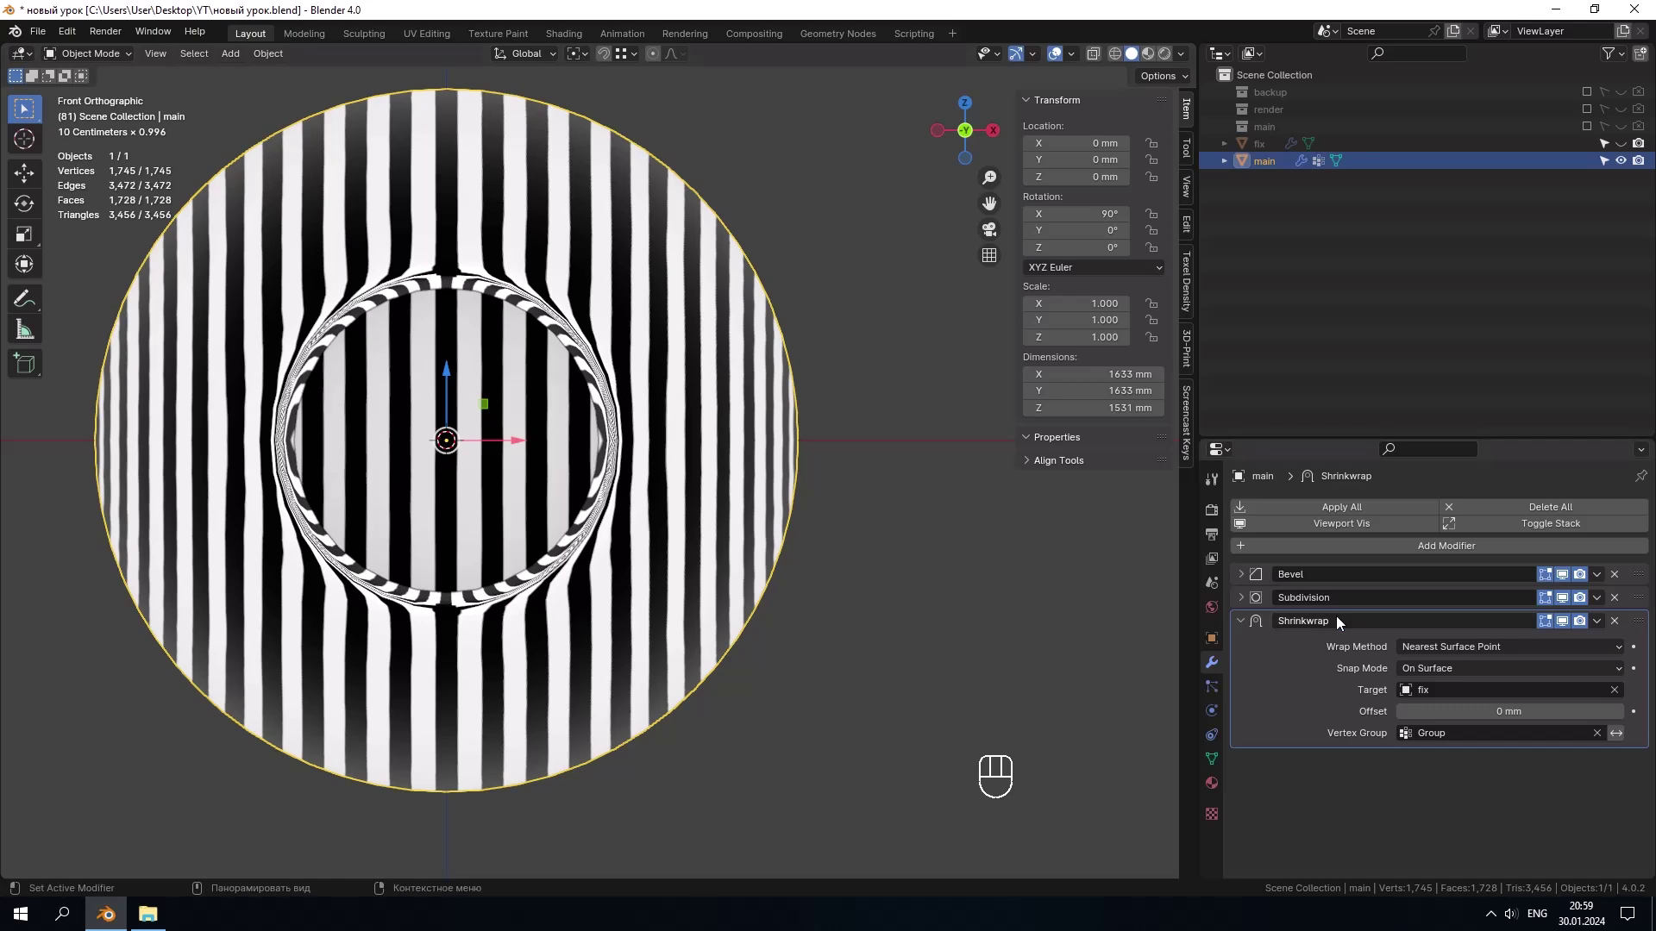
{"action": "middle_click", "coordinate": [597, 382]}
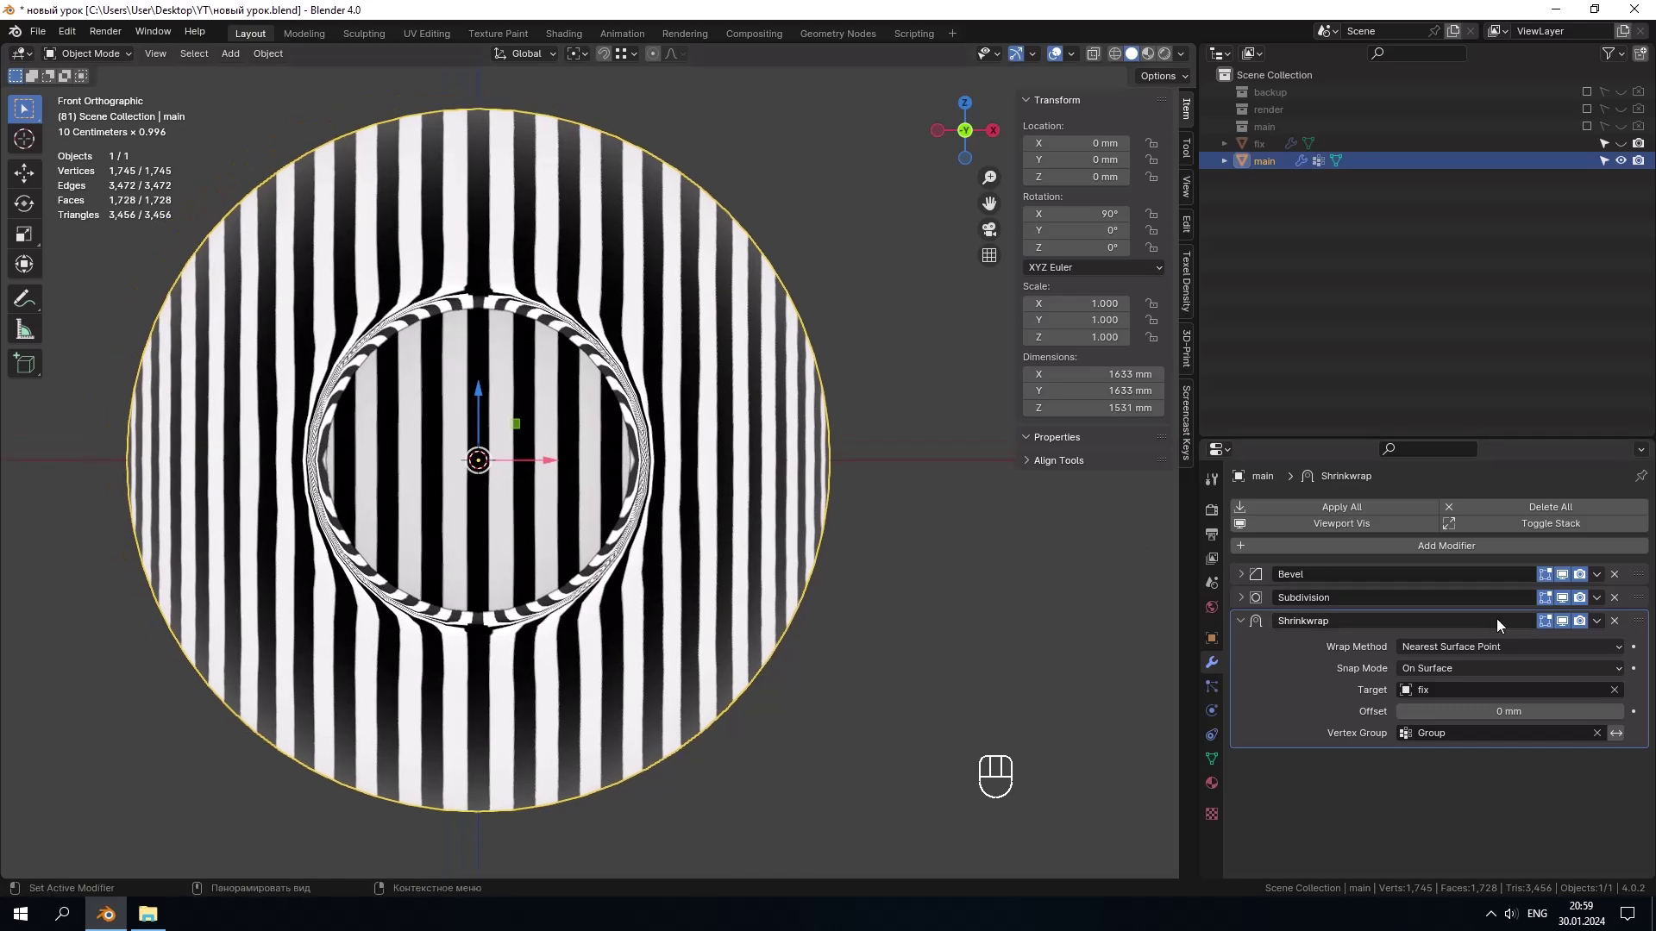
{"action": "left_click", "coordinate": [1570, 628]}
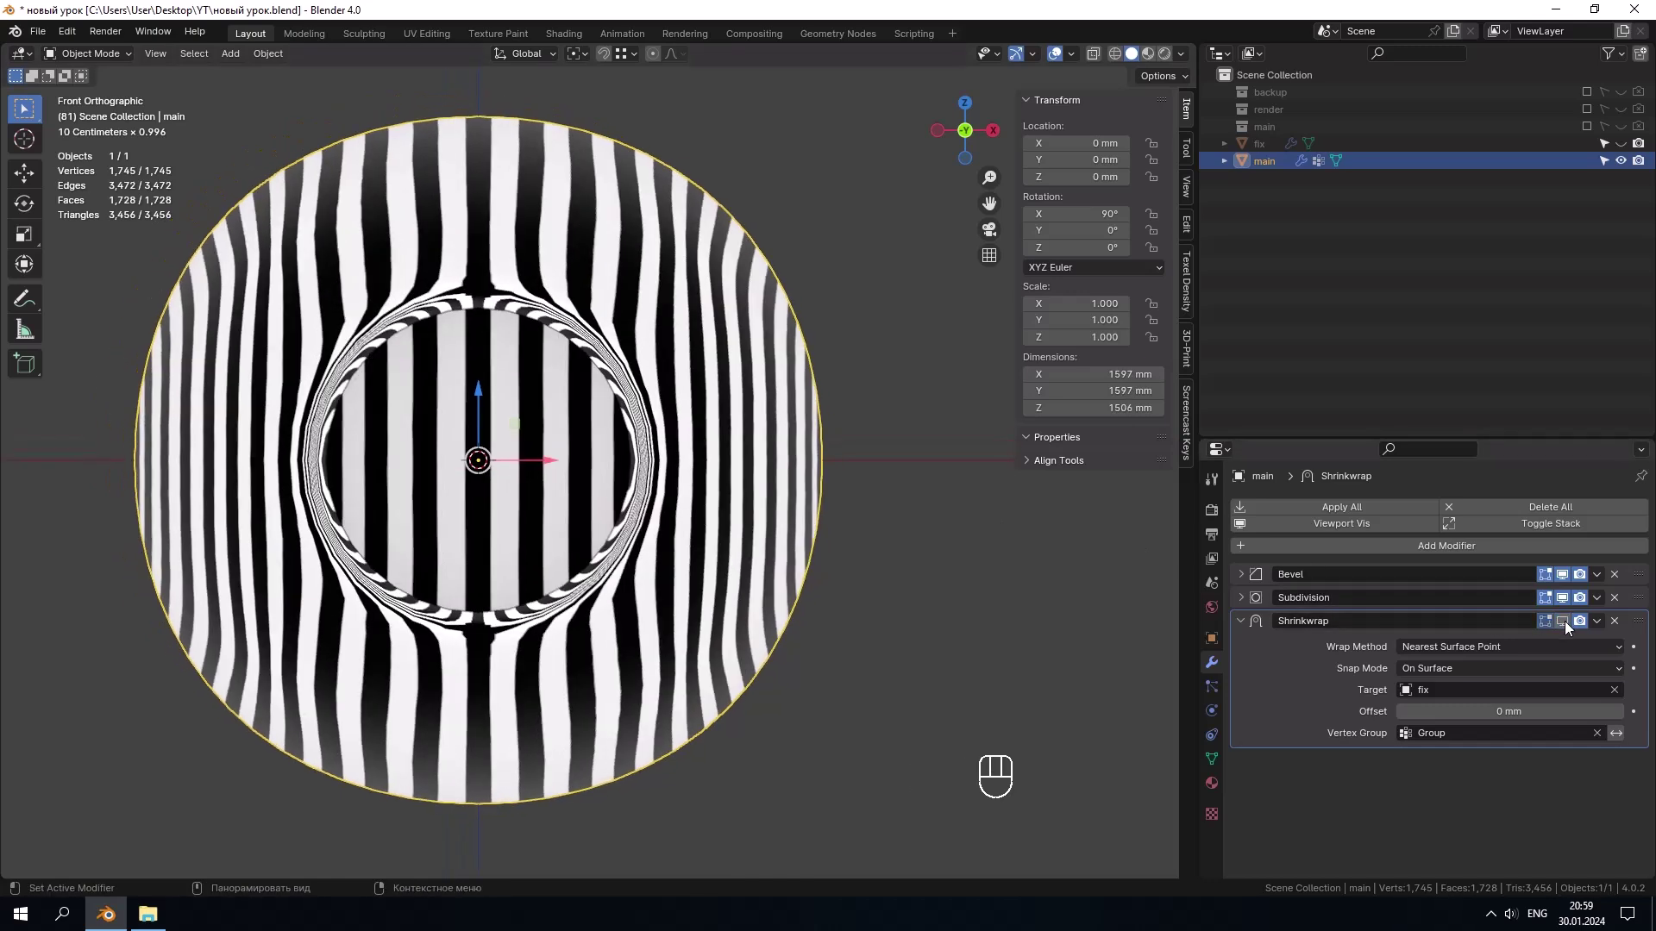
{"action": "left_click", "coordinate": [1570, 628]}
{"action": "double_click", "coordinate": [1571, 628]}
{"action": "double_click", "coordinate": [1571, 627]}
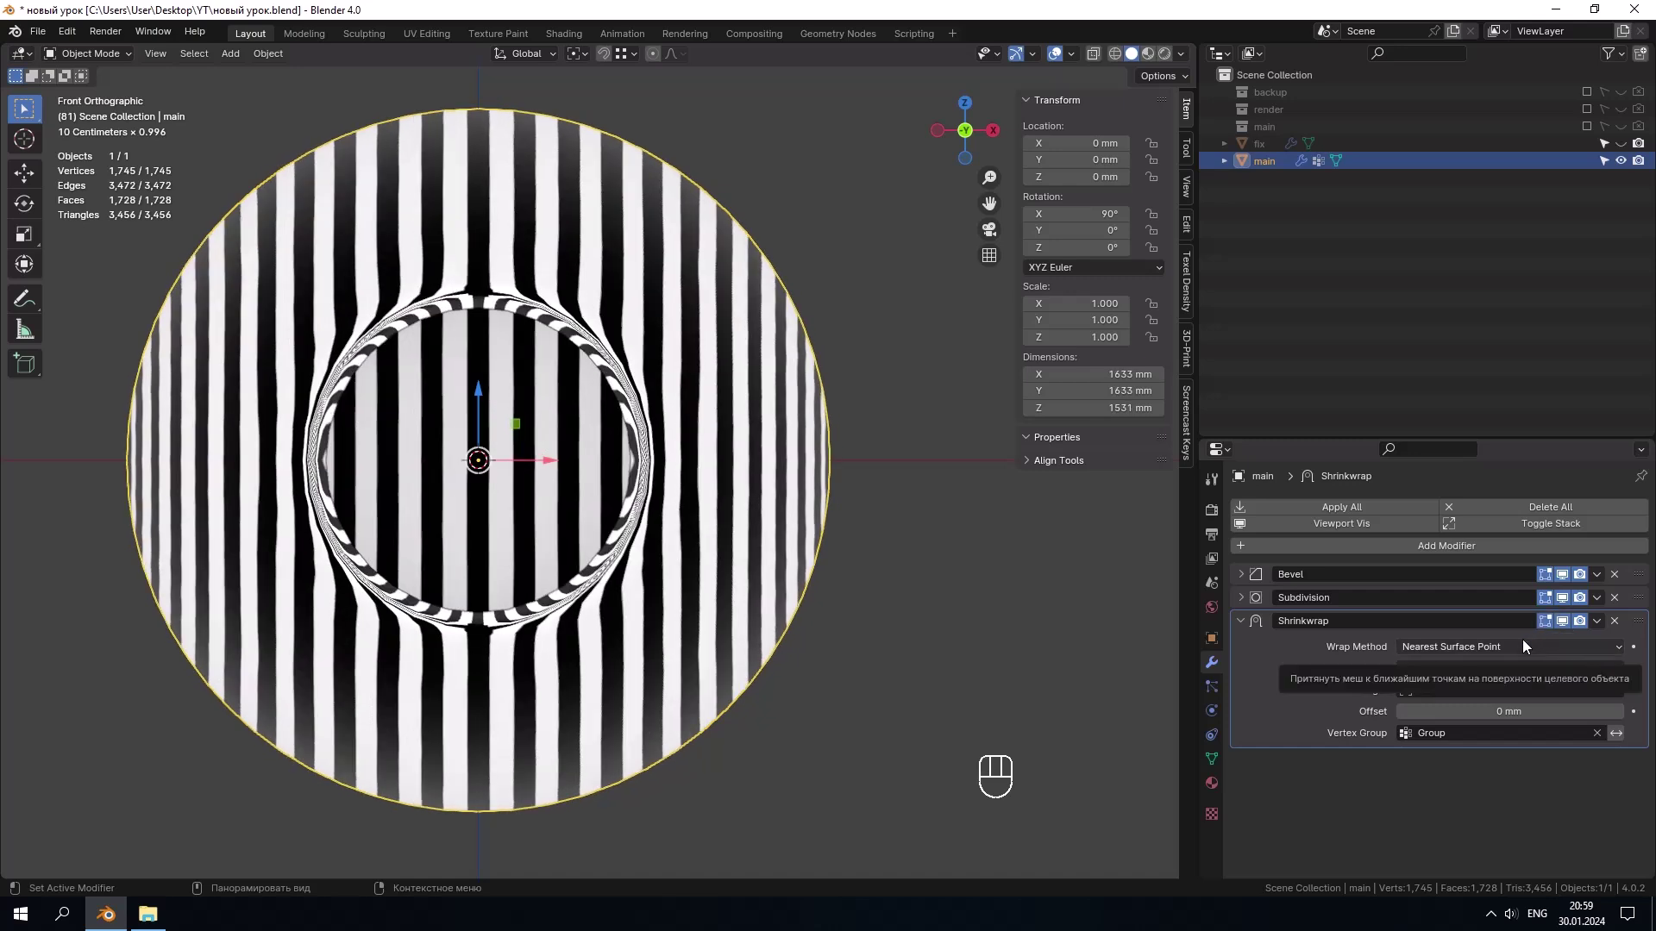
{"action": "middle_click", "coordinate": [851, 456]}
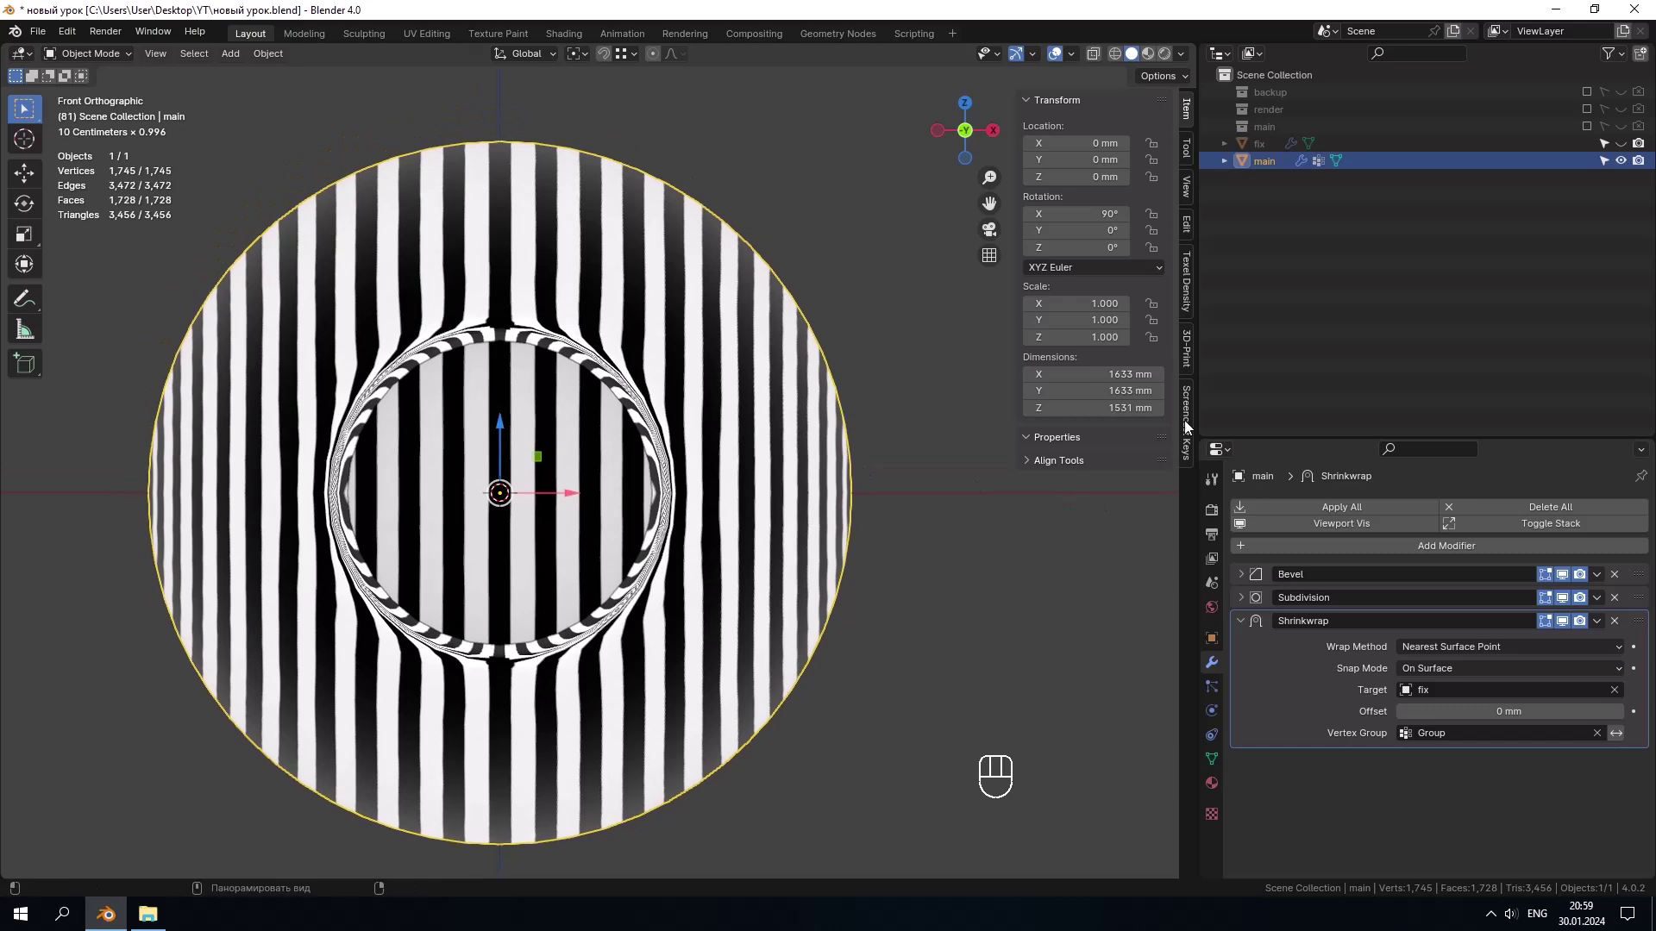
{"action": "left_click", "coordinate": [1259, 154]}
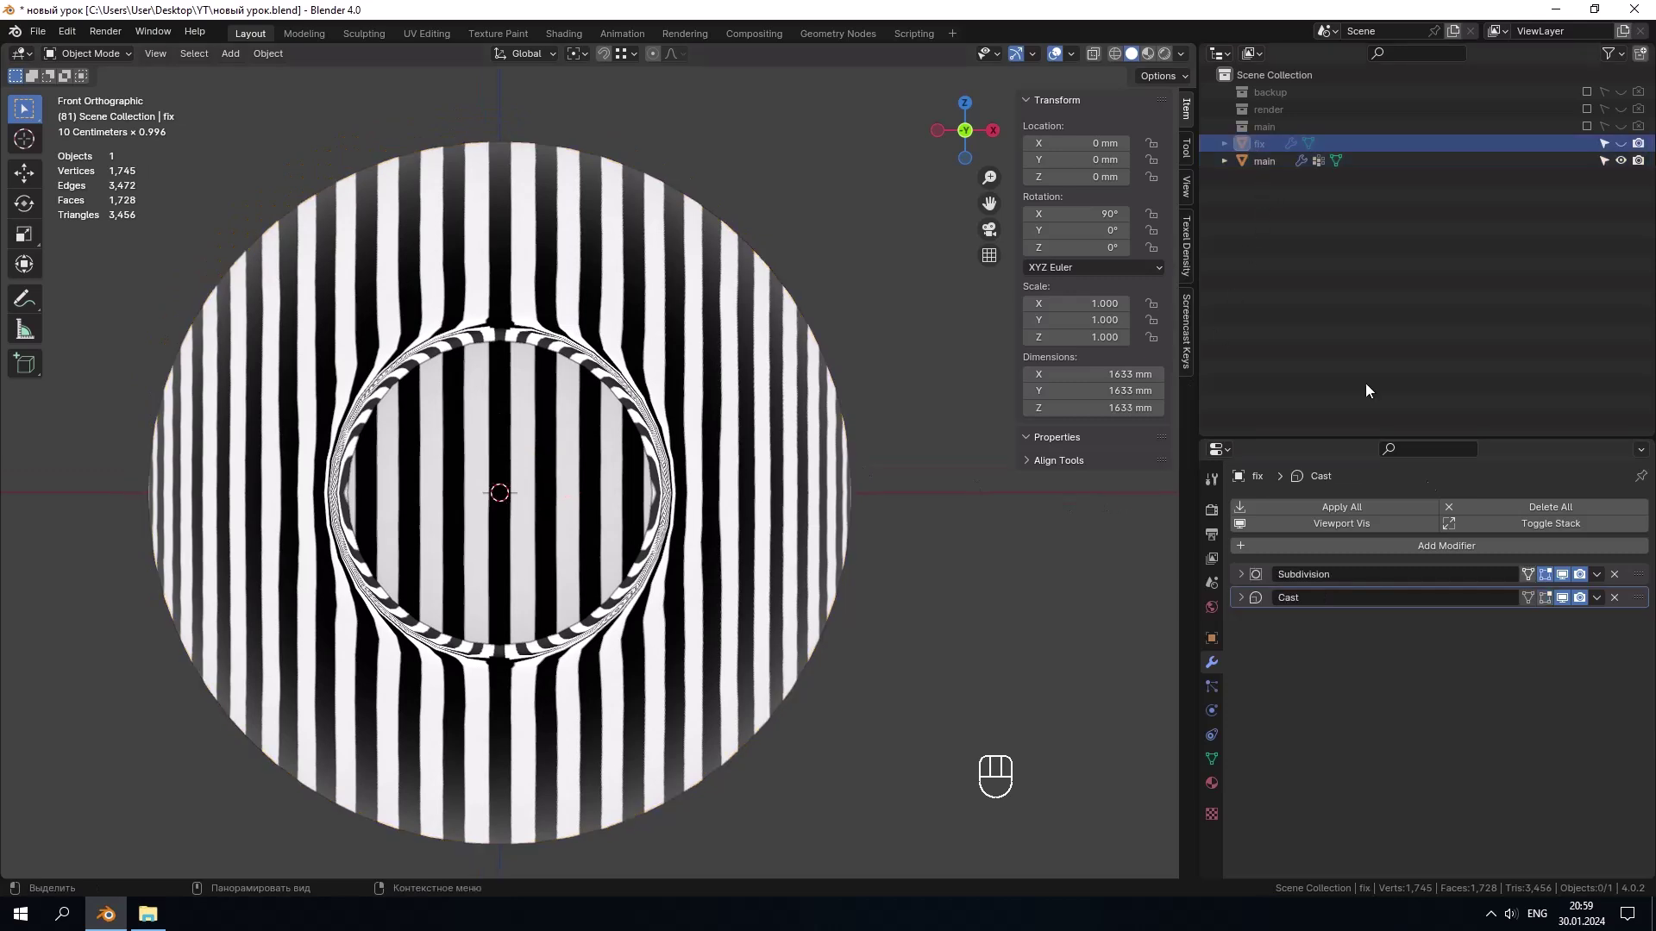
{"action": "left_click", "coordinate": [1248, 583]}
{"action": "left_click", "coordinate": [1624, 625]}
{"action": "left_click", "coordinate": [1624, 625]}
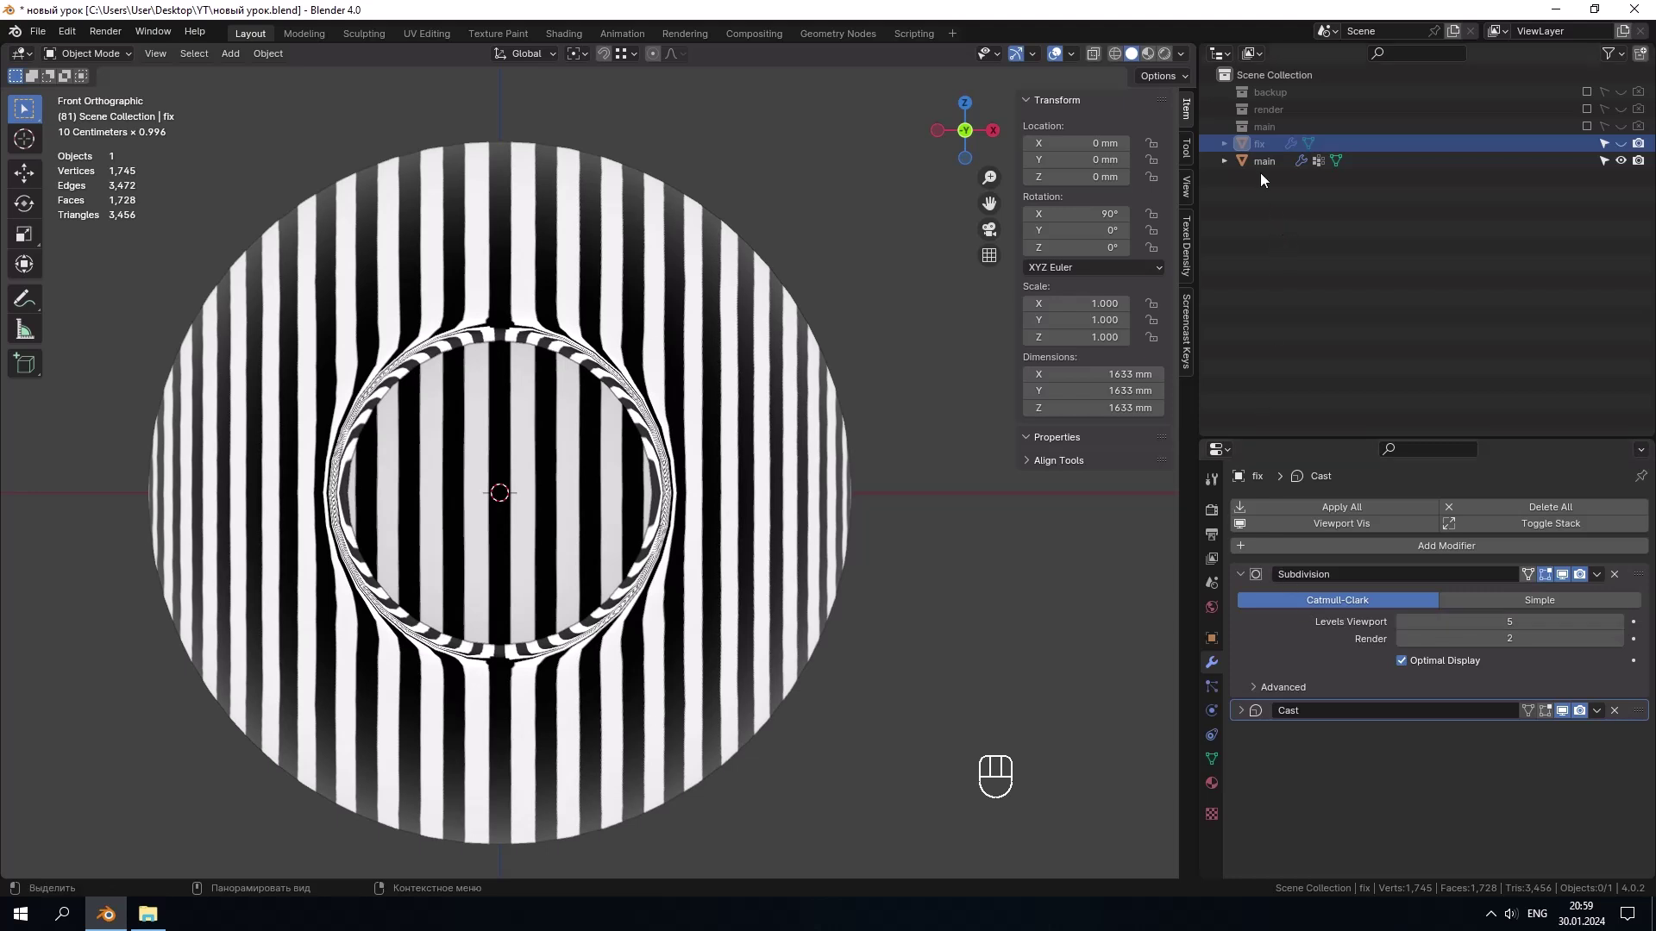
{"action": "left_click", "coordinate": [1266, 168]}
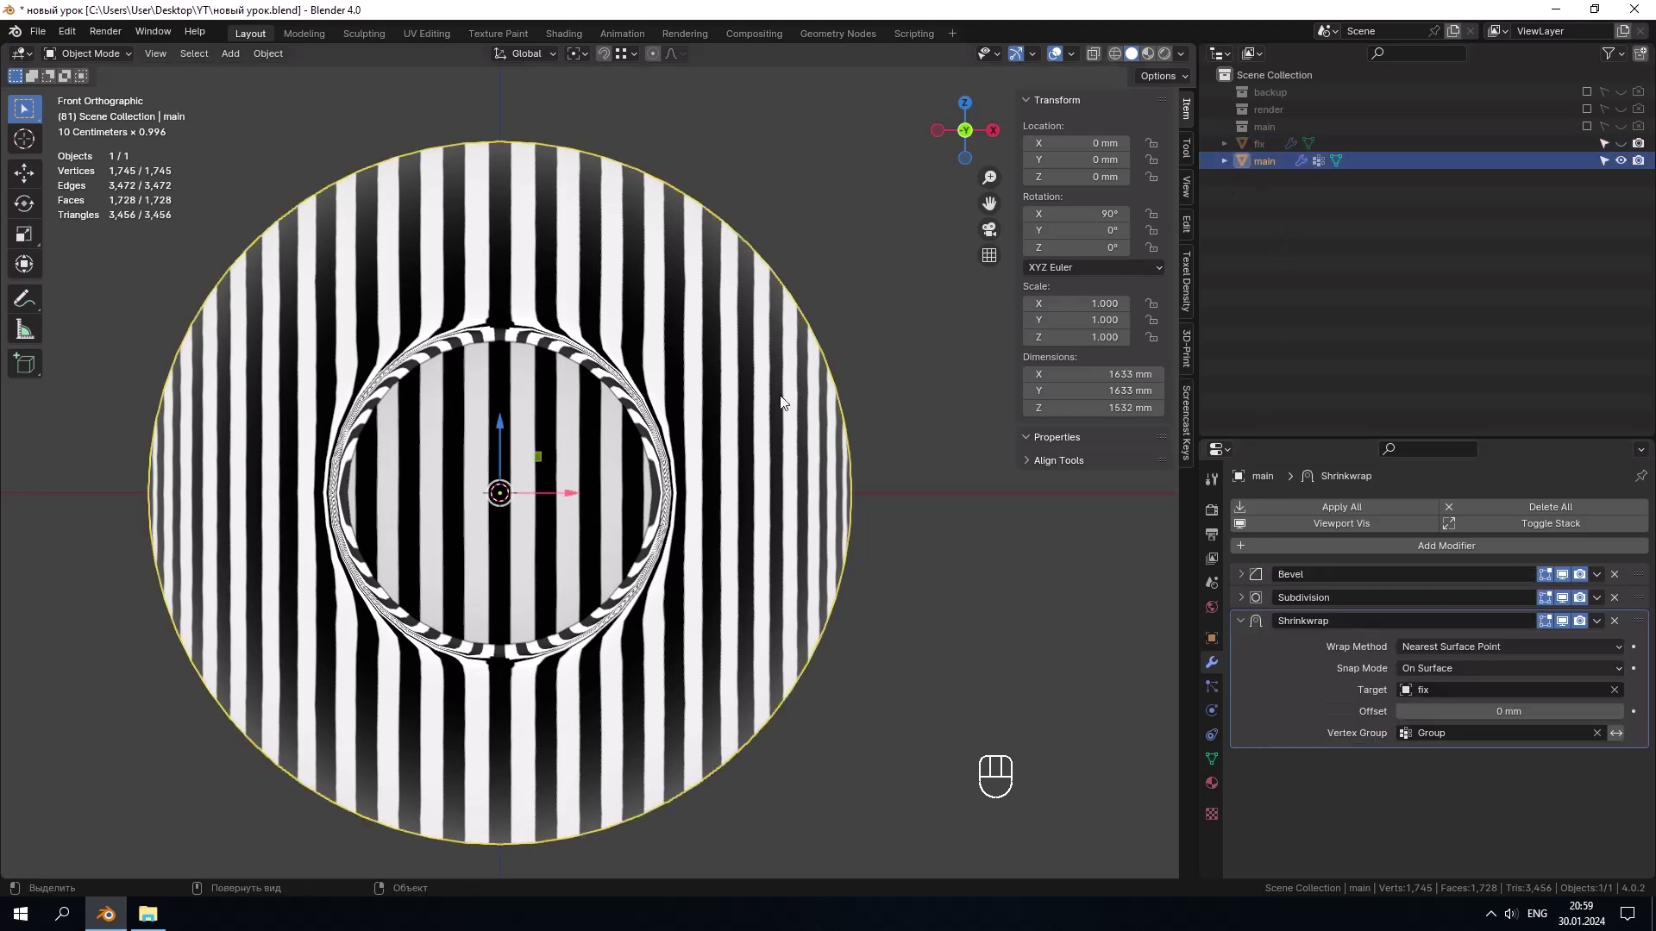